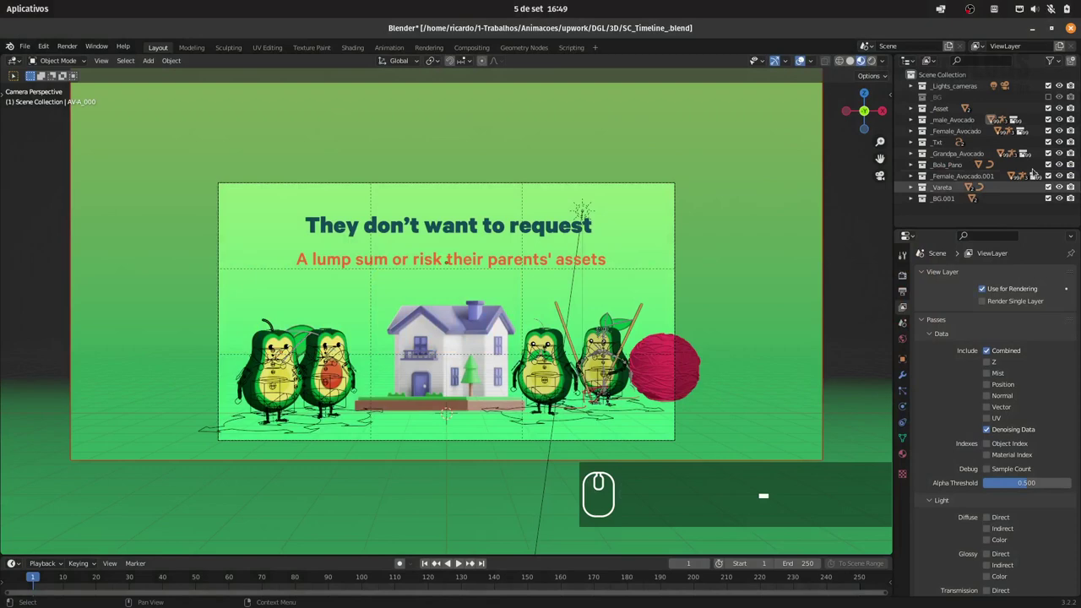
Delete the Grandpa_Avocado and Female_Avocado.001 collections with their full hierarchies.
left_click(980, 148)
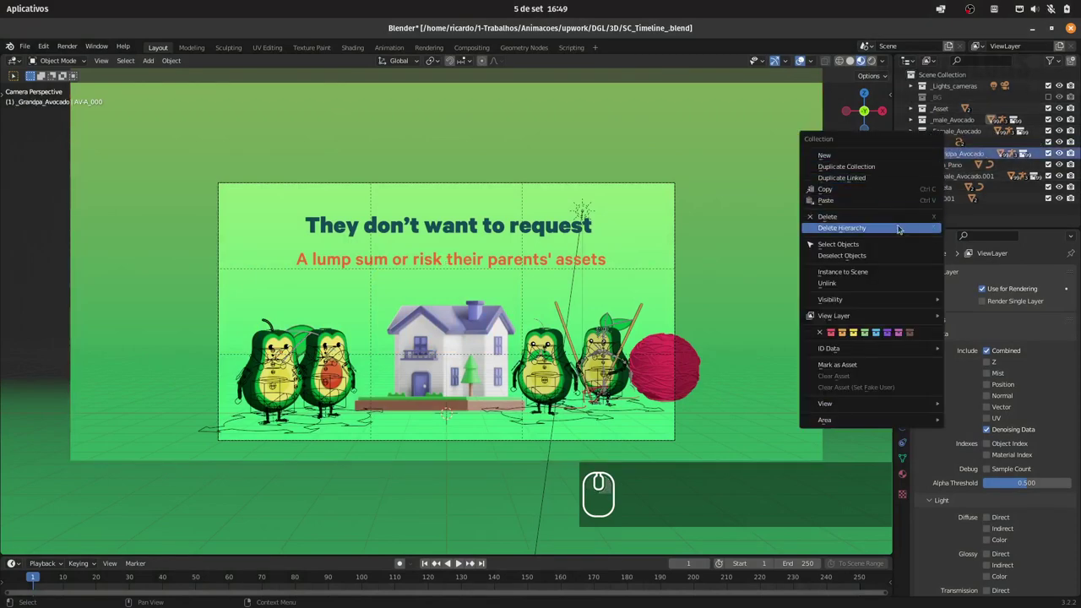
left_click(899, 226)
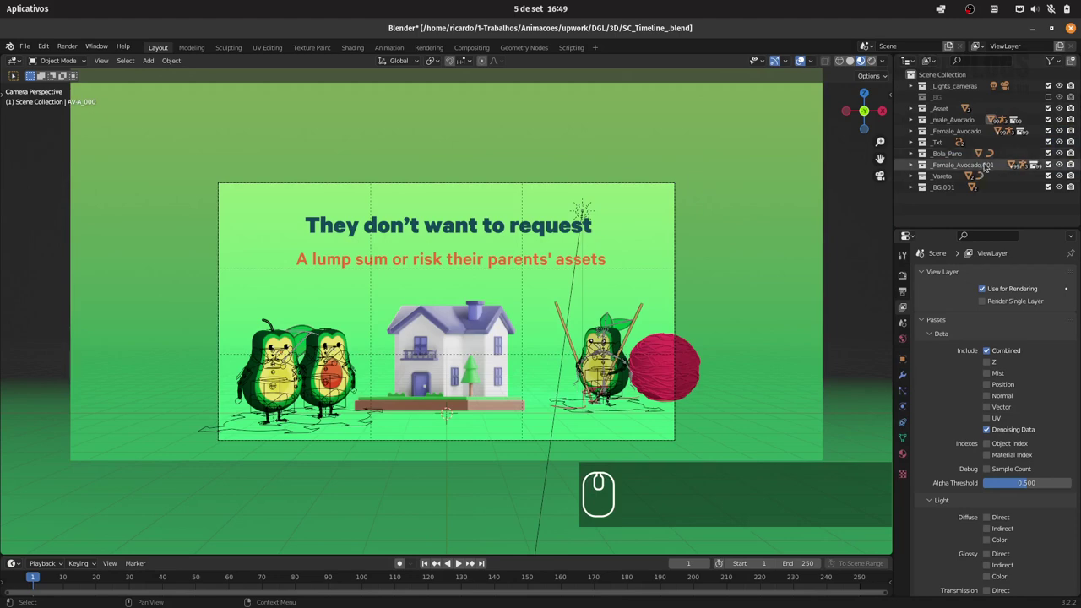
left_click(1066, 164)
left_click(1064, 165)
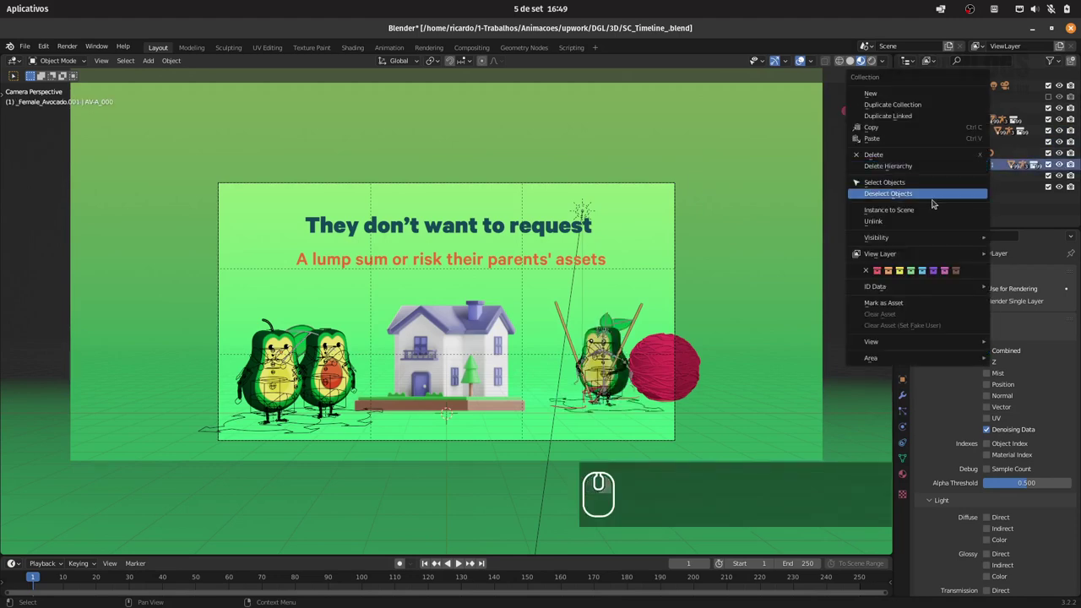
Delete the knitting needles (Vareta) and yarn ball (Bola_Pano) collections with their contents.
left_click(948, 167)
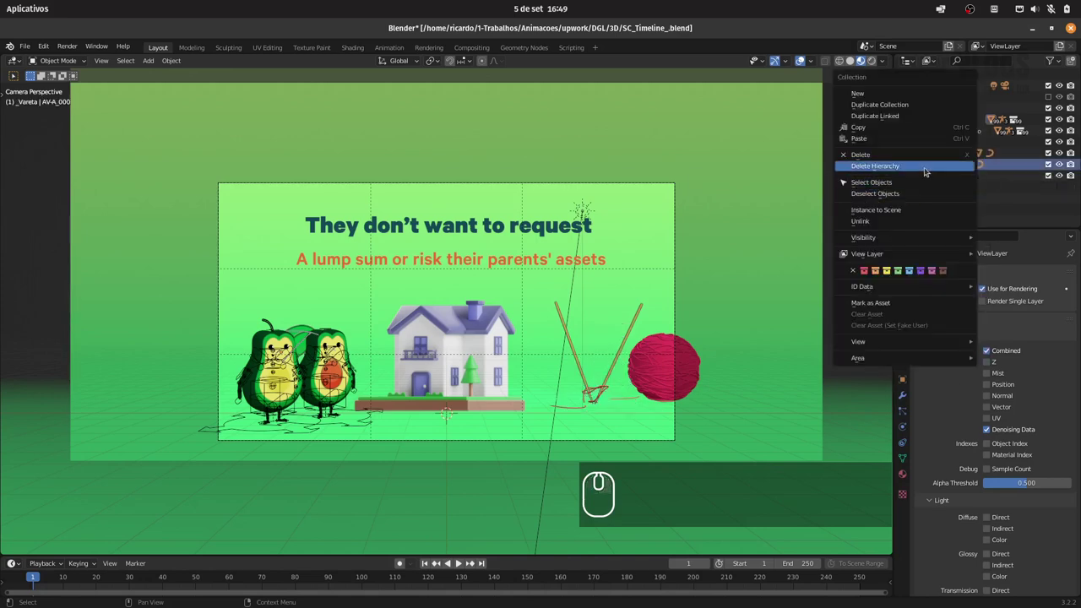
left_click(927, 166)
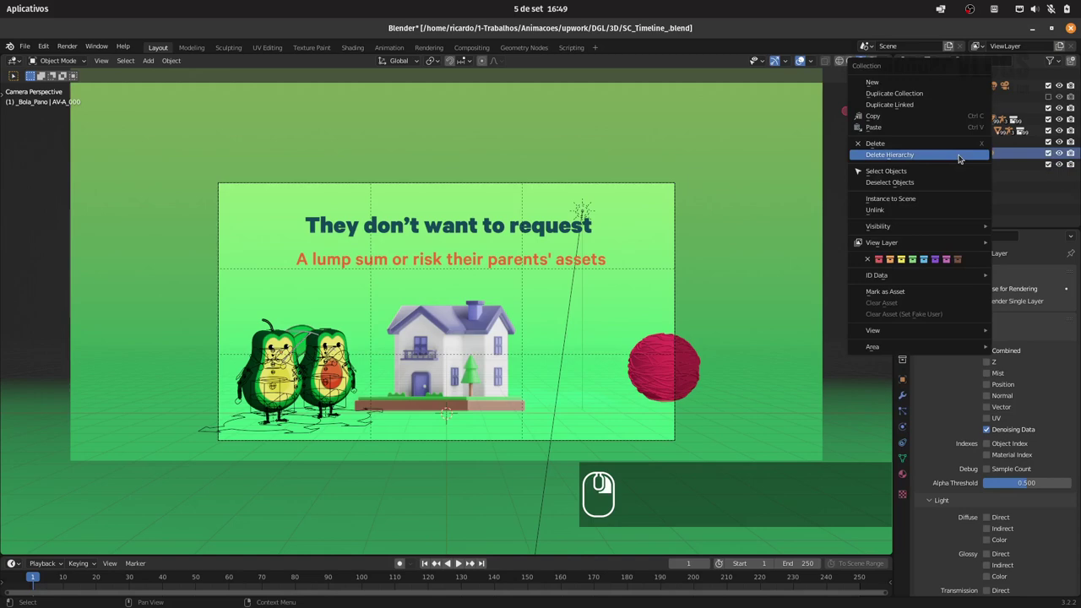
left_click(940, 151)
left_click(845, 183)
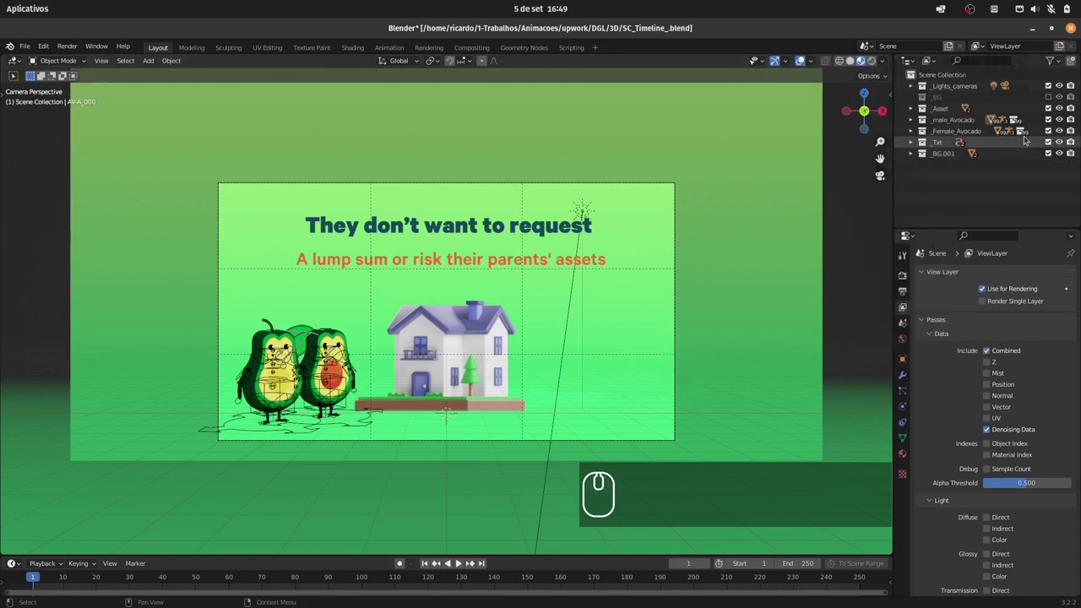
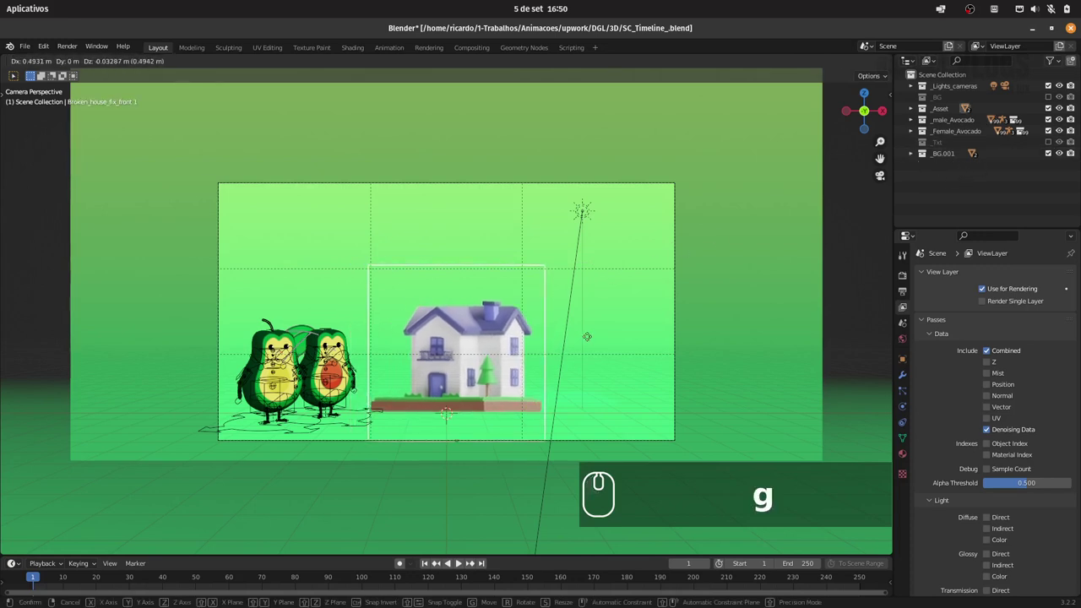
Move the house to the right of the avocados and scale it down.
key("x")
left_click(671, 333)
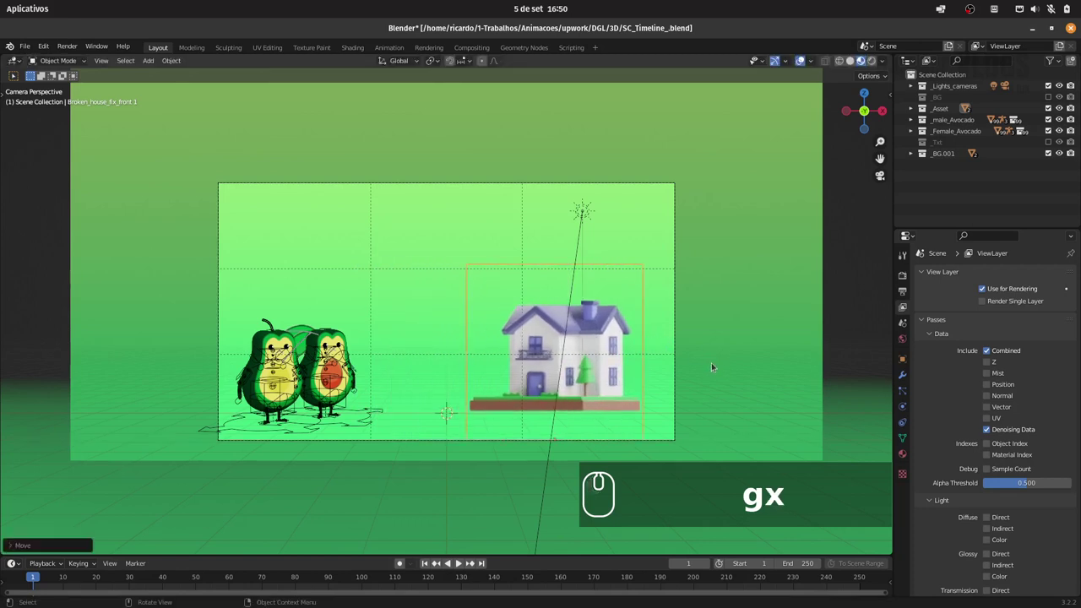
key("s")
left_click(623, 369)
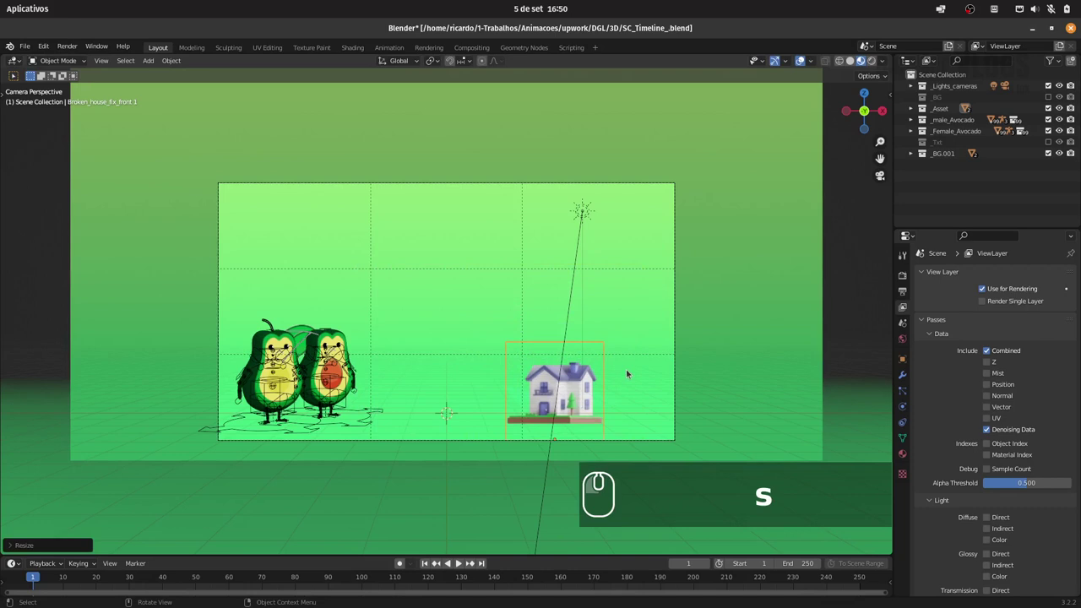
Raise the house slightly along Z and shrink it a little more to background size.
key("g")
type("sgz")
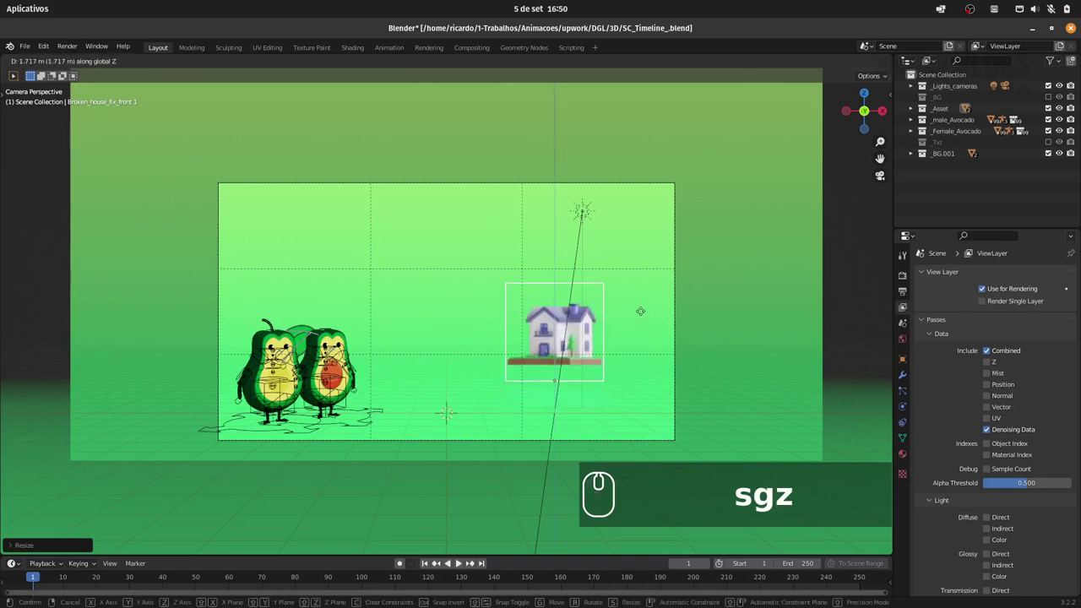
left_click(635, 342)
type("s")
left_click(649, 355)
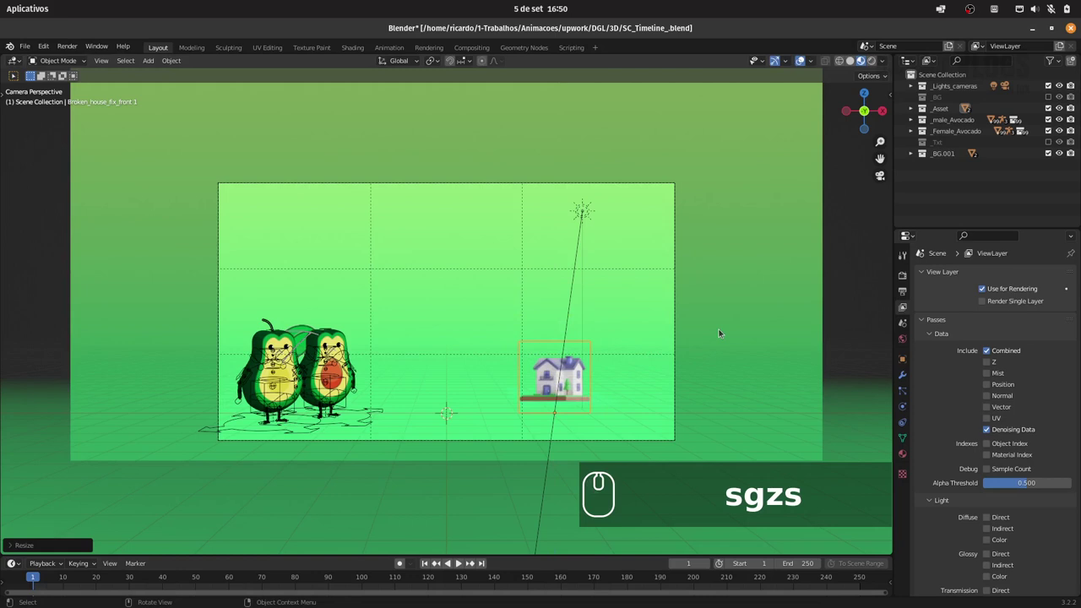
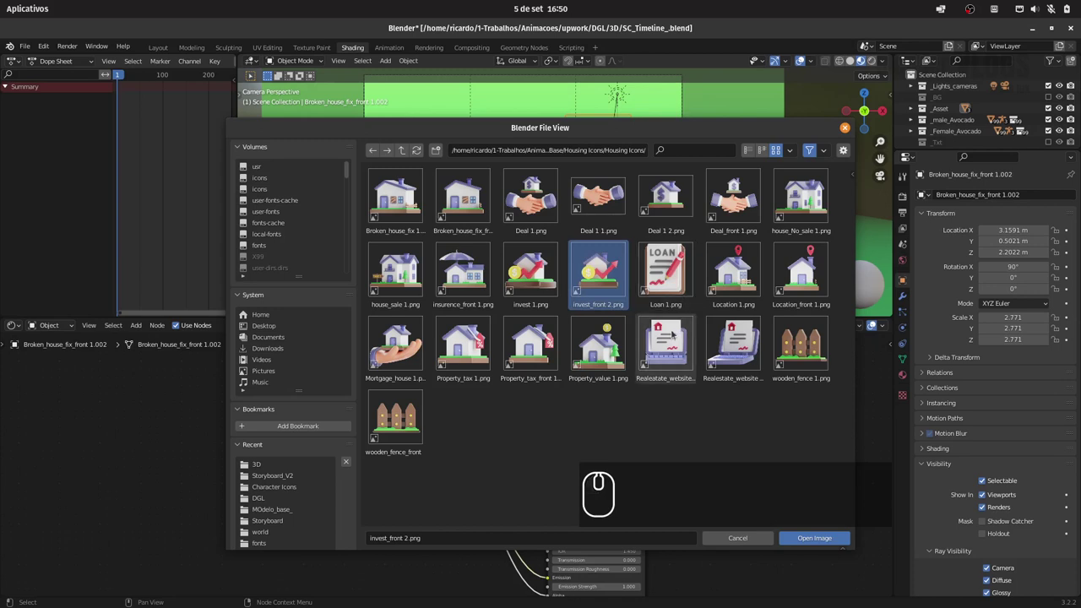
Load the invest 1.png image as the texture on the upper house copy.
left_click(532, 271)
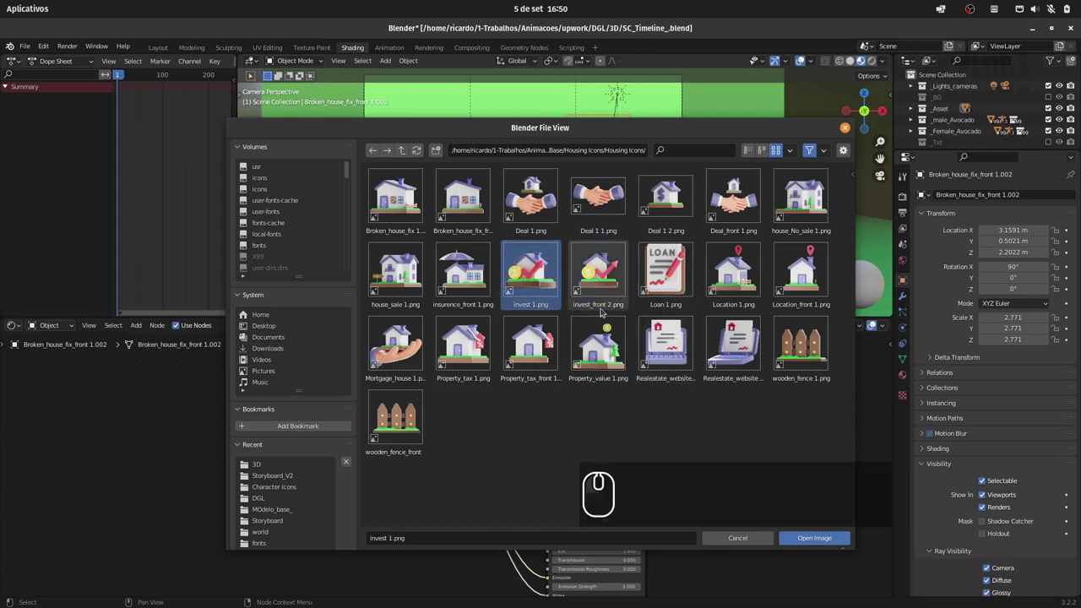
left_click(812, 532)
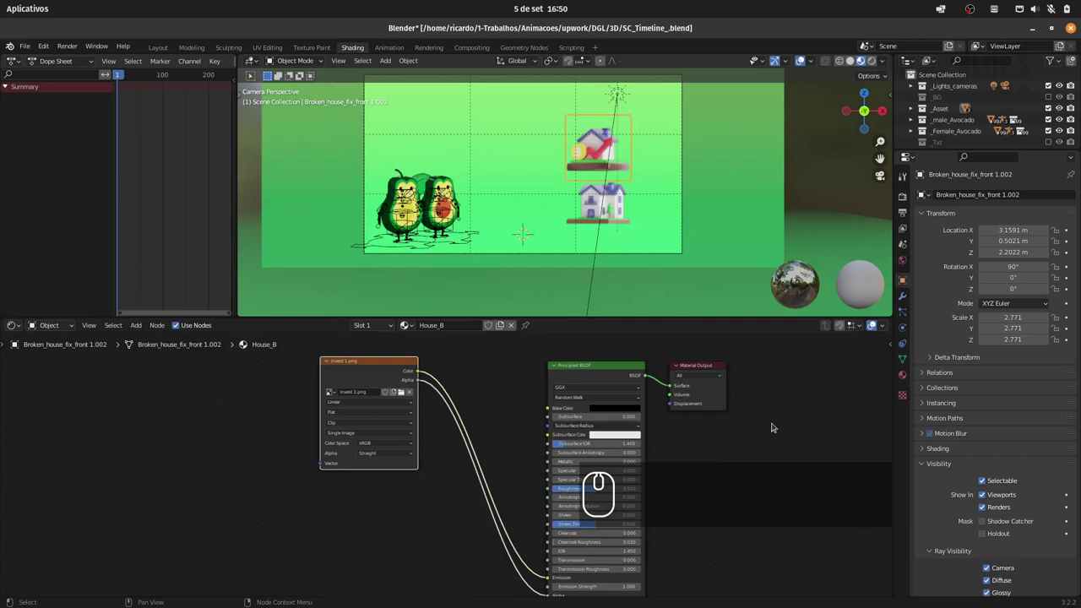
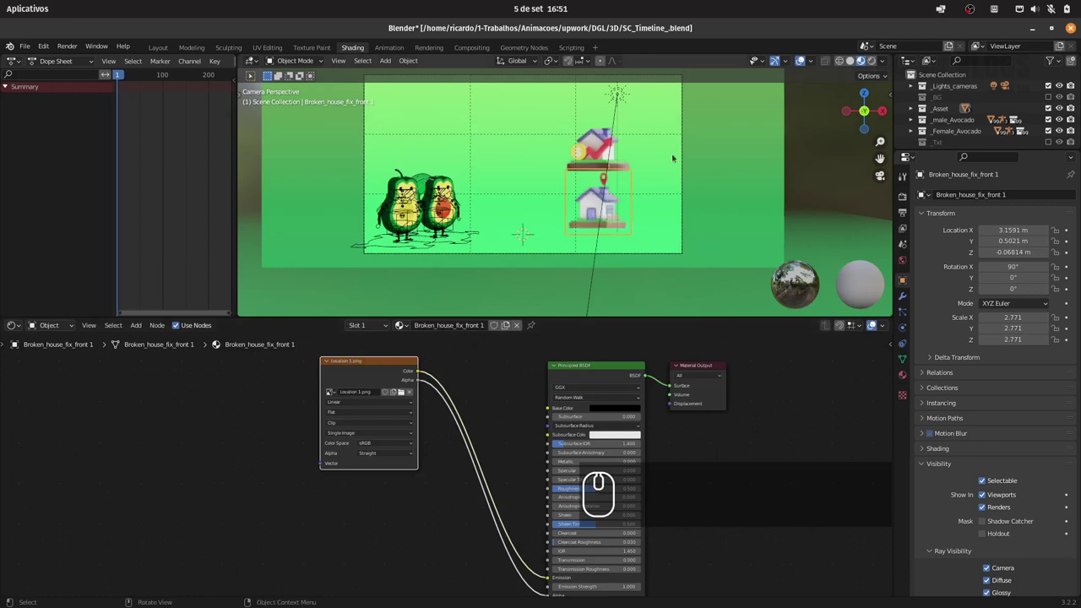
Select the upper investment house icon and orbit the scene to view it from above.
left_click(599, 142)
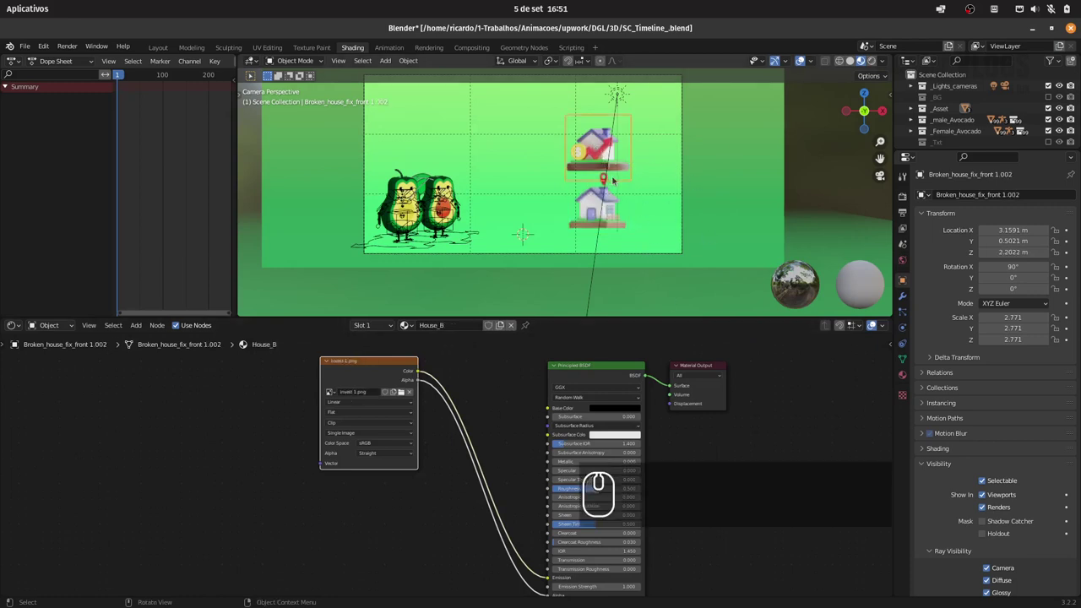
left_click(399, 49)
left_click_drag(405, 58, 445, 250)
left_click(467, 245)
left_click_drag(554, 260, 597, 265)
Delete the stray flat object and bring the scene into front view.
left_click_drag(636, 275, 625, 275)
key("Delete")
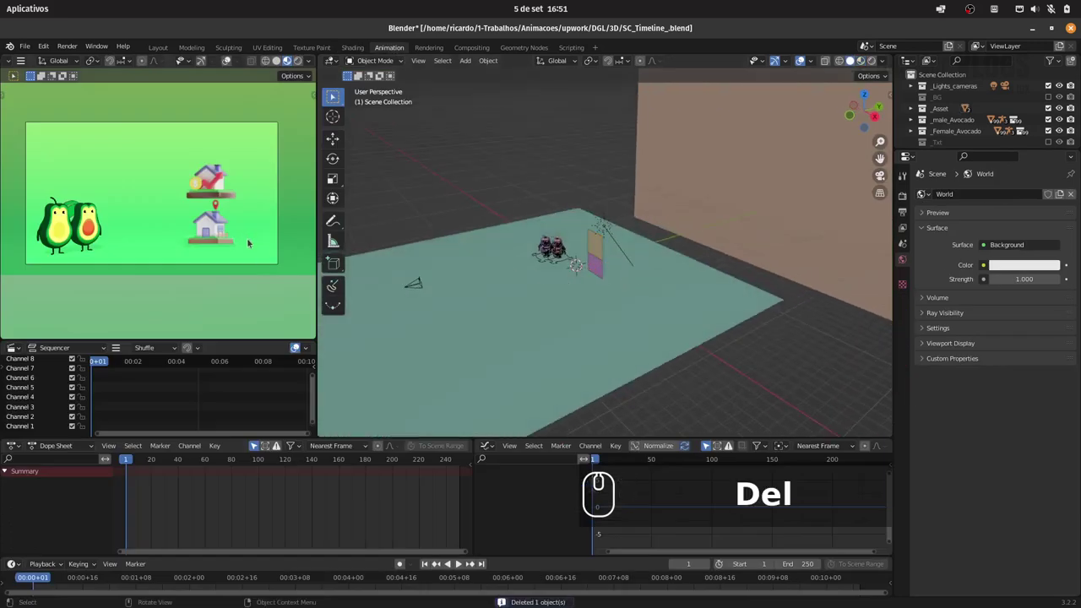
key("ctrl+s")
left_click_drag(639, 237, 720, 220)
key("1")
left_click_drag(702, 210, 668, 277)
Raise the investment house icon higher along Z and save the scene.
left_click(663, 292)
key("g")
key("z")
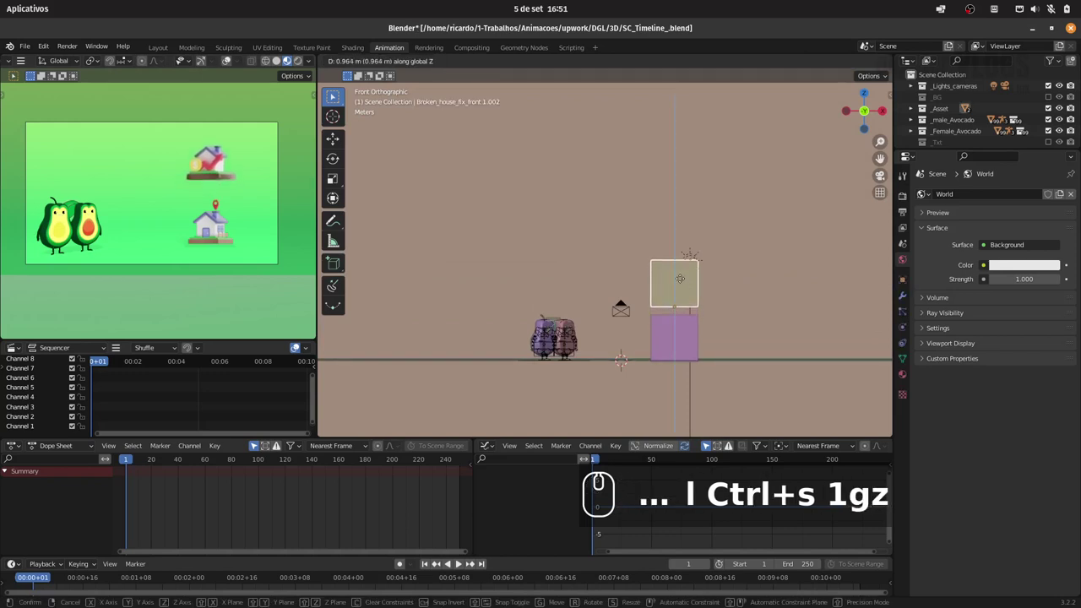
left_click(683, 280)
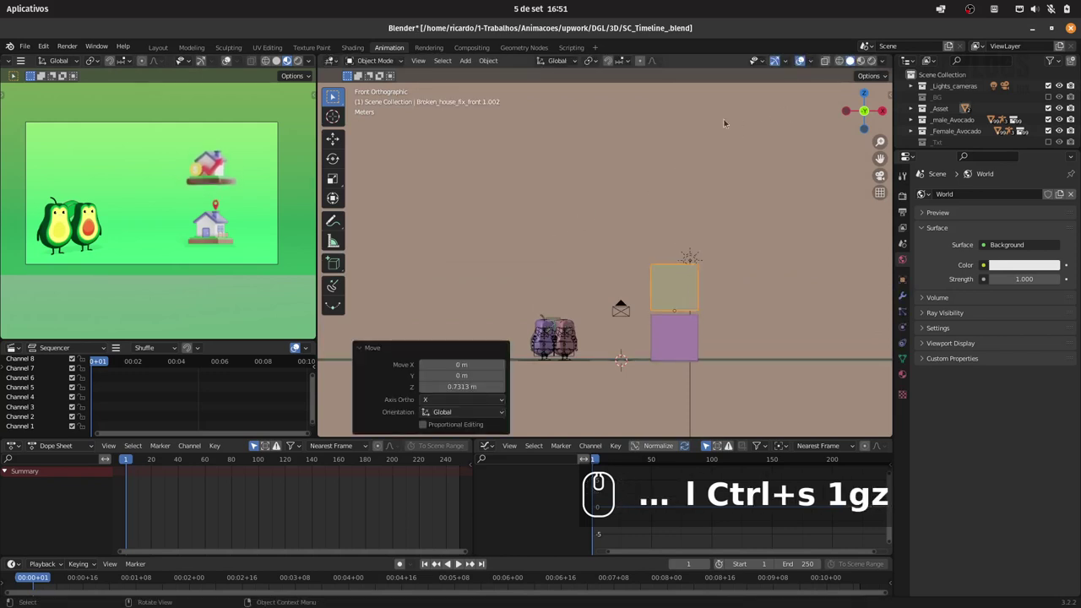
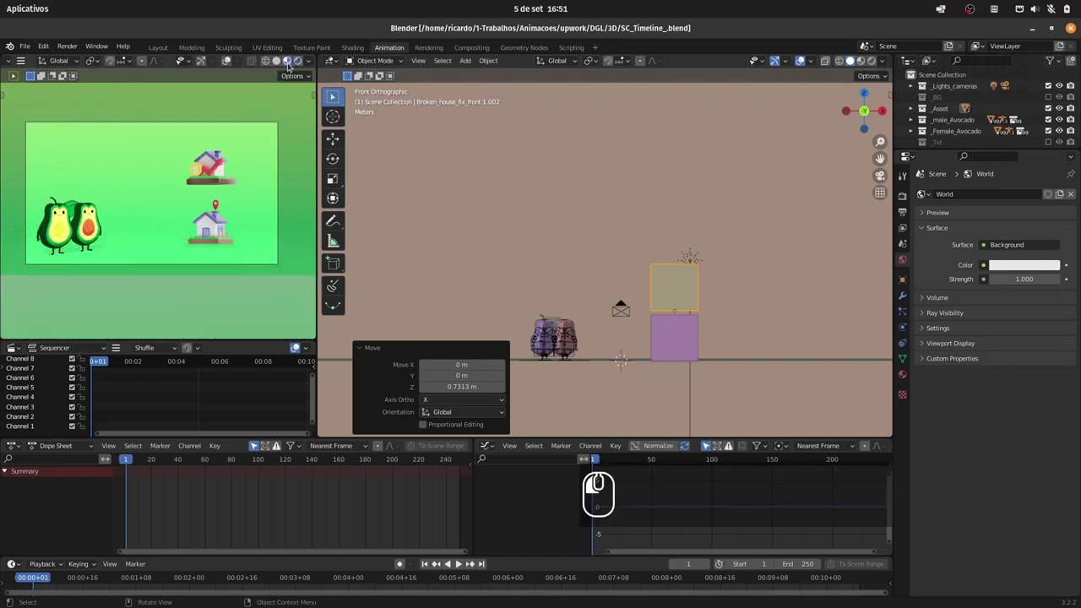
key("ctrl+s")
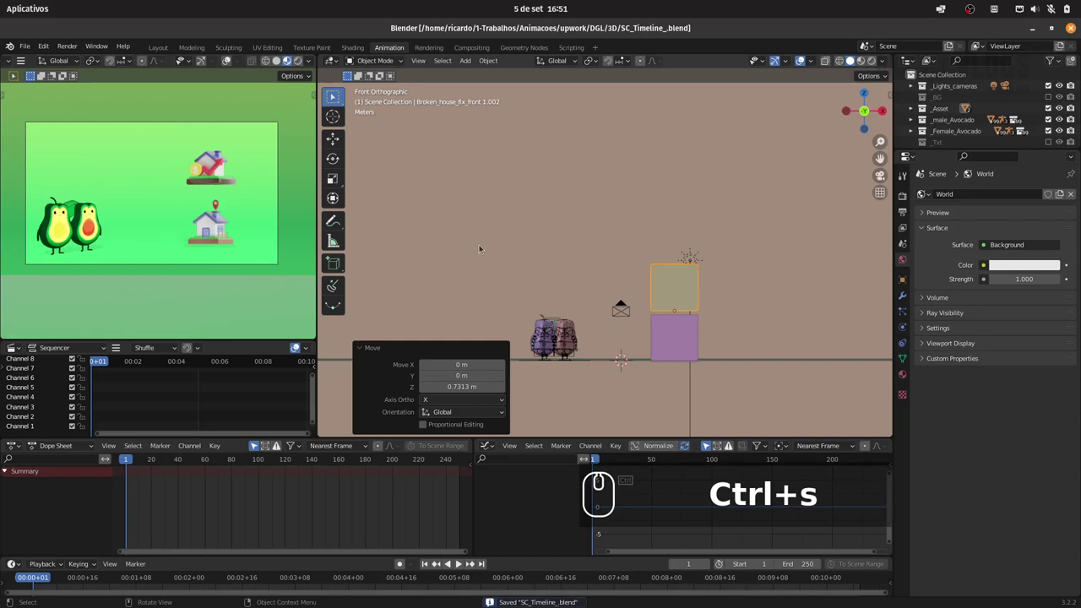
Snap the 3D cursor to the selected house card and add a new collection.
left_click_drag(608, 241, 840, 173)
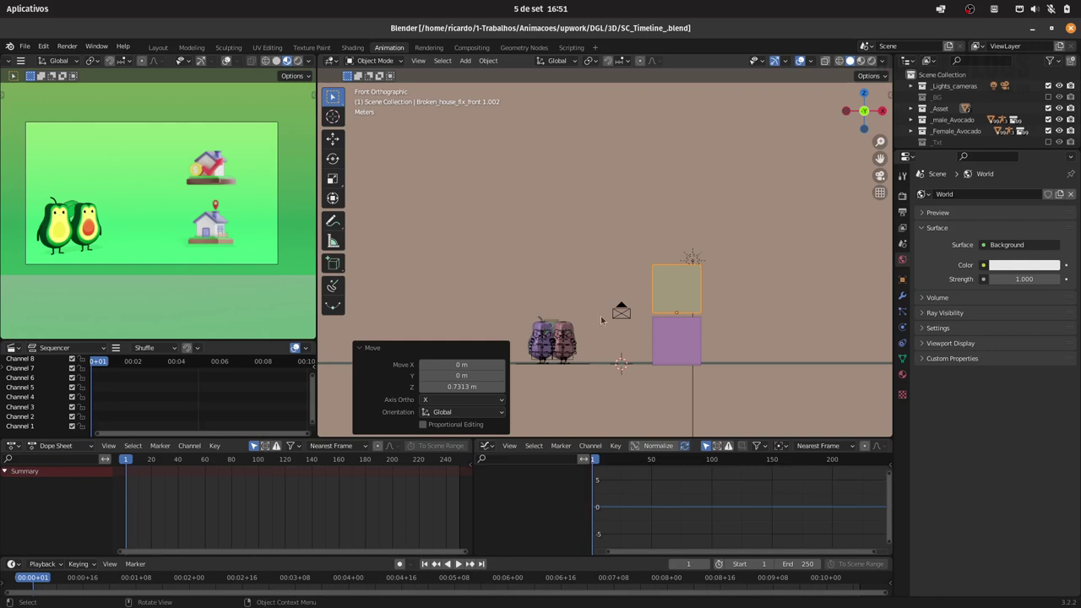
key("shift+s")
left_click(699, 375)
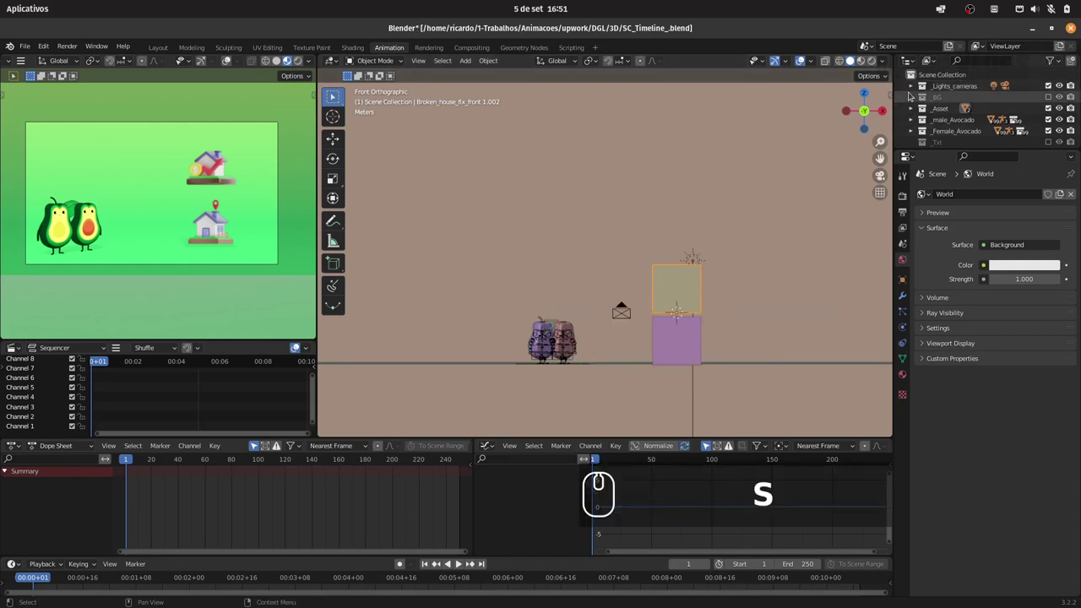
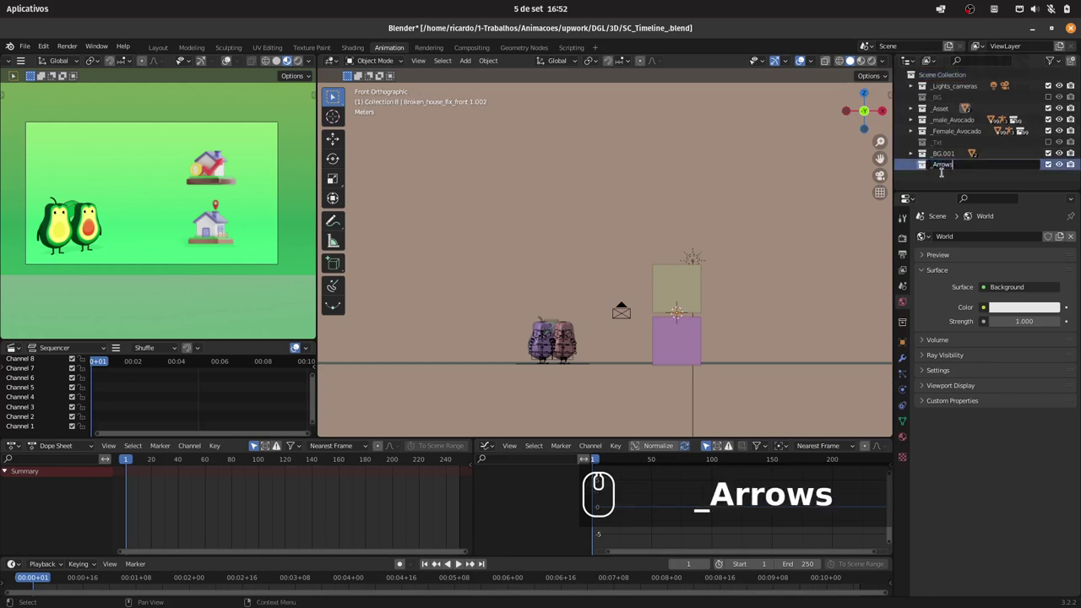
Rename the new collection to _Setas-Arrows.
key("Left")
key("Left")
key("Left")
key("Left")
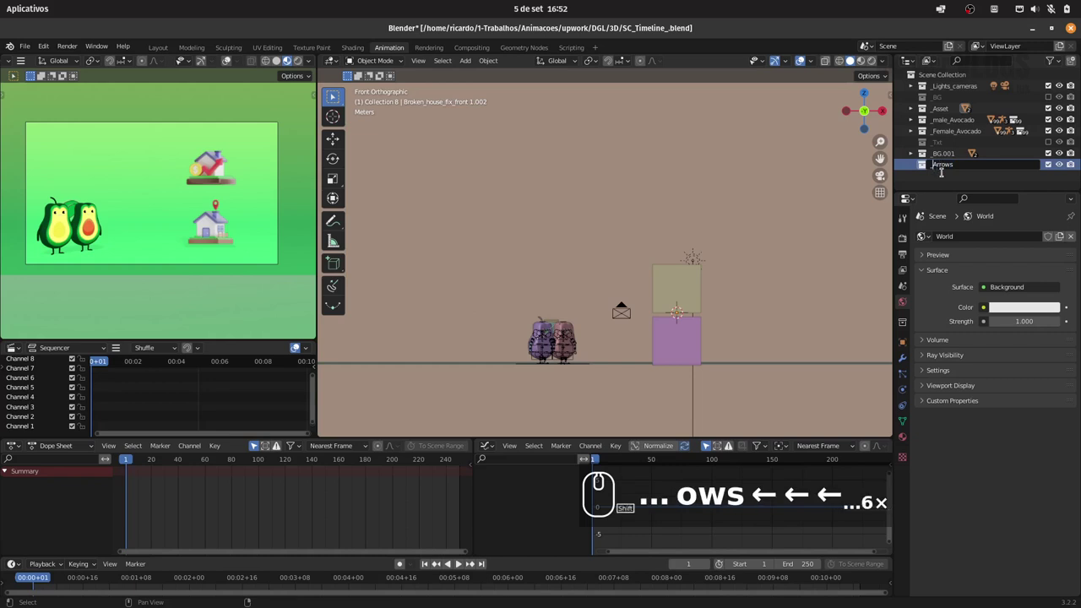
type("s ← ← ← ...6× Setas")
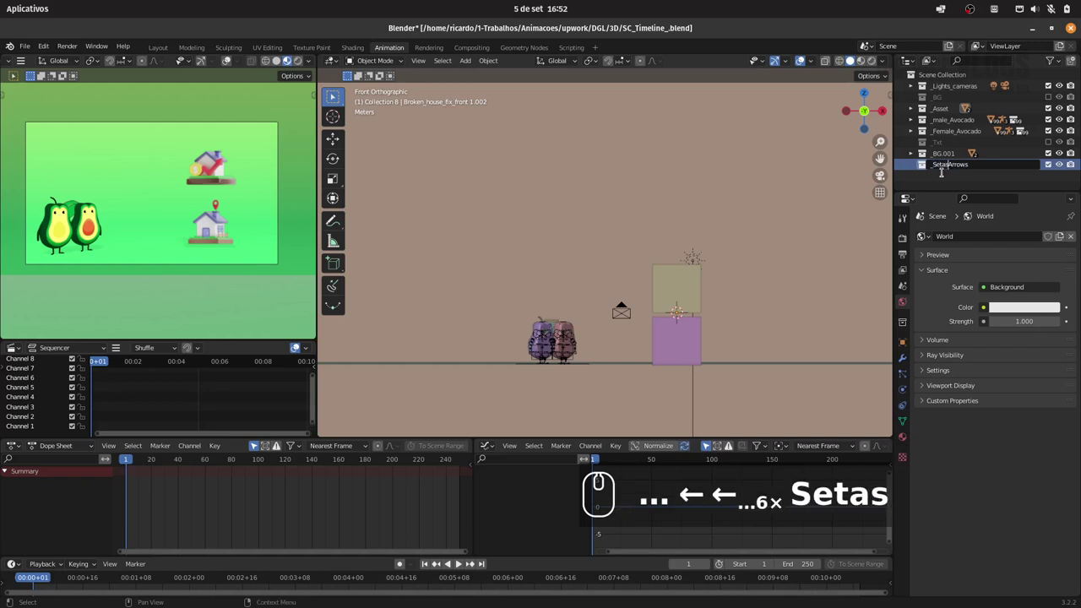
type("-")
key("Return")
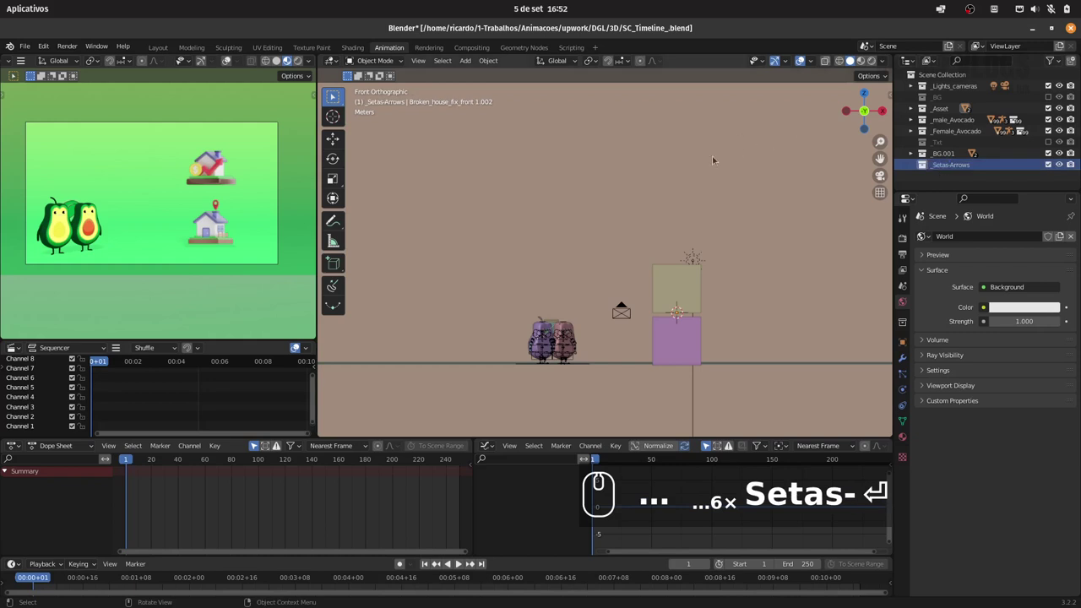
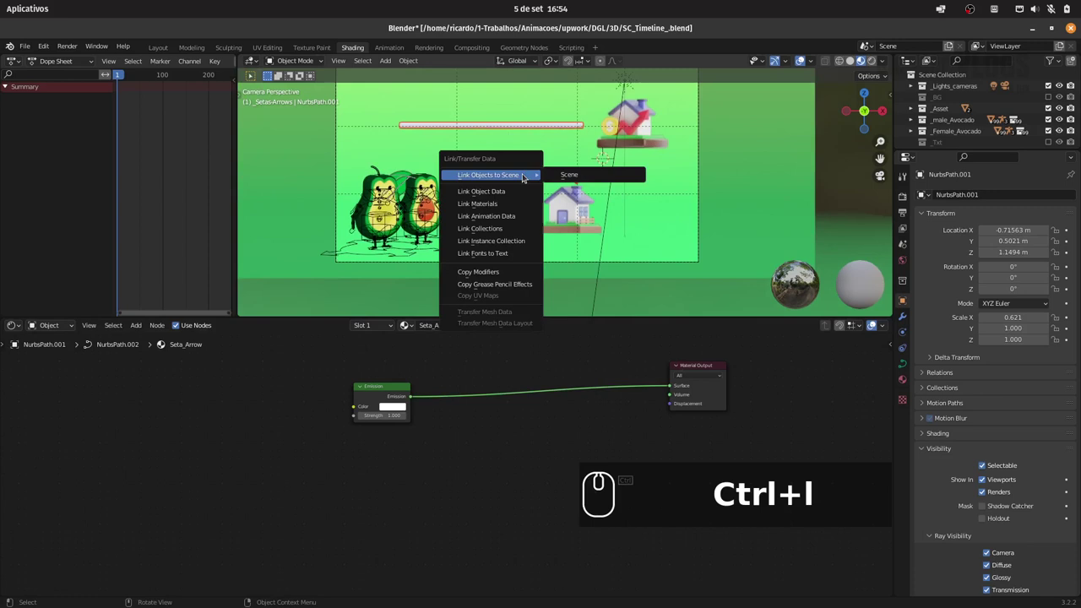
Link the white emissive arrow material to the other arrow path and switch to the Animation layout.
key("Down")
key("Down")
key("Return")
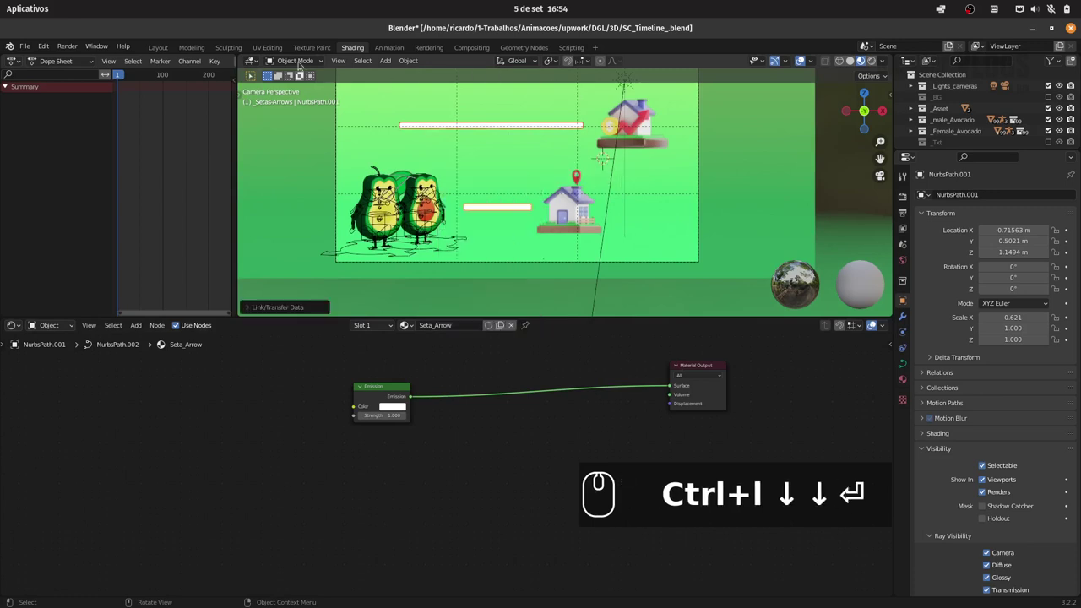
left_click_drag(356, 221, 558, 226)
Save the blend file and clear a curve geometry value back to default.
key("ctrl+s")
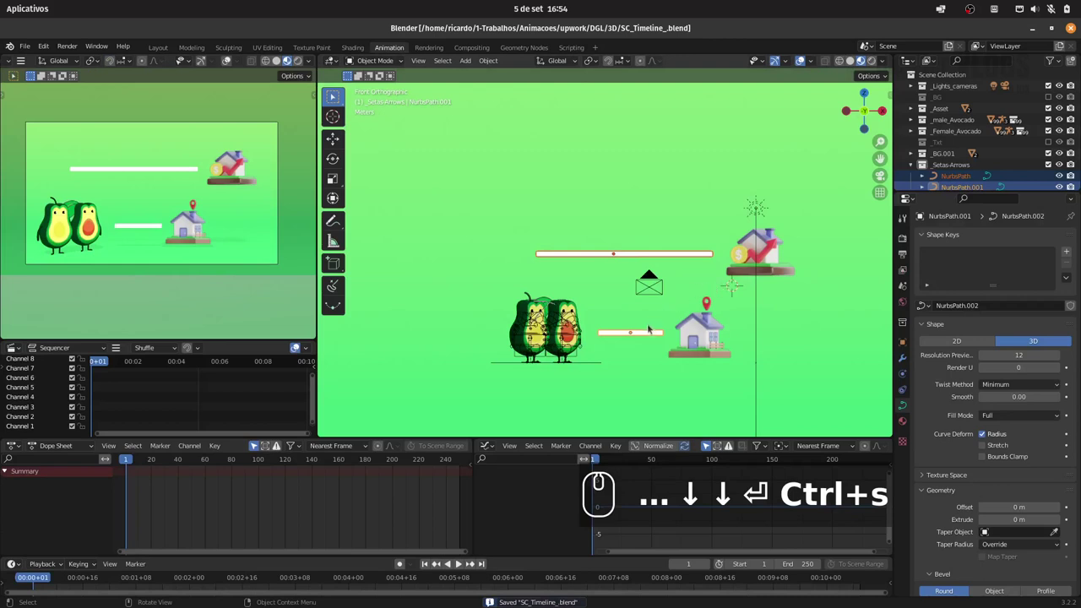
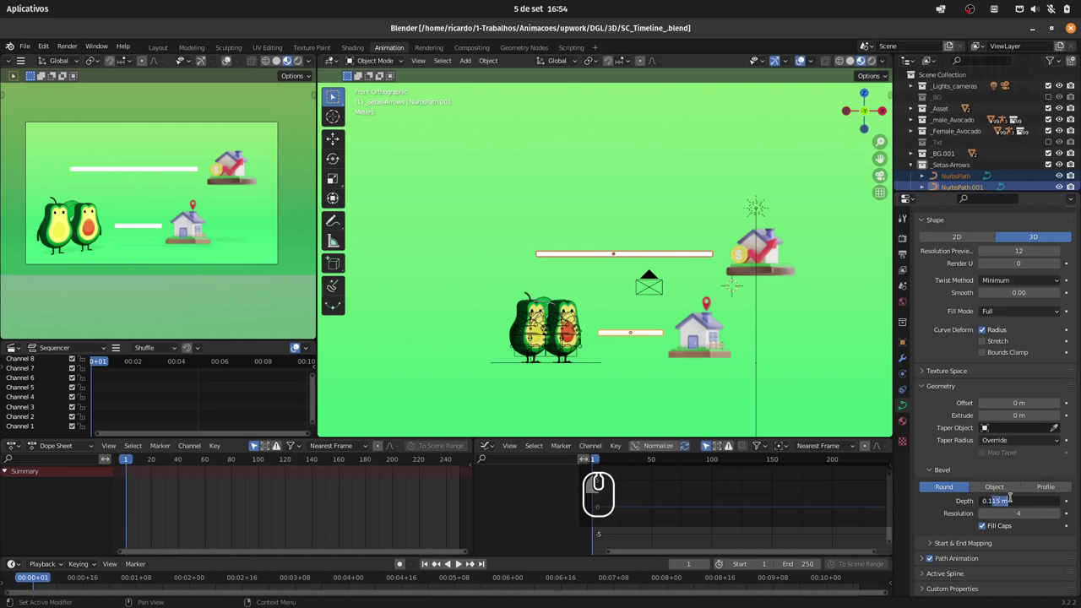
key("BackSpace")
key("Return")
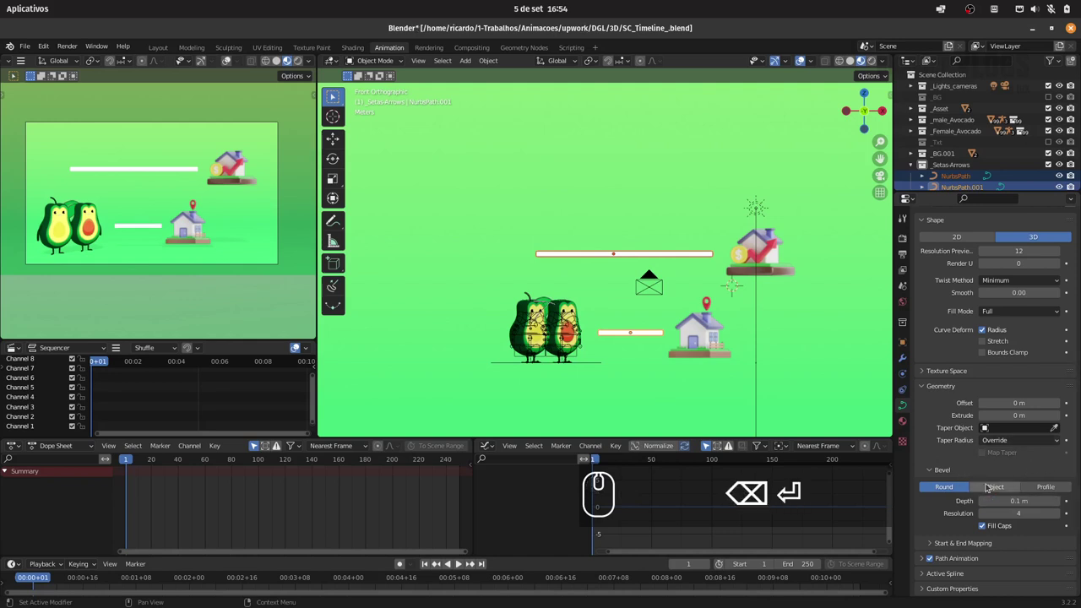
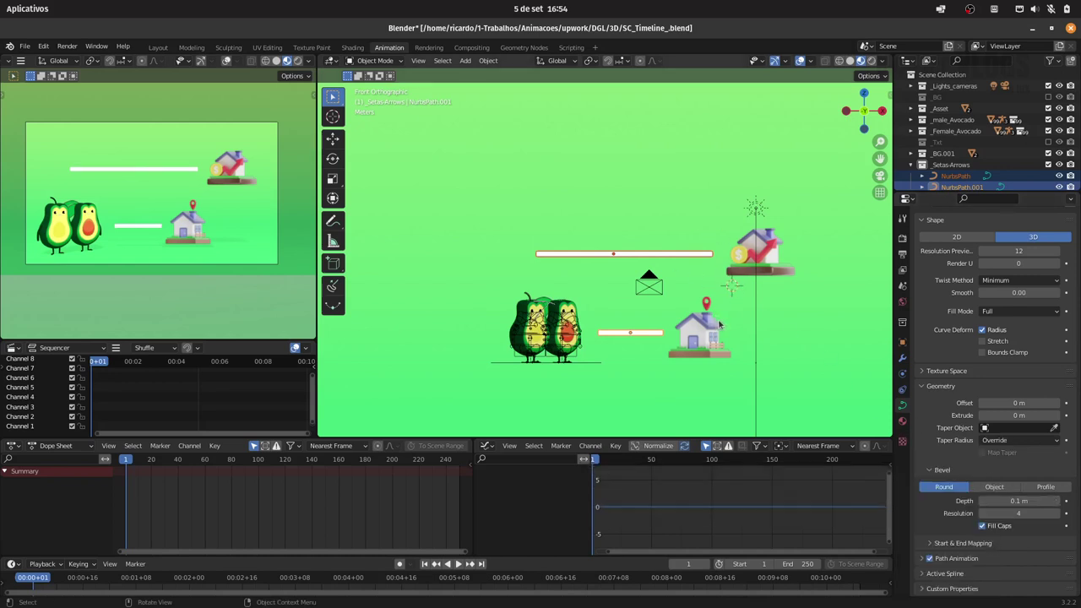
key("ctrl+s")
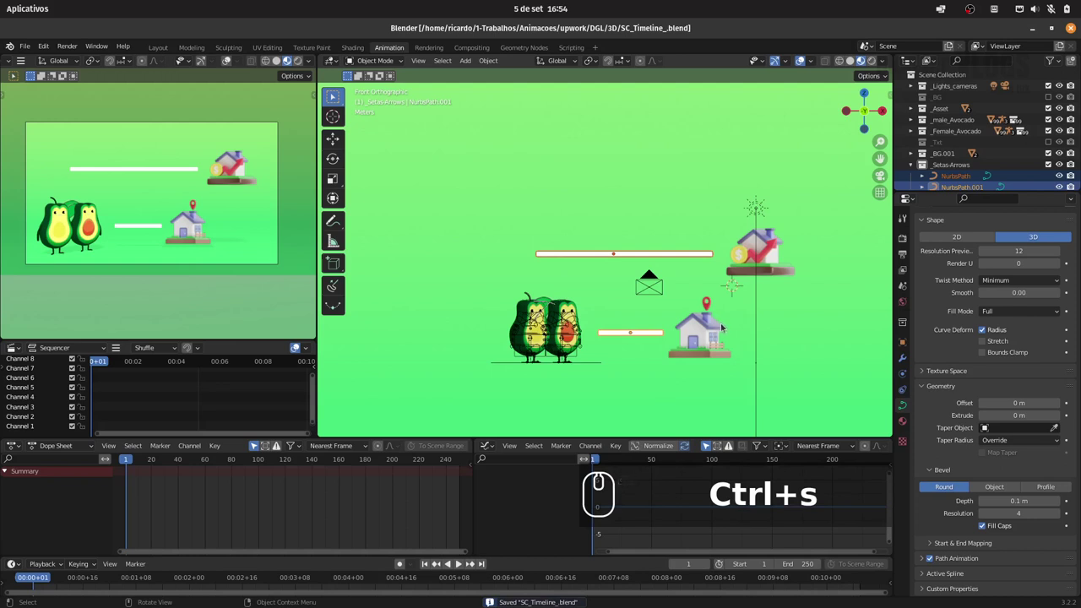
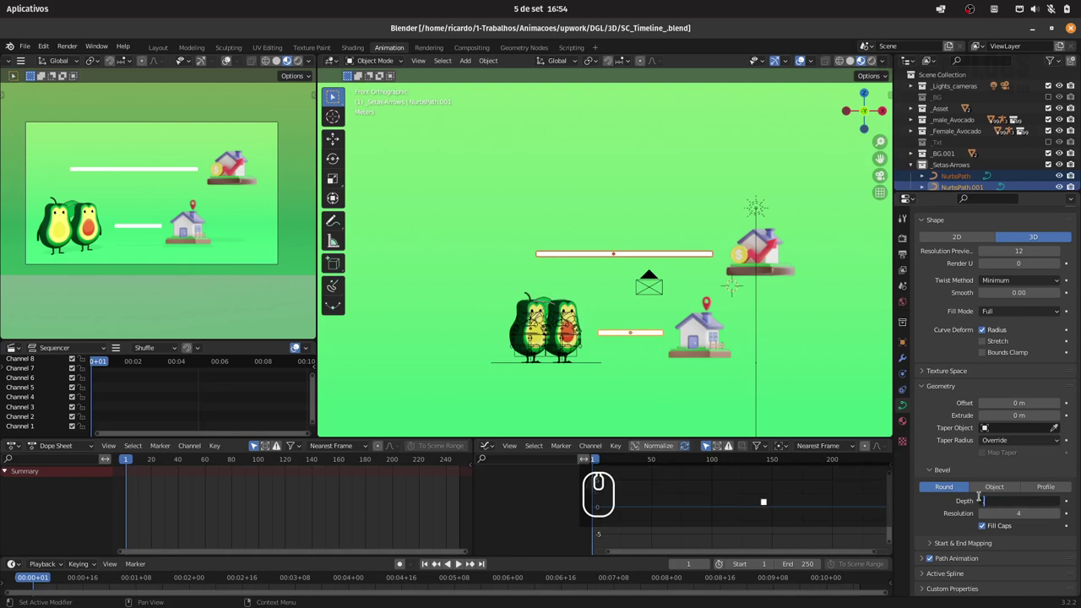
Set the arrow curve's bevel depth to .05, check its control points in Edit Mode, and save.
type(".05")
key("Return")
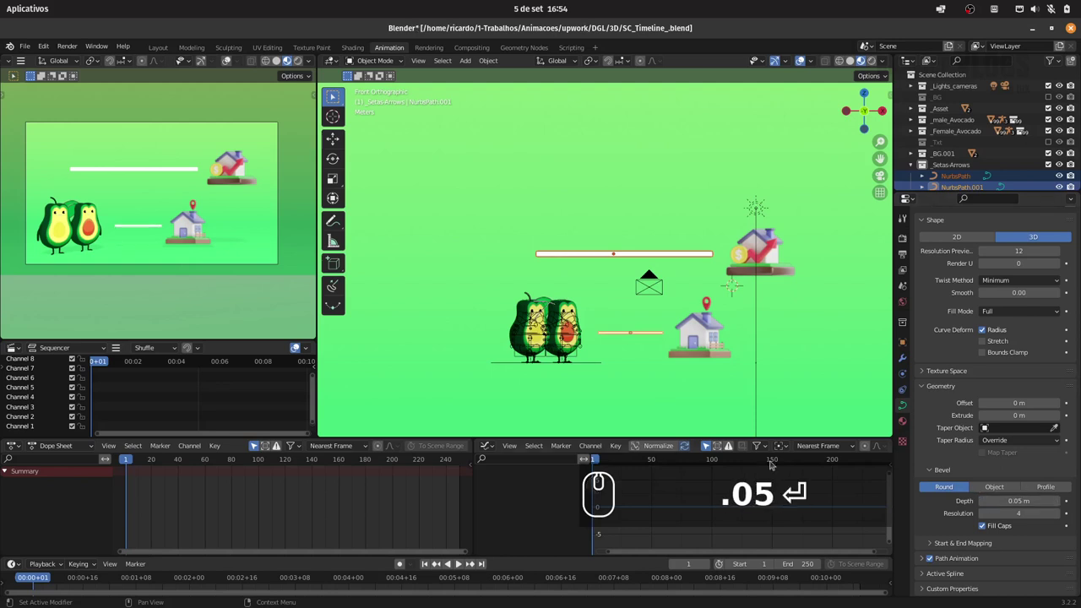
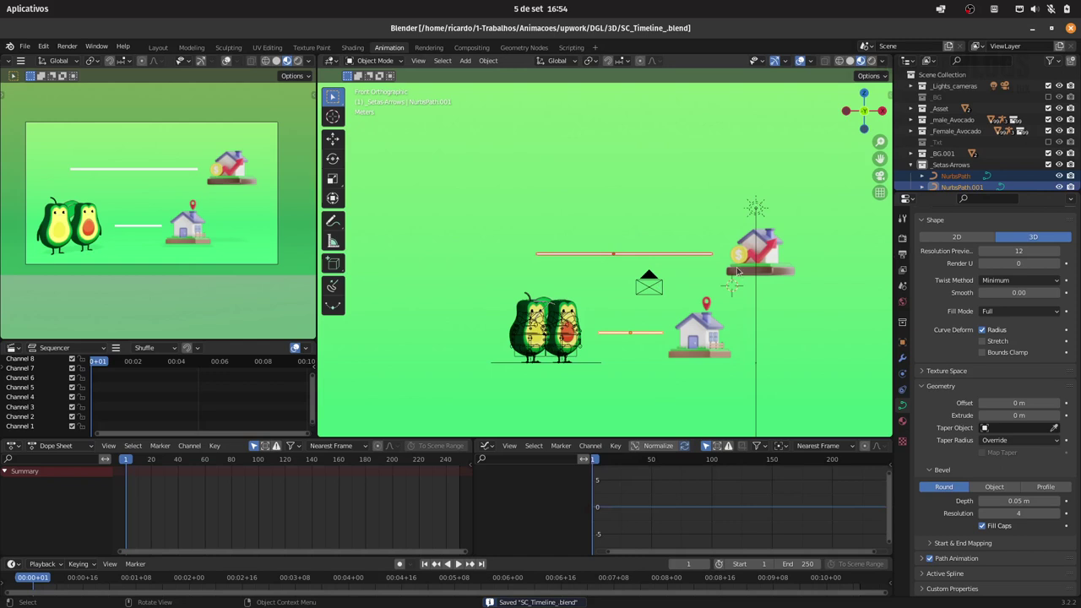
key("ctrl+s")
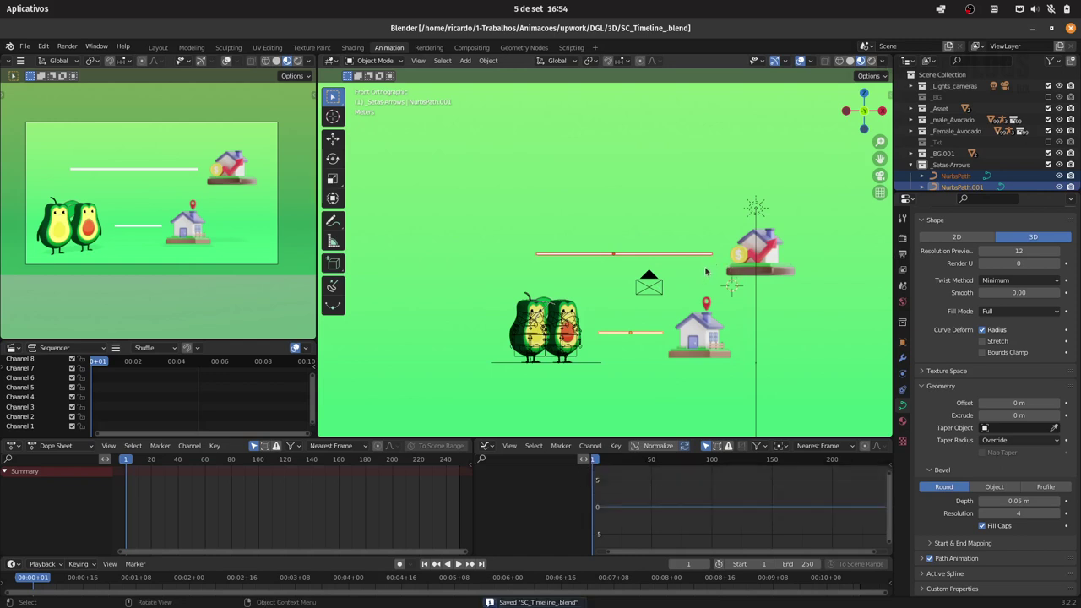
key("Tab")
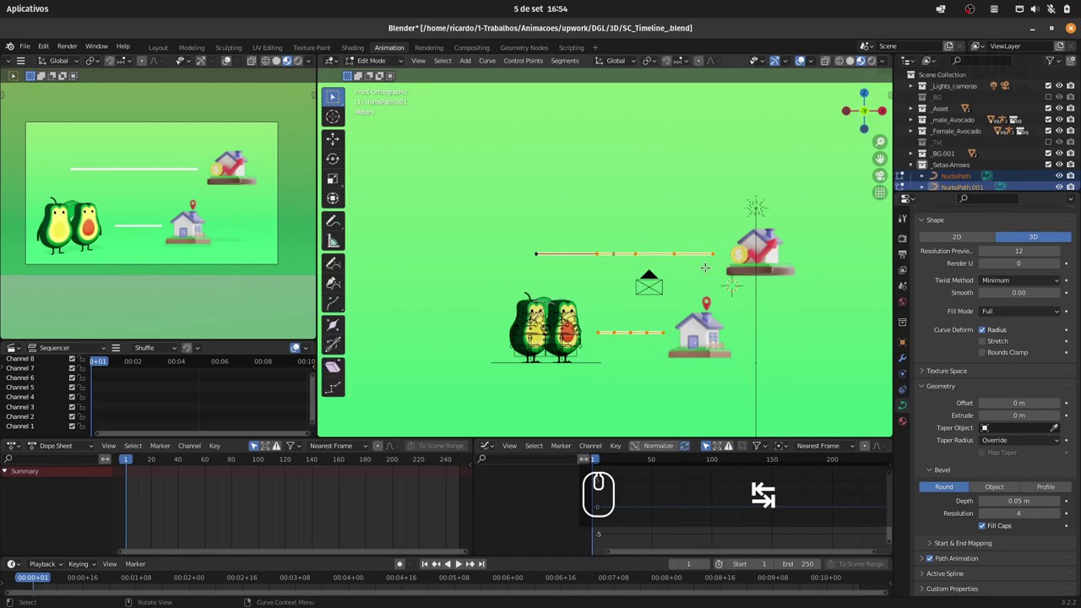
key("Tab")
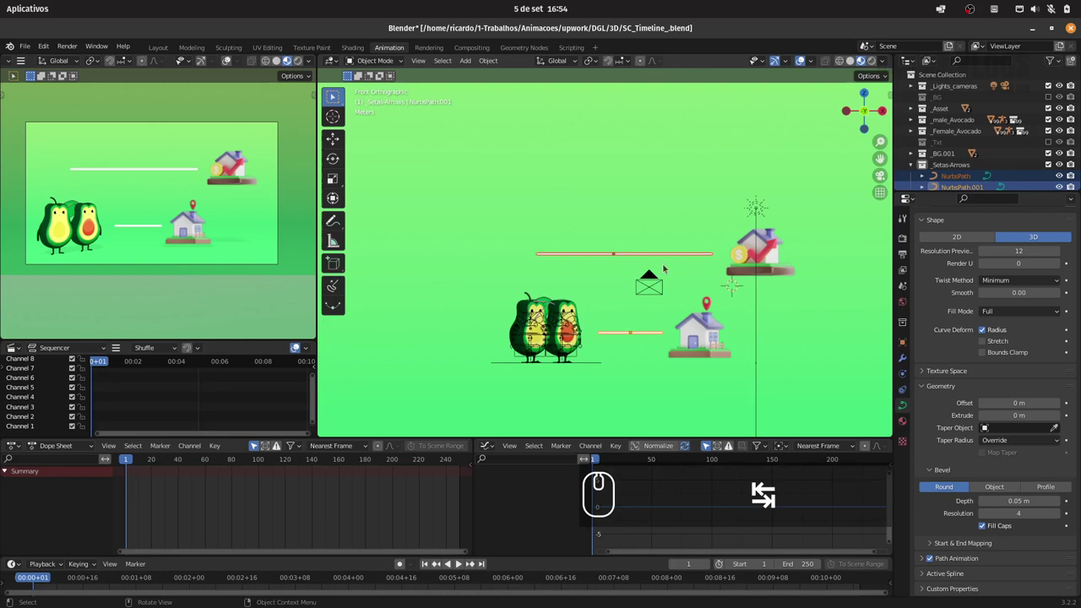
key("ctrl+s")
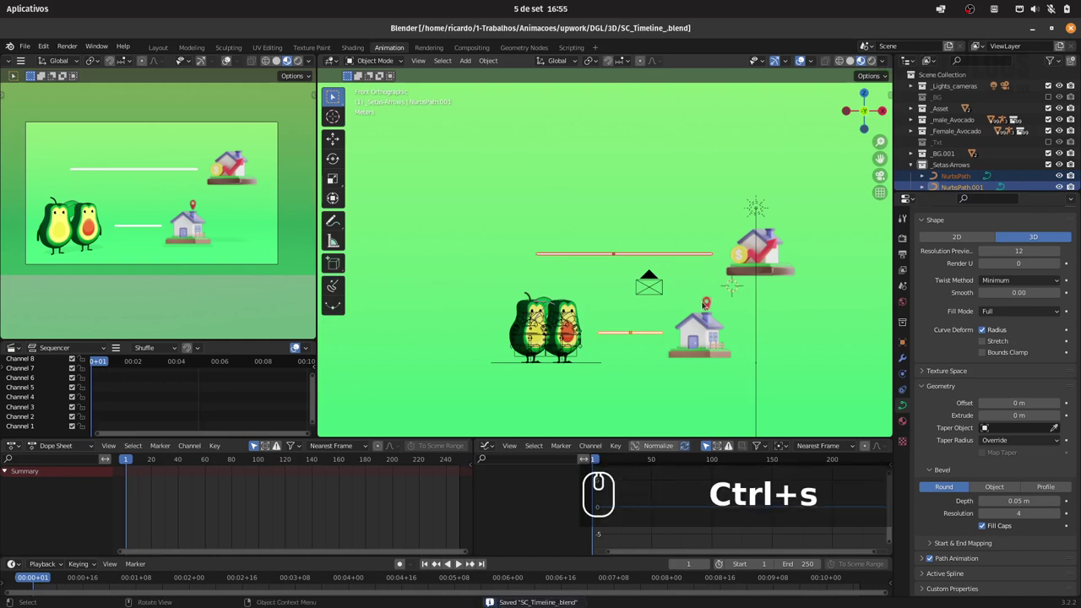
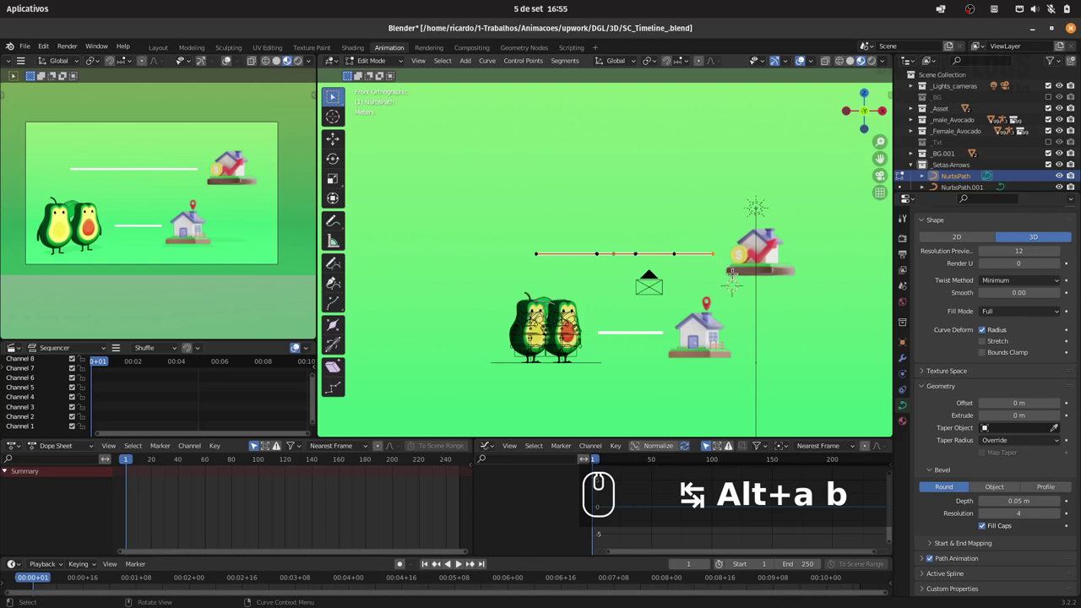
Select both NurbsPath arrow curves and convert them to meshes via the 'convert' search.
key("Tab")
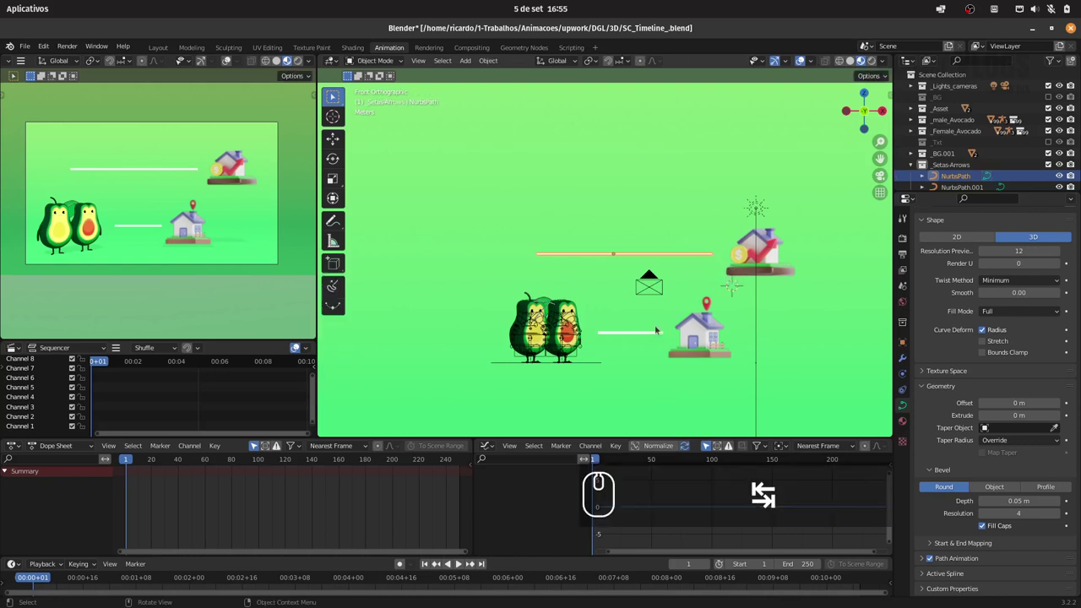
double_click(643, 330)
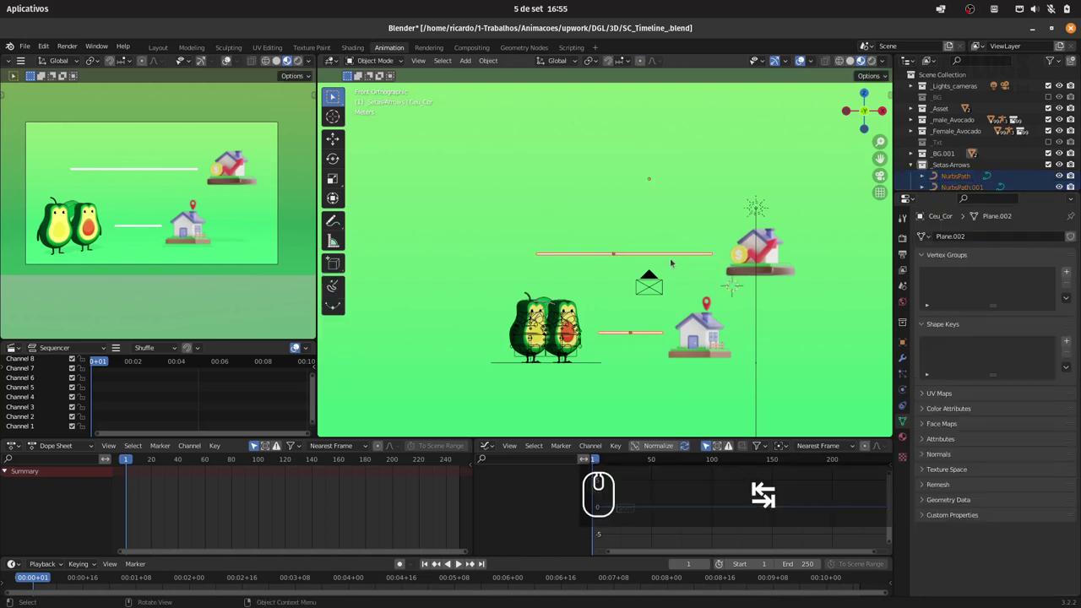
left_click(676, 254)
left_click(647, 331)
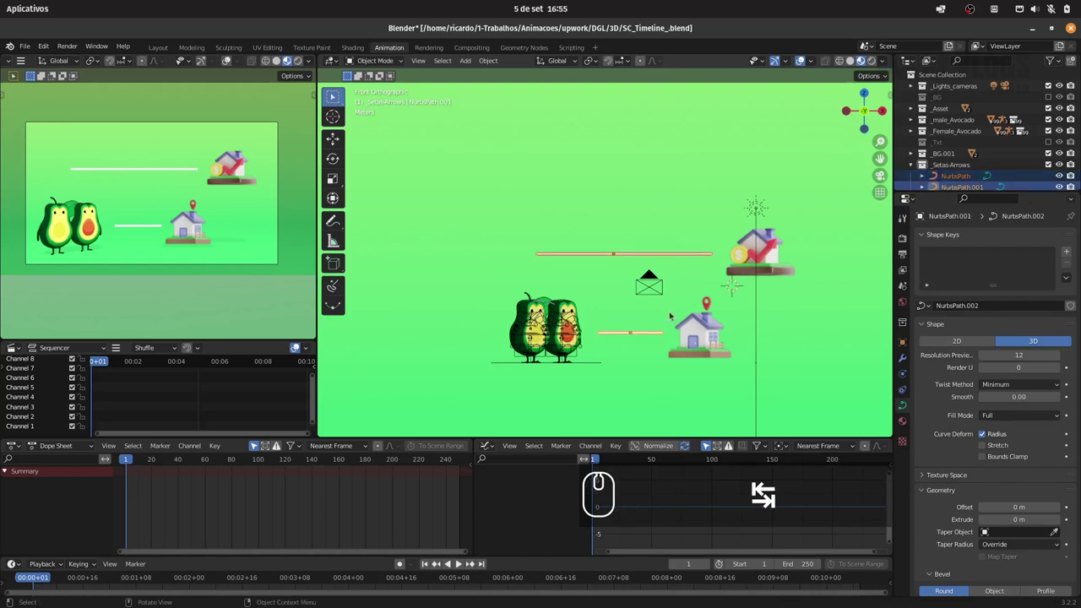
key("F3")
type("convert")
key("Return")
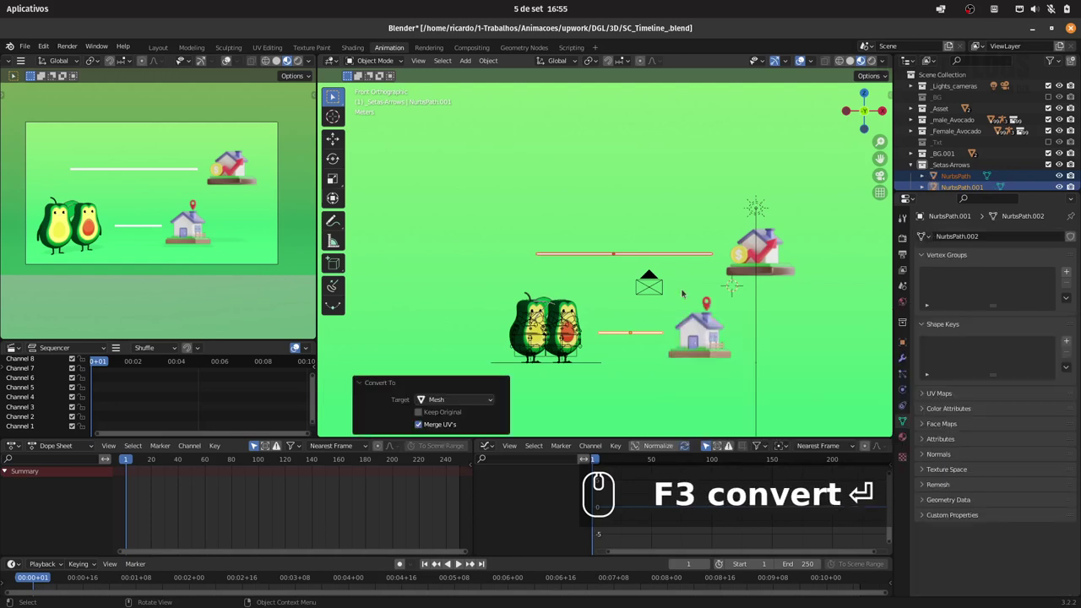
Inspect the converted mesh and rename the first arrow mesh to Line.
key("Tab")
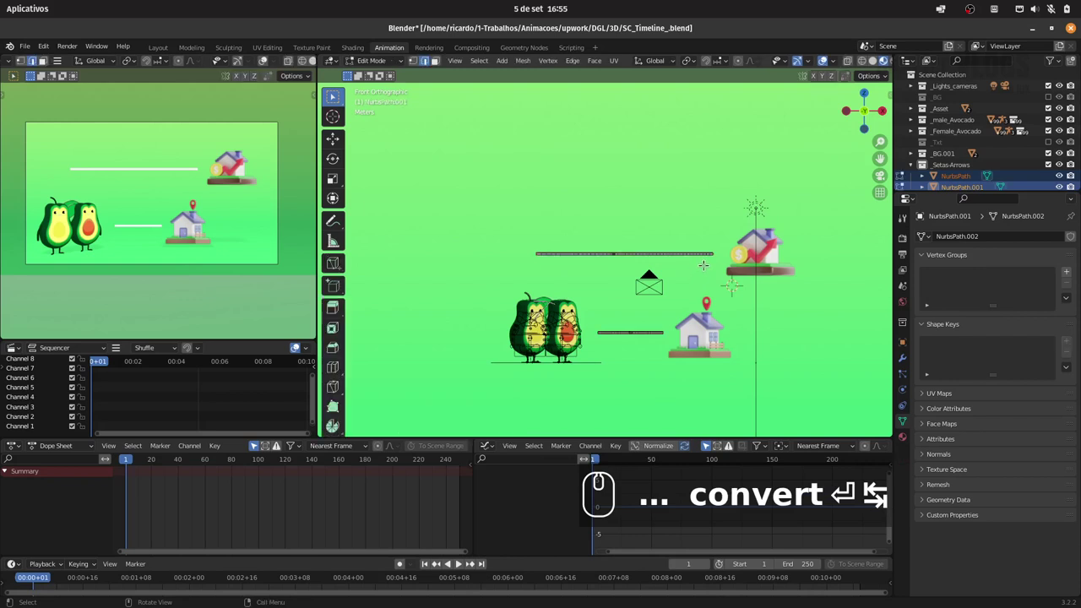
key("Return")
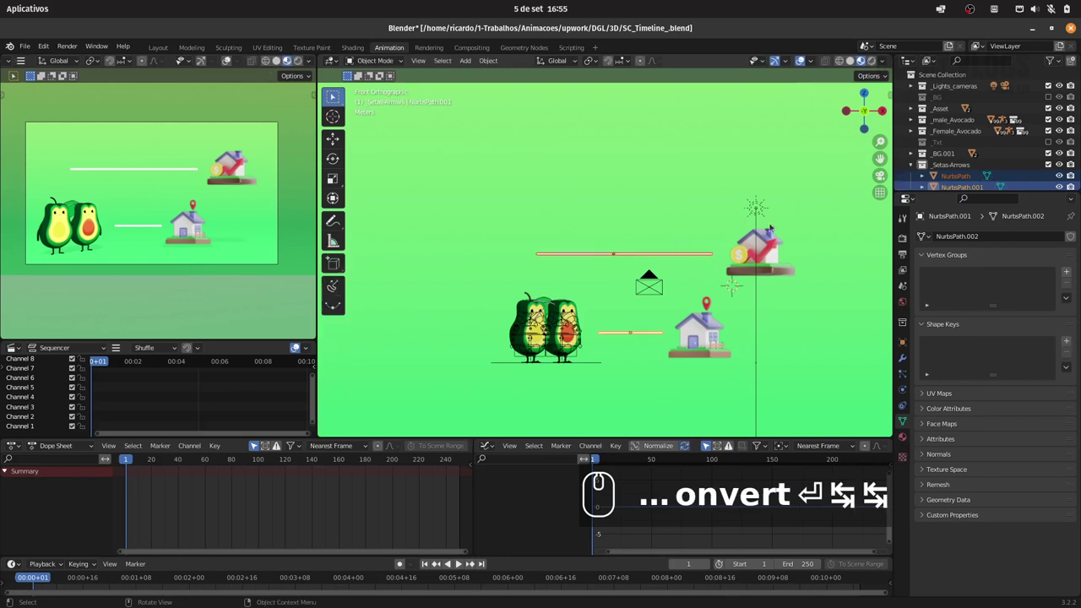
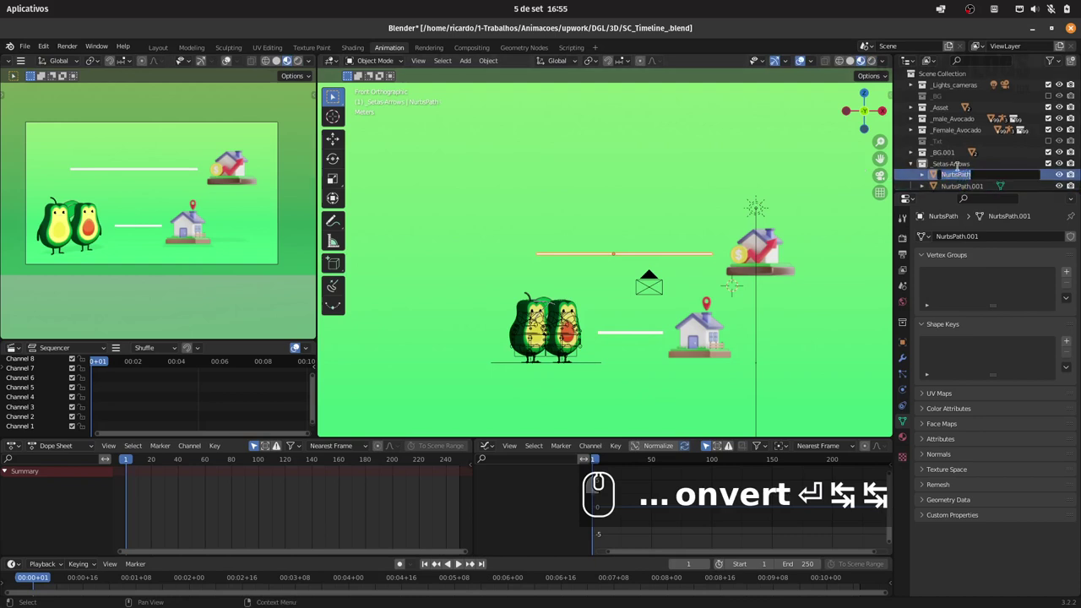
type("line")
key("Return")
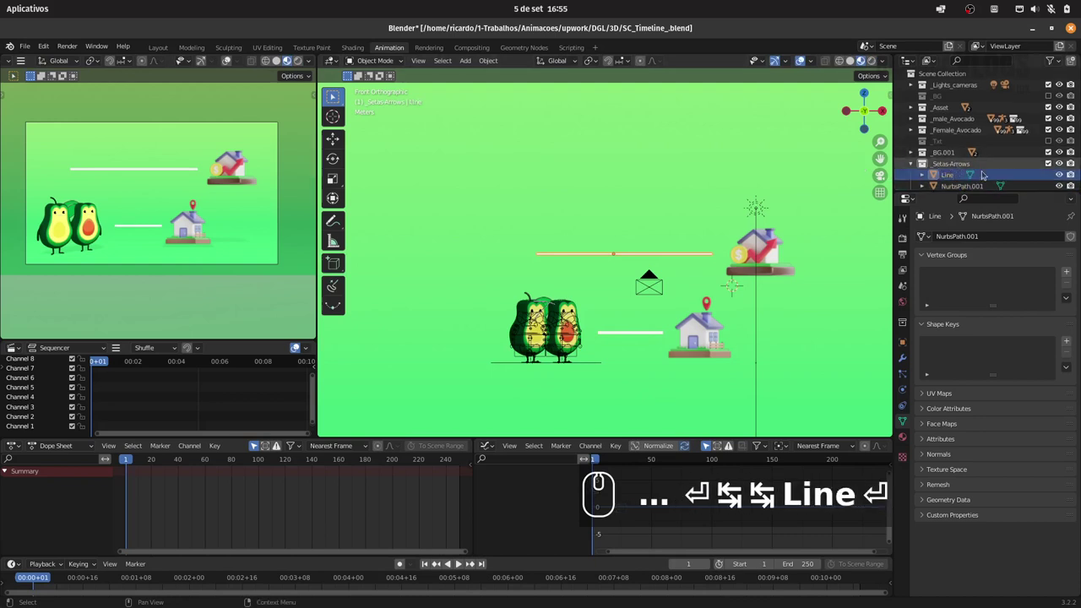
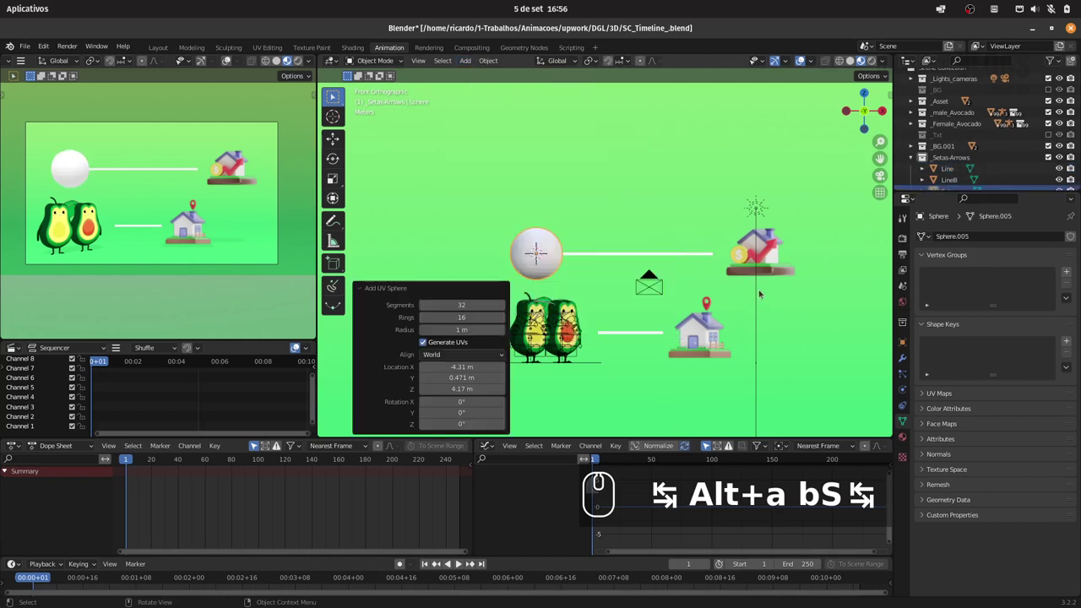
Scale the new UV sphere down to a small cap of about 0.2 at the upper arrow's left end.
key("s")
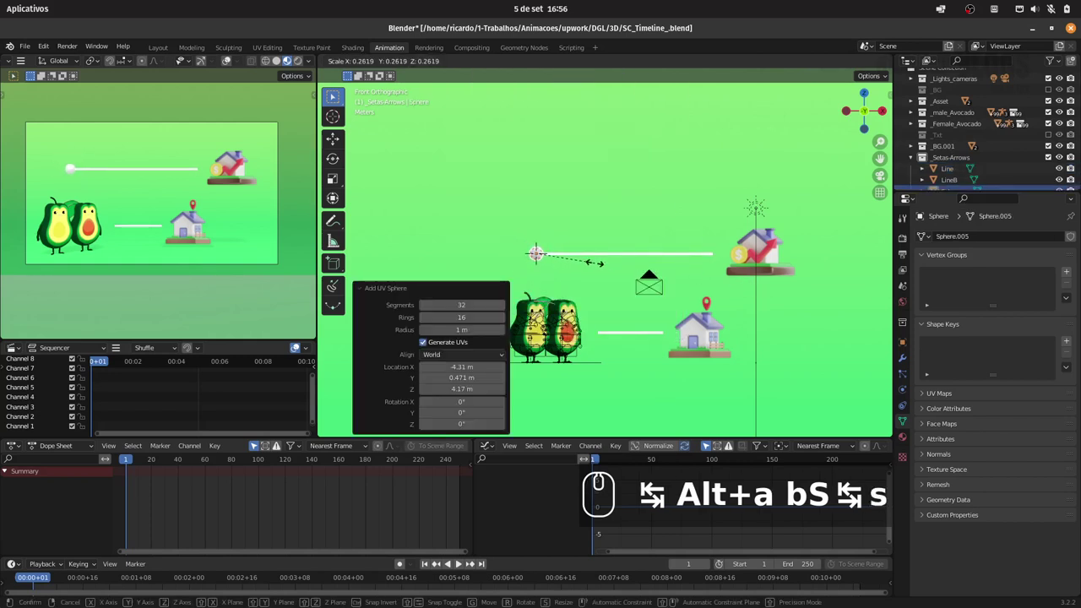
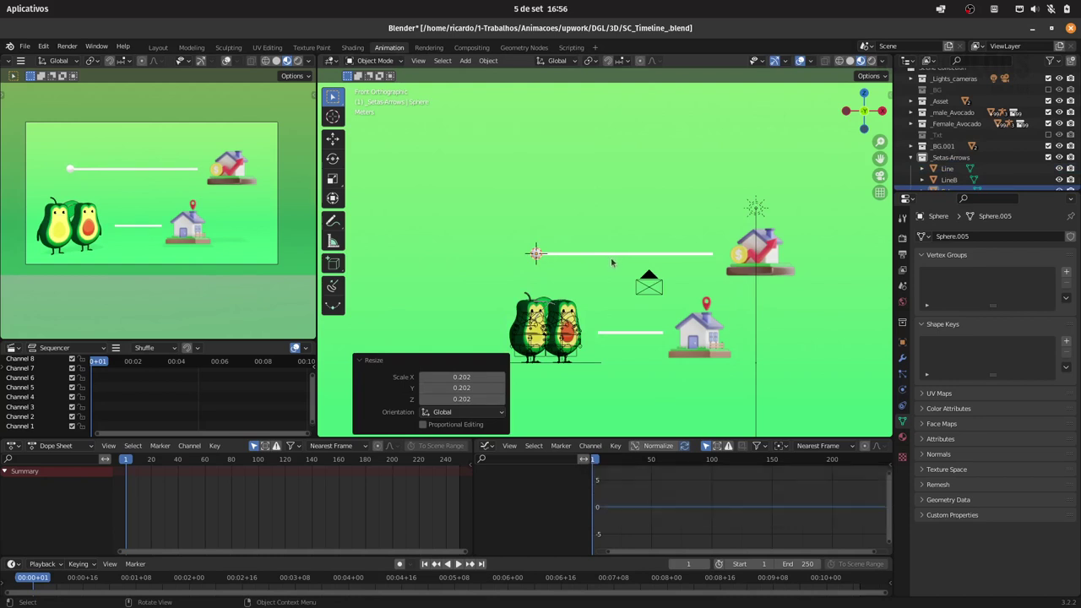
key("shift+s")
key("Escape")
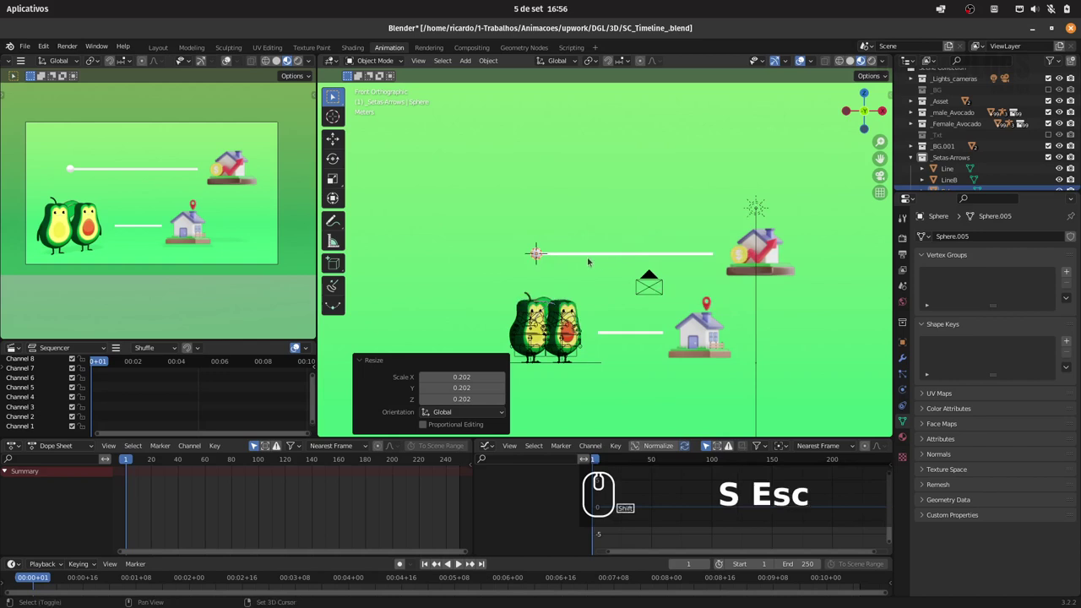
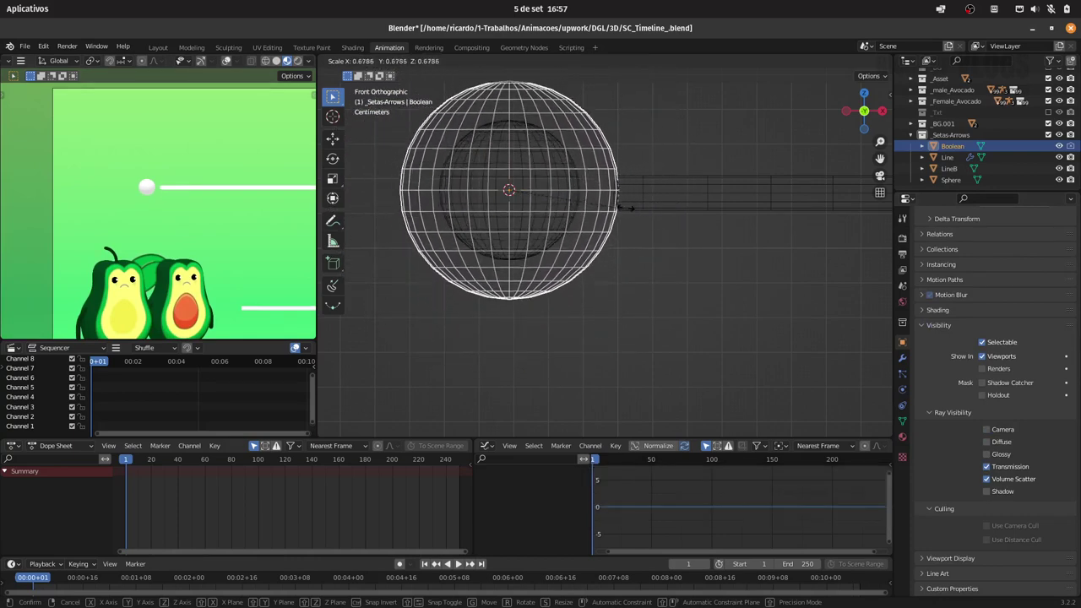
Give the Line a Boolean difference modifier using the Boolean sphere with the Fast solver.
left_click(638, 207)
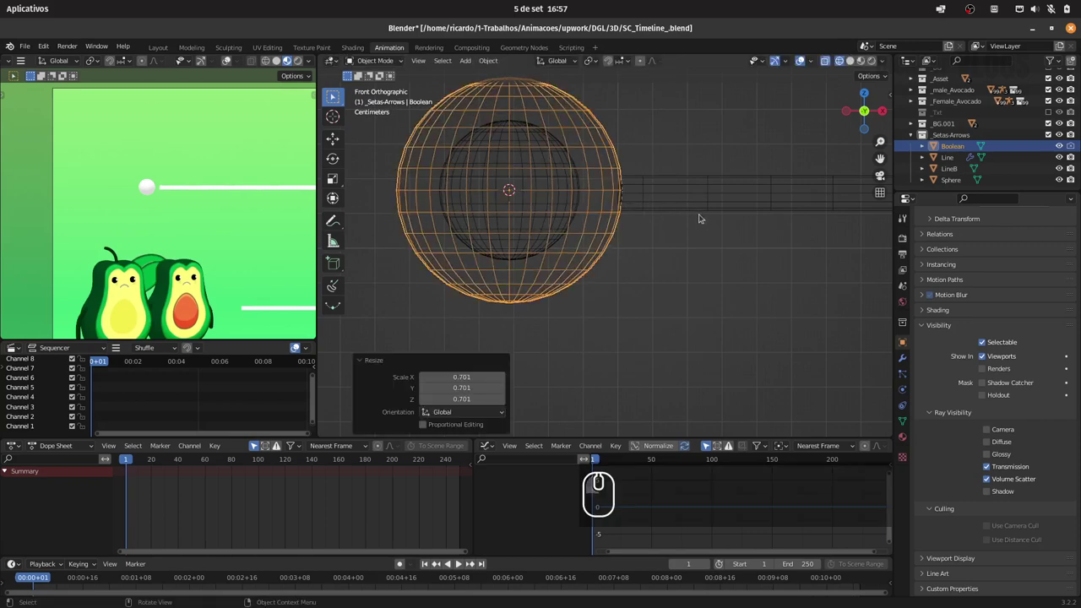
left_click(684, 208)
left_click(694, 166)
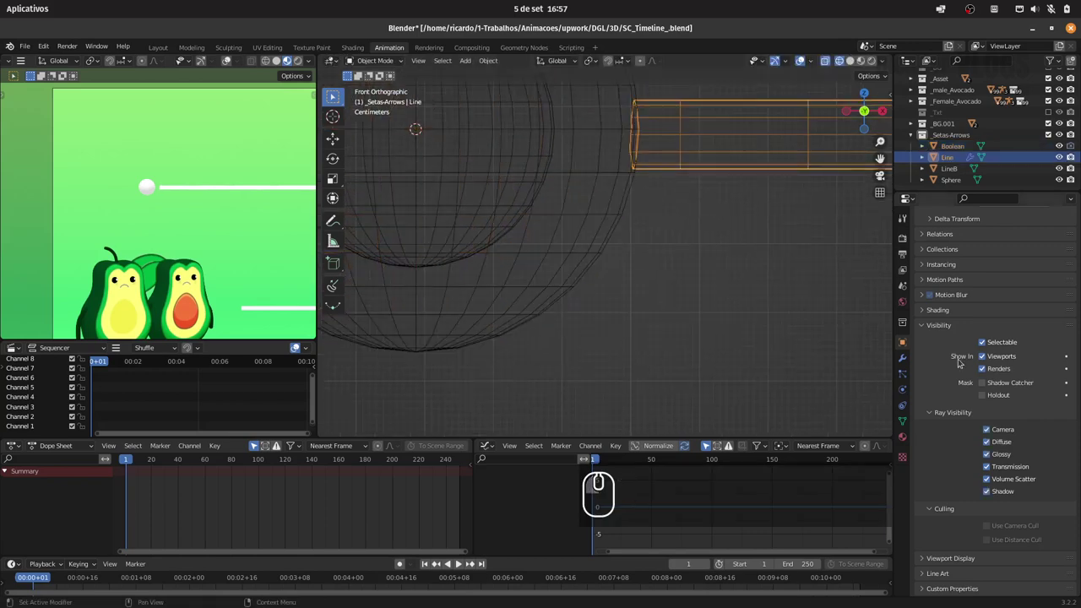
left_click(911, 357)
left_click(1010, 313)
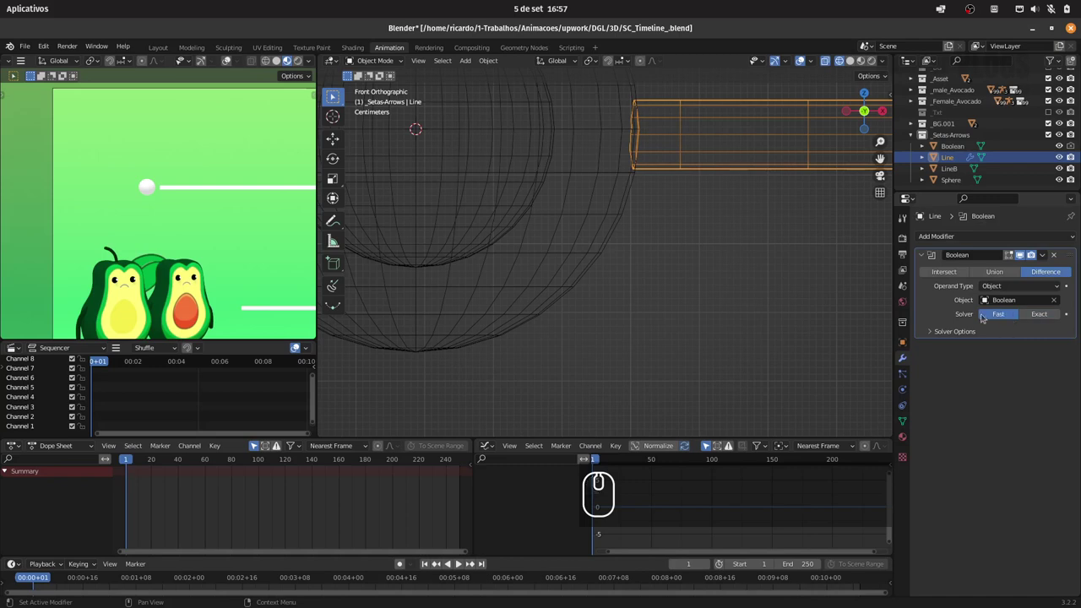
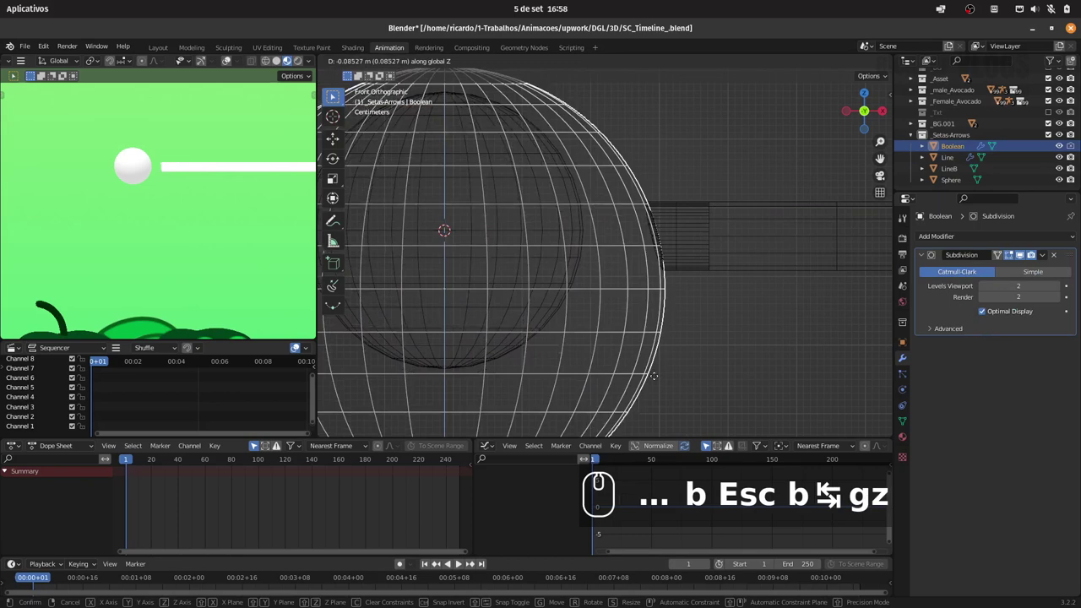
Nudge the Boolean cutter sphere along one axis against the line end and confirm.
key("Escape")
key("g")
key("x")
key("Escape")
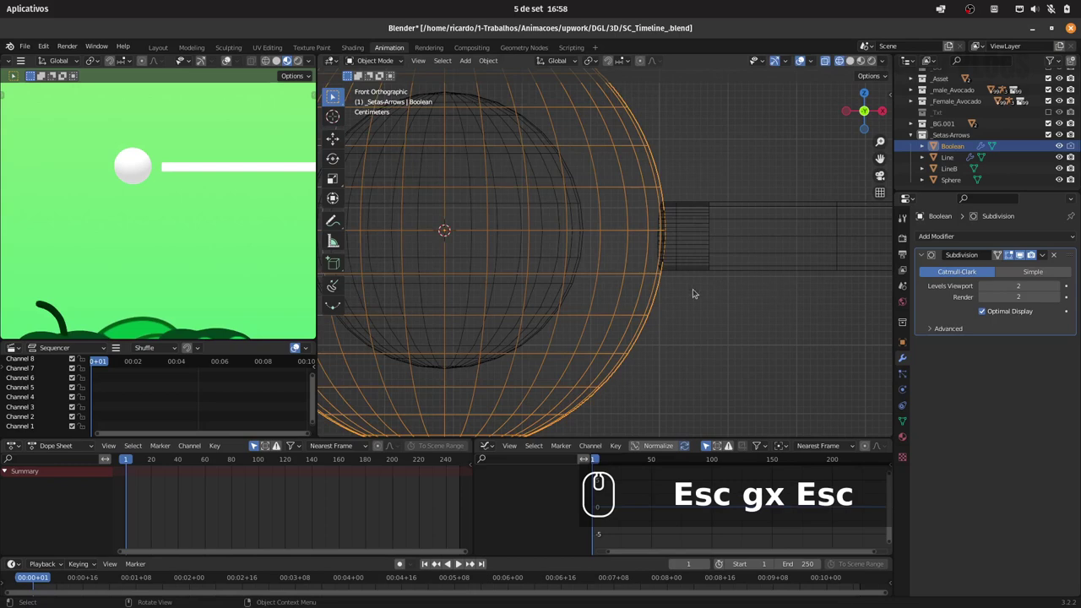
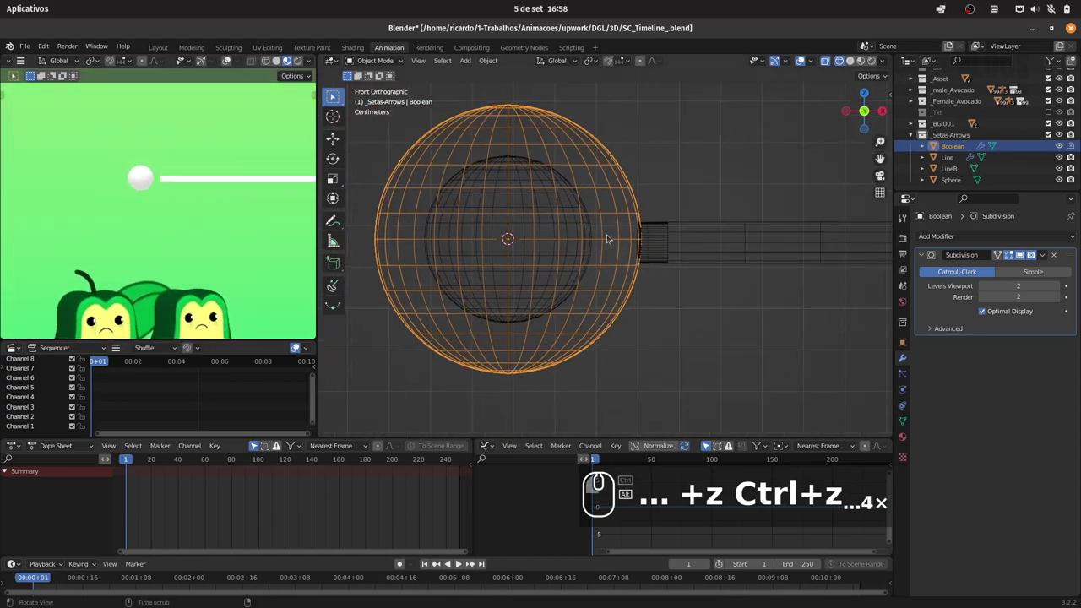
Move the Boolean cutter sphere 0.027 m along Y to centre it on the line's end.
left_click_drag(644, 235, 614, 260)
left_click_drag(667, 218, 761, 140)
left_click(852, 56)
left_click_drag(688, 135, 652, 270)
key("7")
key("g")
key("y")
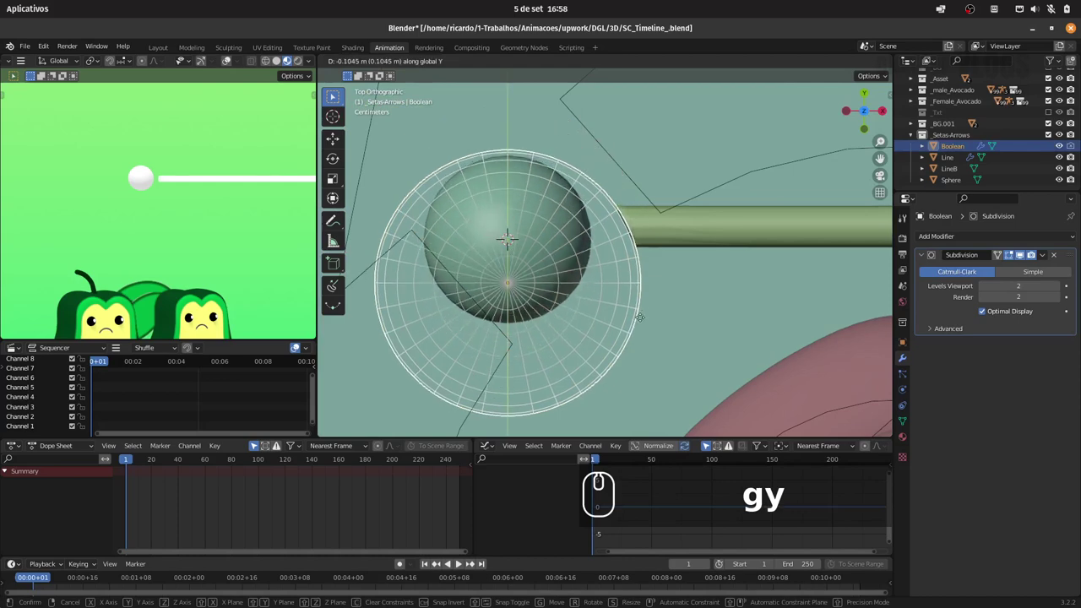
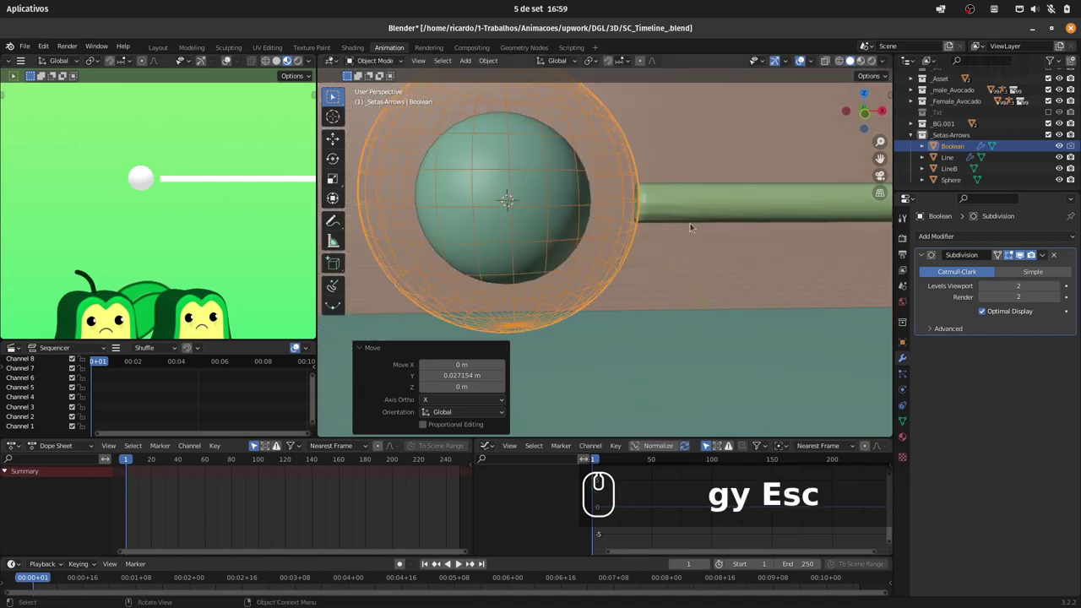
Try a Z move and a rescale of the cutter sphere, then undo and cancel them.
key("g")
key("z")
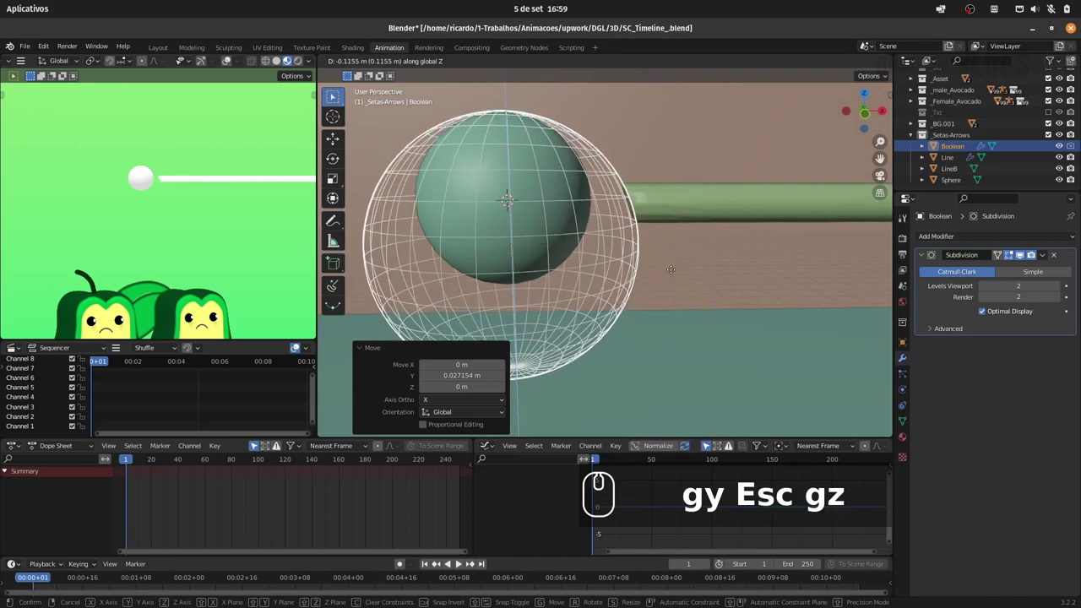
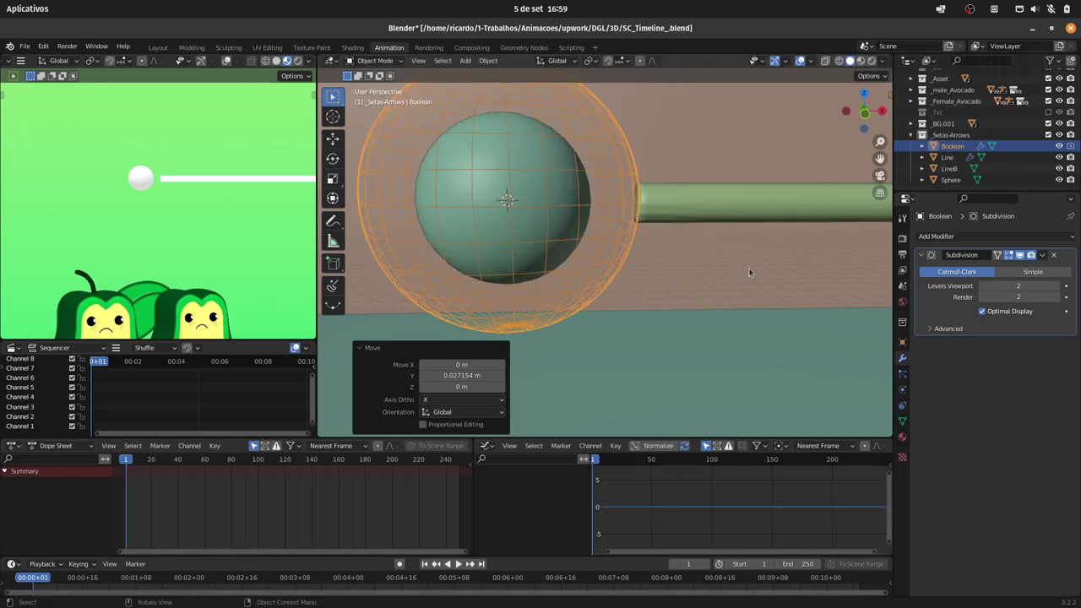
key("s")
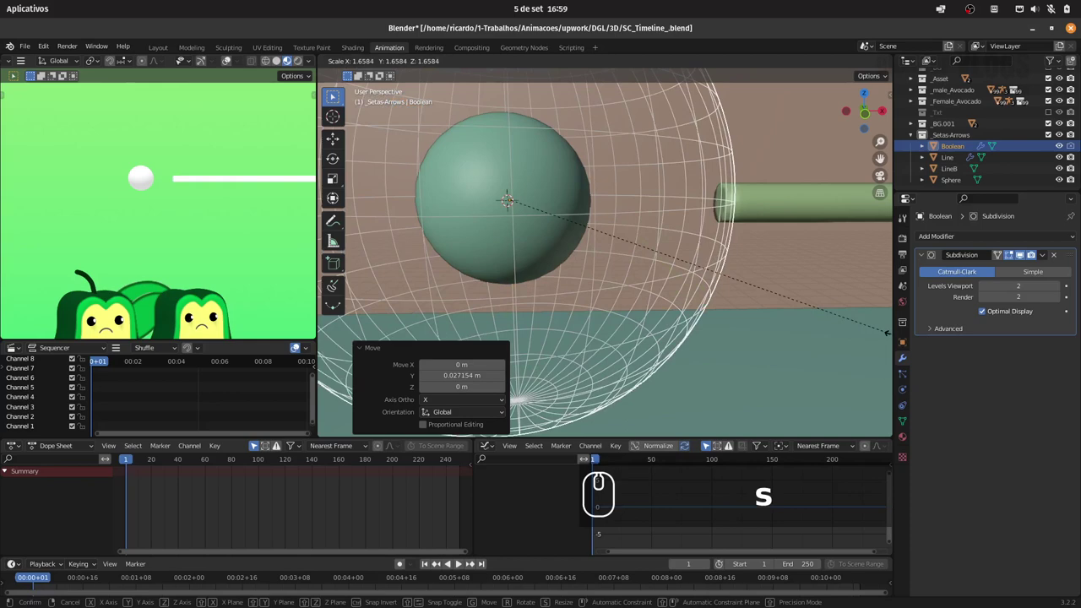
left_click_drag(808, 293, 759, 275)
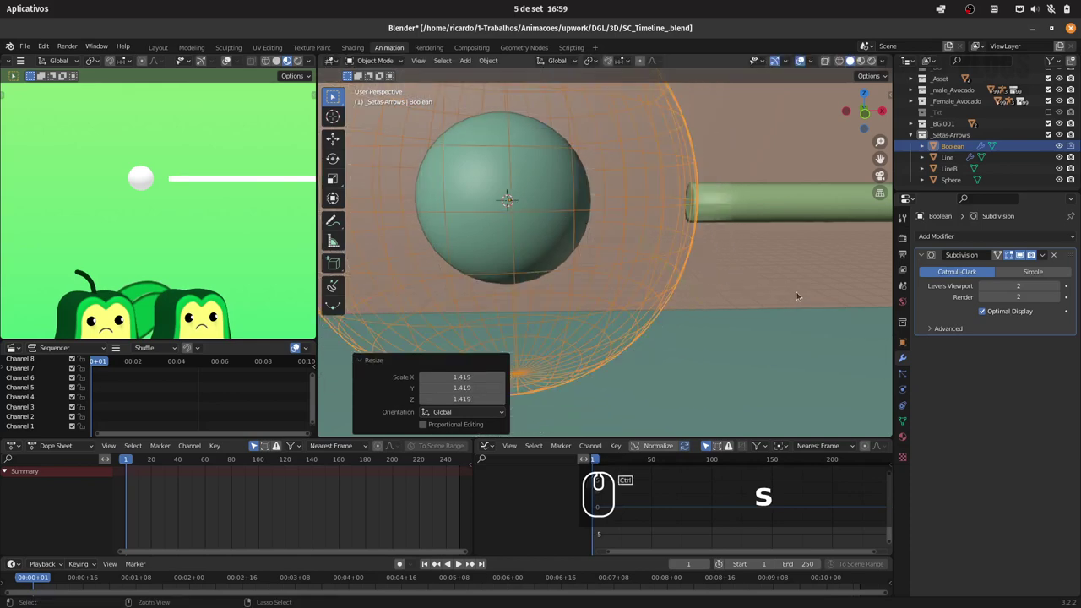
key("ctrl+z")
key("s")
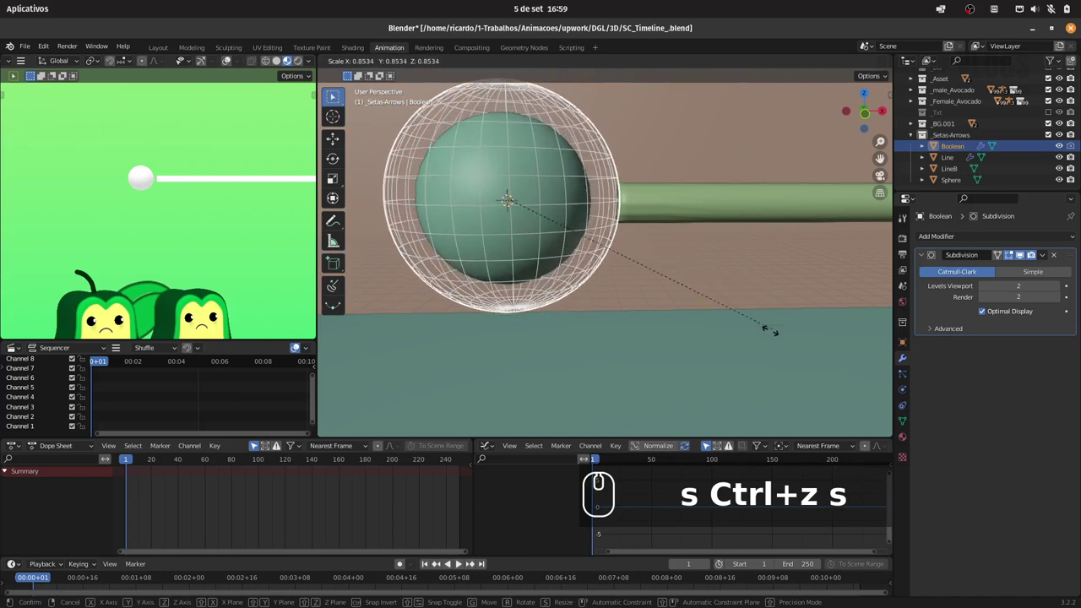
key("Escape")
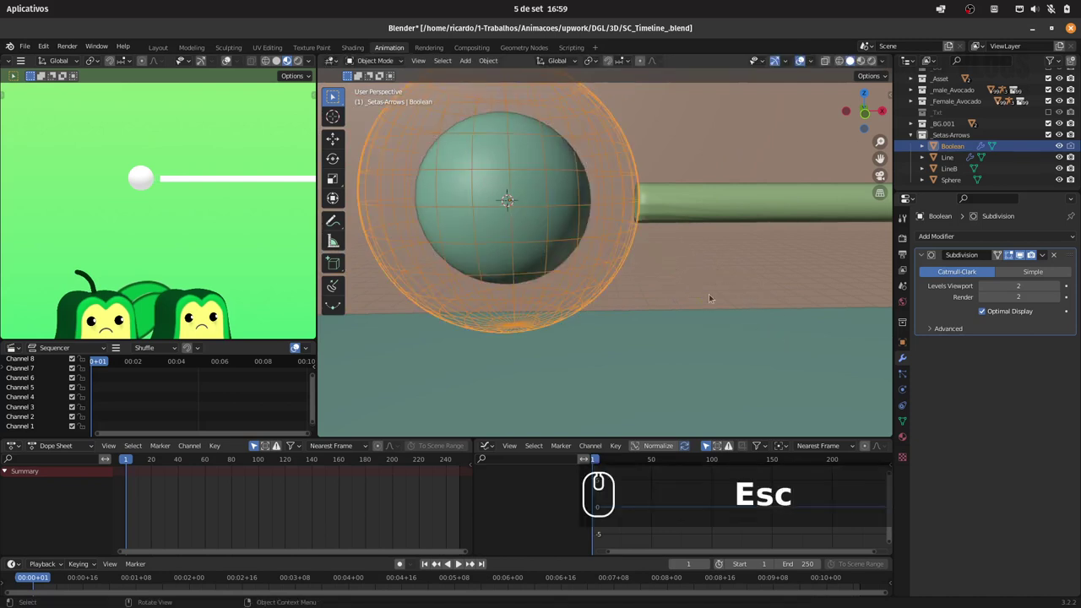
left_click_drag(222, 179, 225, 230)
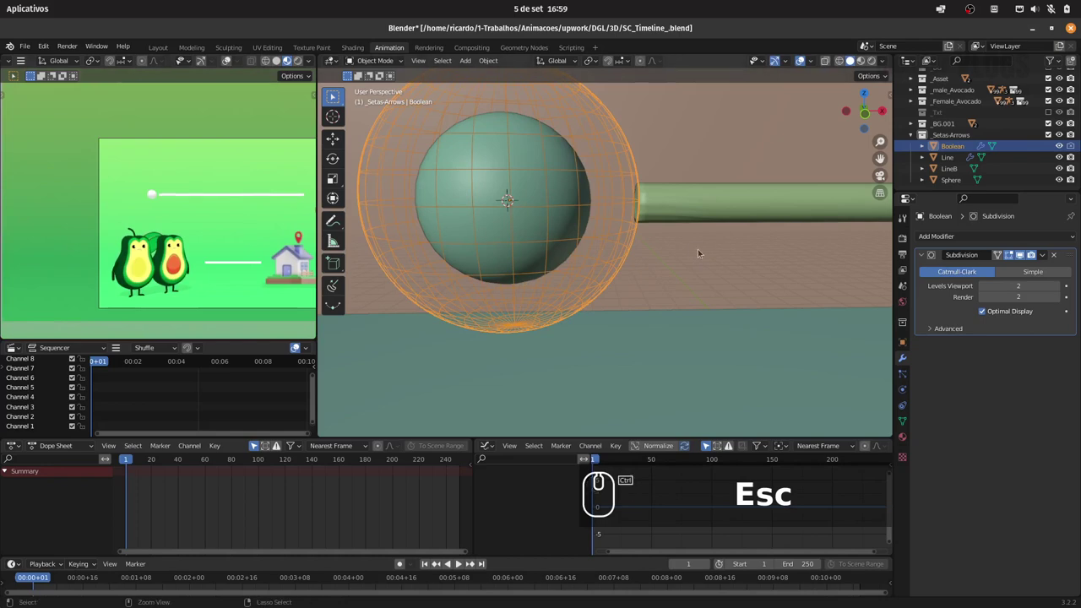
Undo and redo recent edits to settle the cutter sphere before applying modifiers.
key("ctrl+z")
key("ctrl+z")
key("ctrl+z")
key("ctrl+z")
key("ctrl+z")
left_click_drag(723, 250, 737, 217)
key("Tab")
key("Tab")
left_click_drag(718, 186, 588, 200)
key("ctrl+shift+z")
key("ctrl+shift+z")
key("ctrl+shift+z")
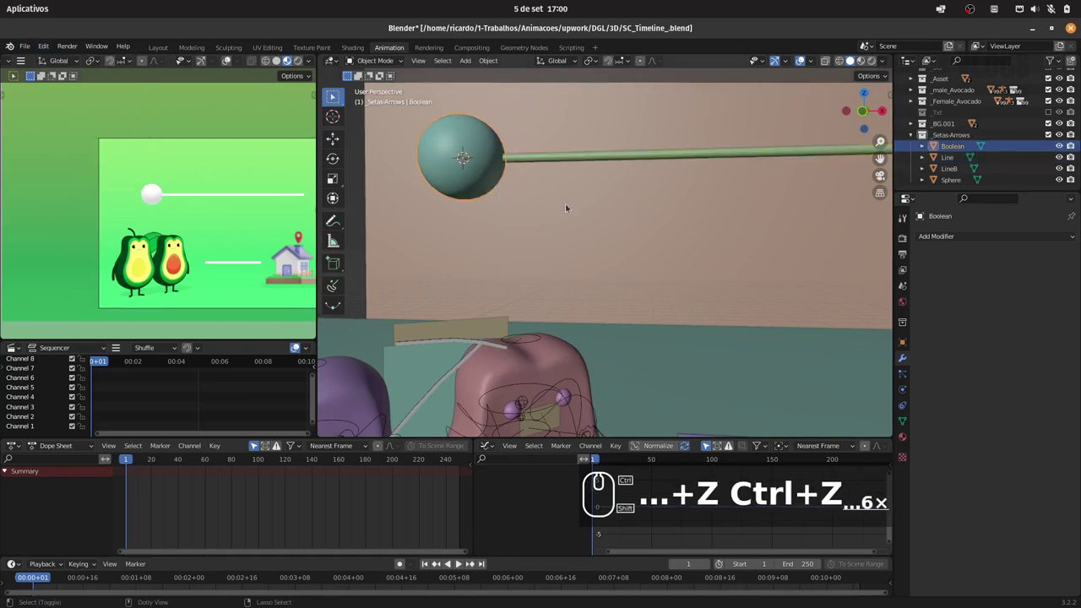
Select the Line from front view and check its end at the sphere cap in wireframe.
left_click_drag(581, 154, 606, 183)
key("1")
left_click(623, 192)
left_click_drag(569, 165, 700, 231)
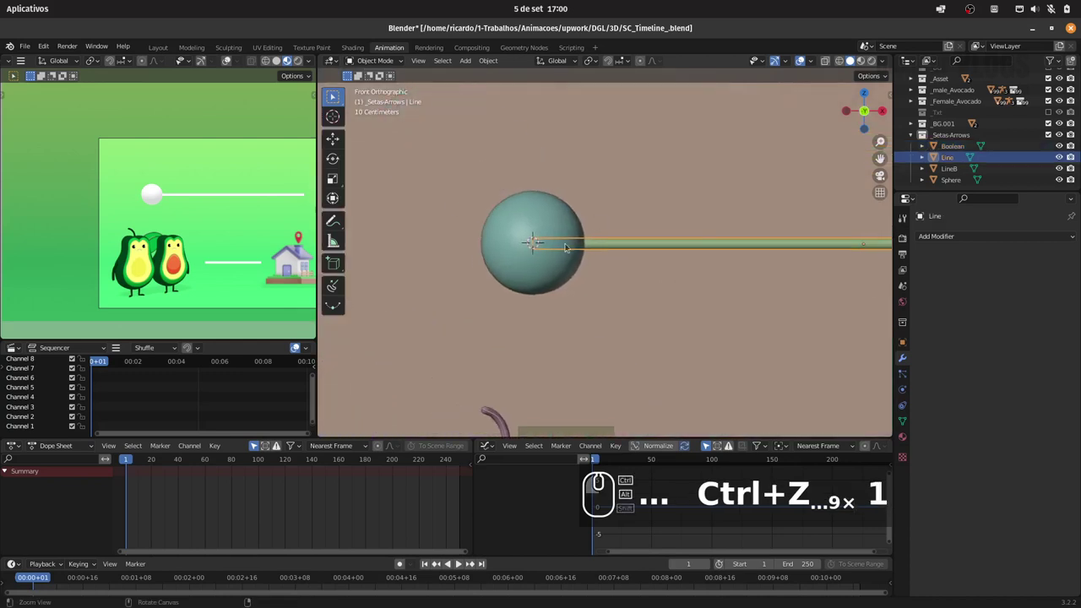
left_click_drag(585, 242, 642, 210)
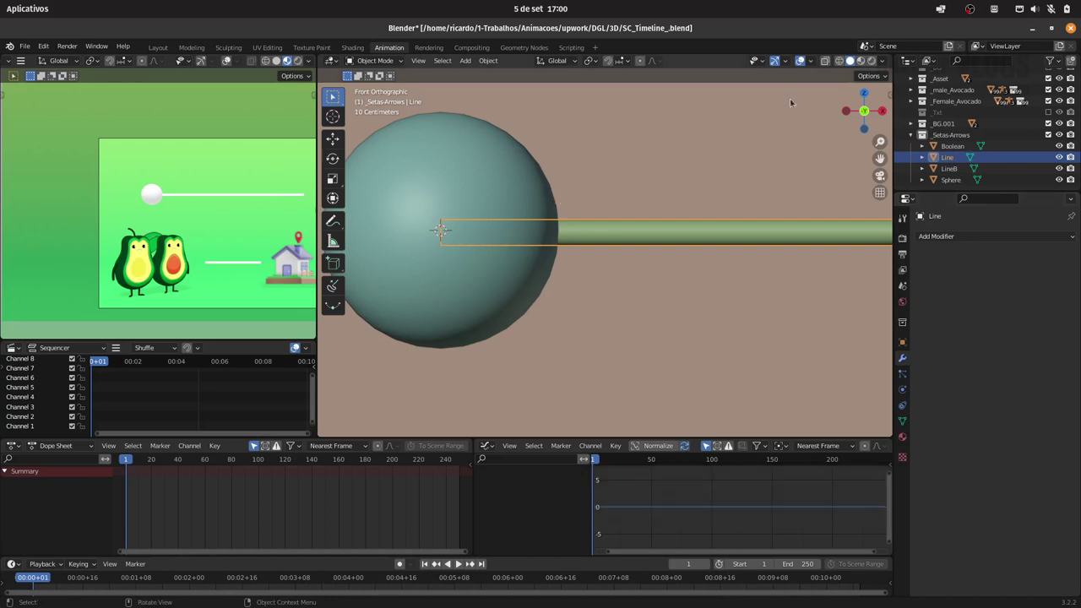
left_click(842, 59)
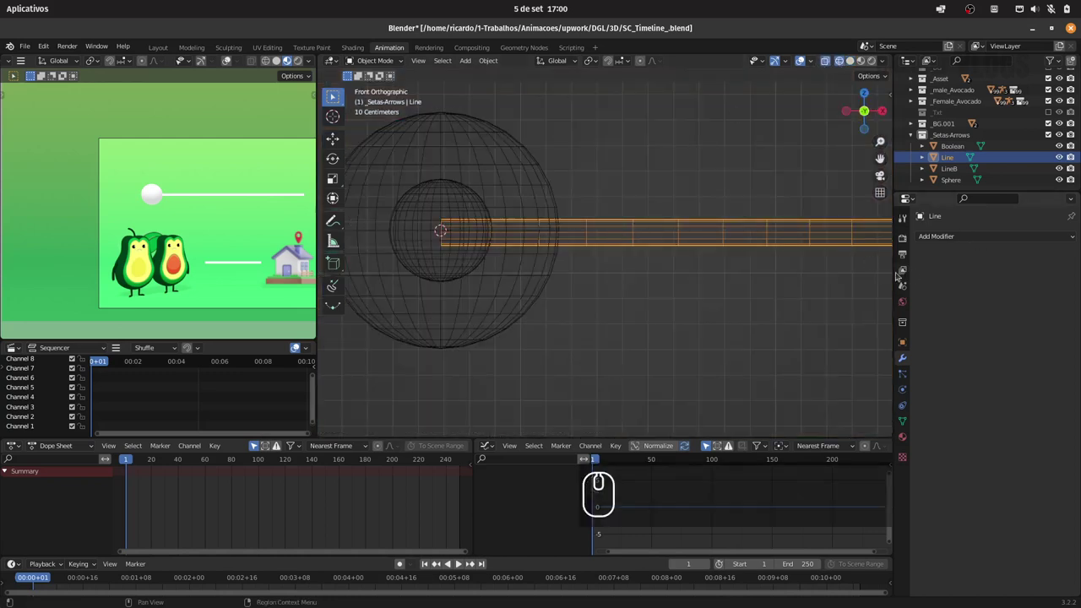
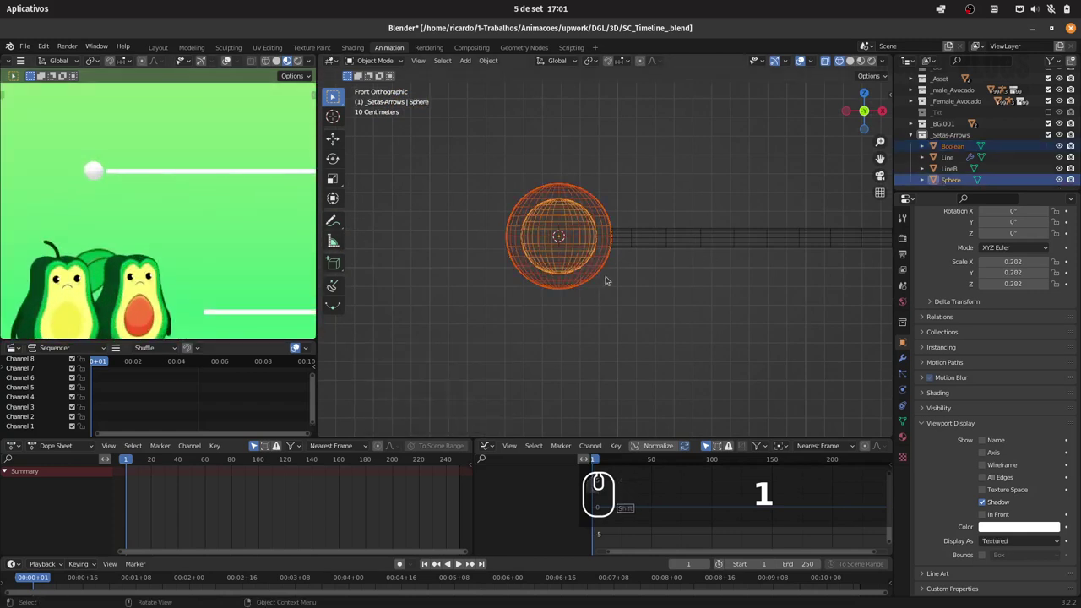
Parent the cutter to the Sphere keeping transforms and link the line's material to the cap.
key("ctrl+p")
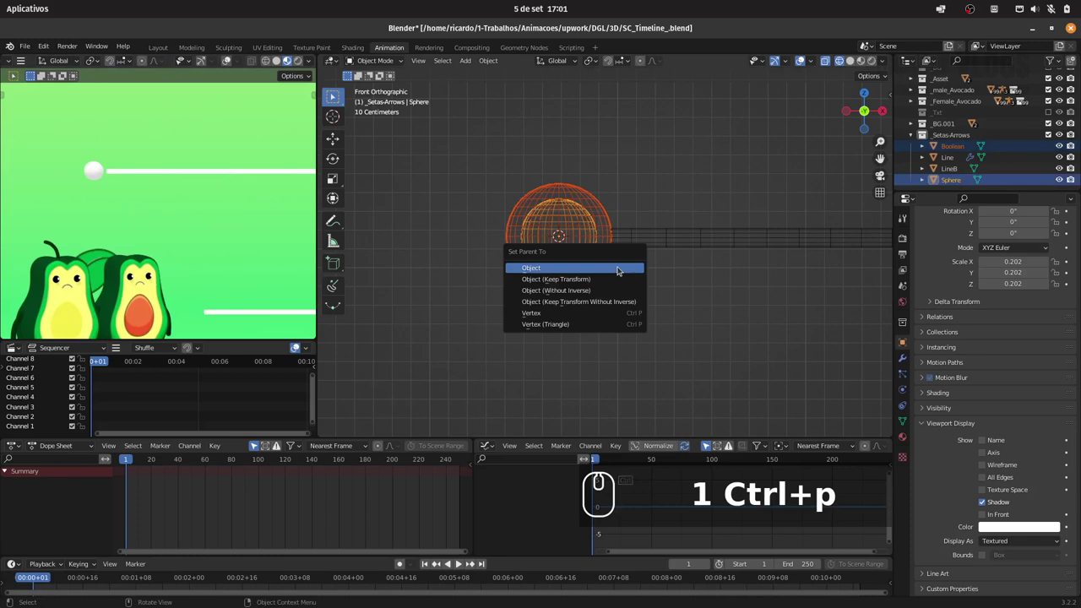
key("Down")
key("Return")
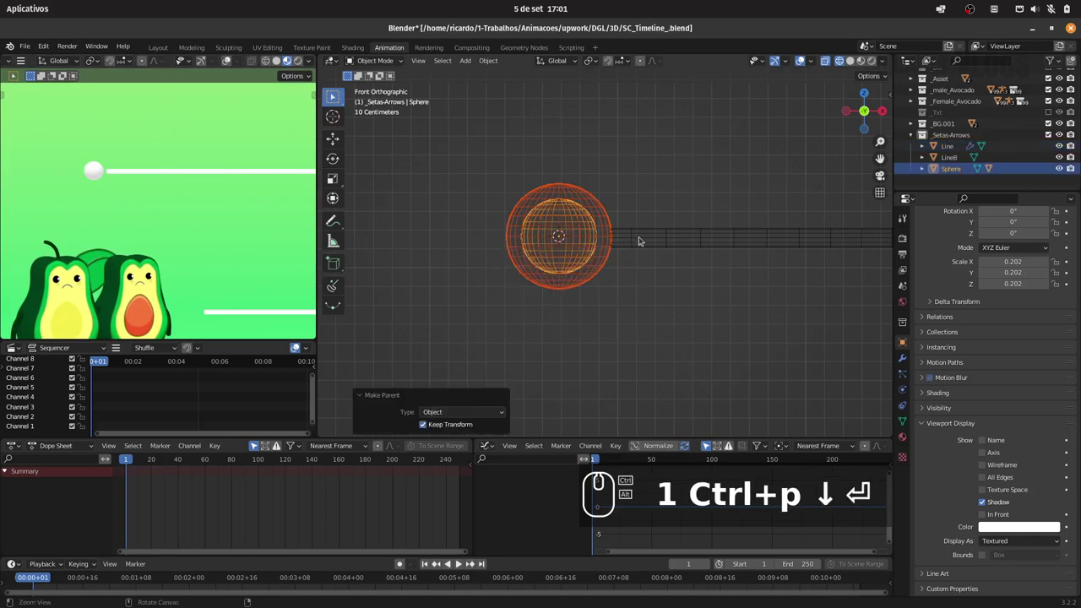
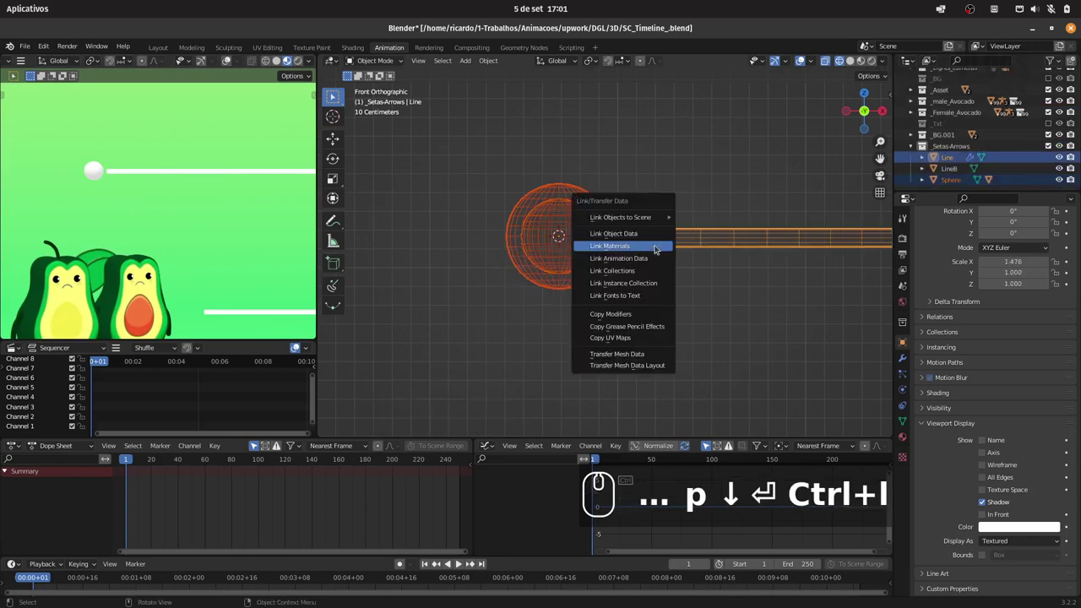
key("Return")
Select the arrow pieces and duplicate them with Shift+D for a second arrow.
left_click_drag(574, 260, 620, 202)
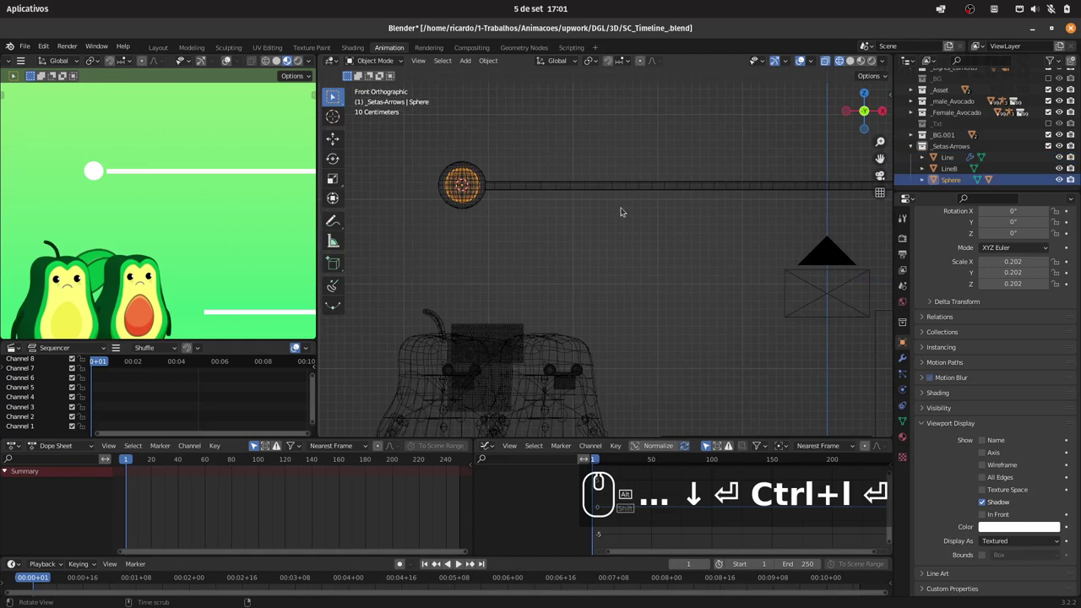
left_click_drag(617, 235, 436, 163)
left_click(439, 164)
key("shift+d")
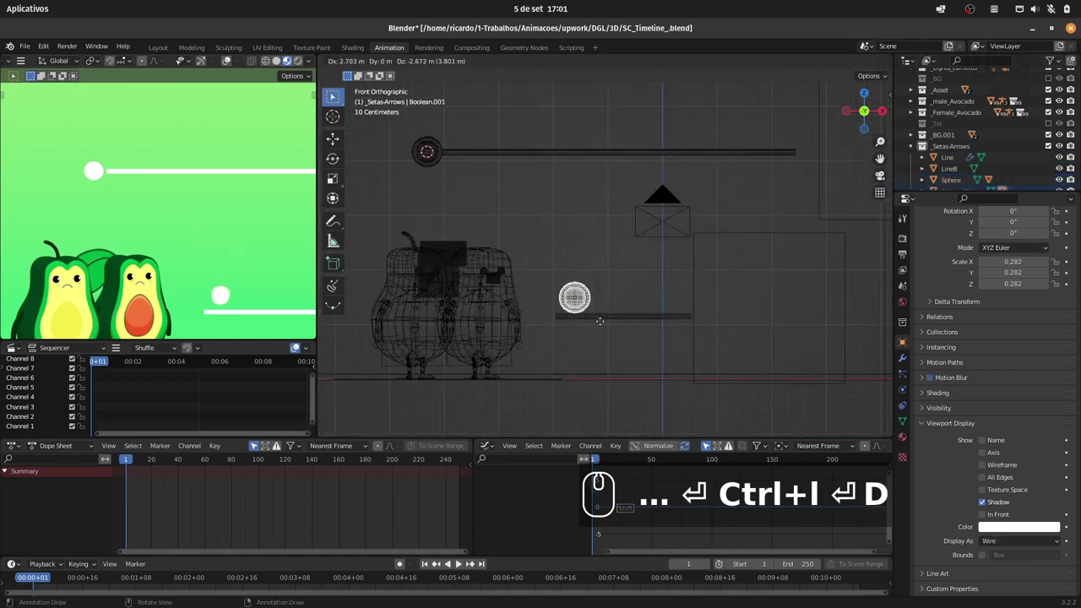
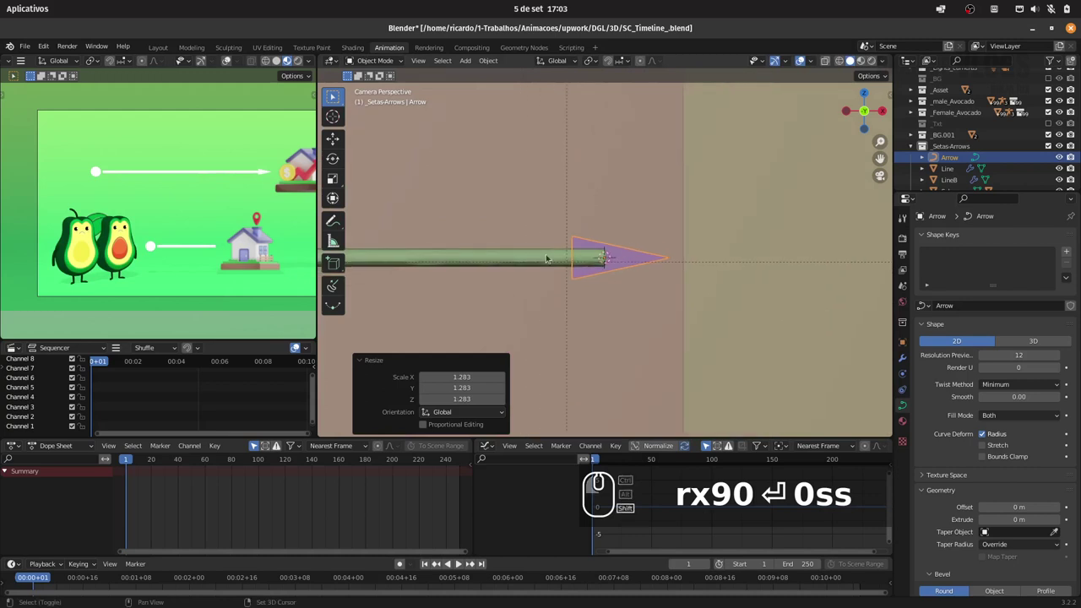
Bring up the Link/Transfer Data options for the Arrow and Line.
key("ctrl+l")
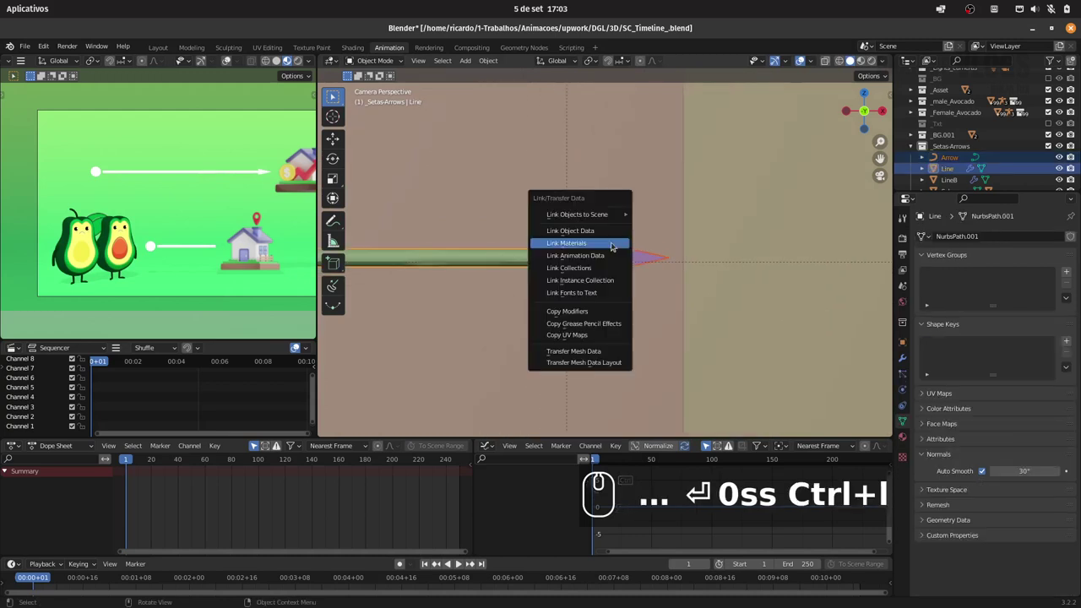
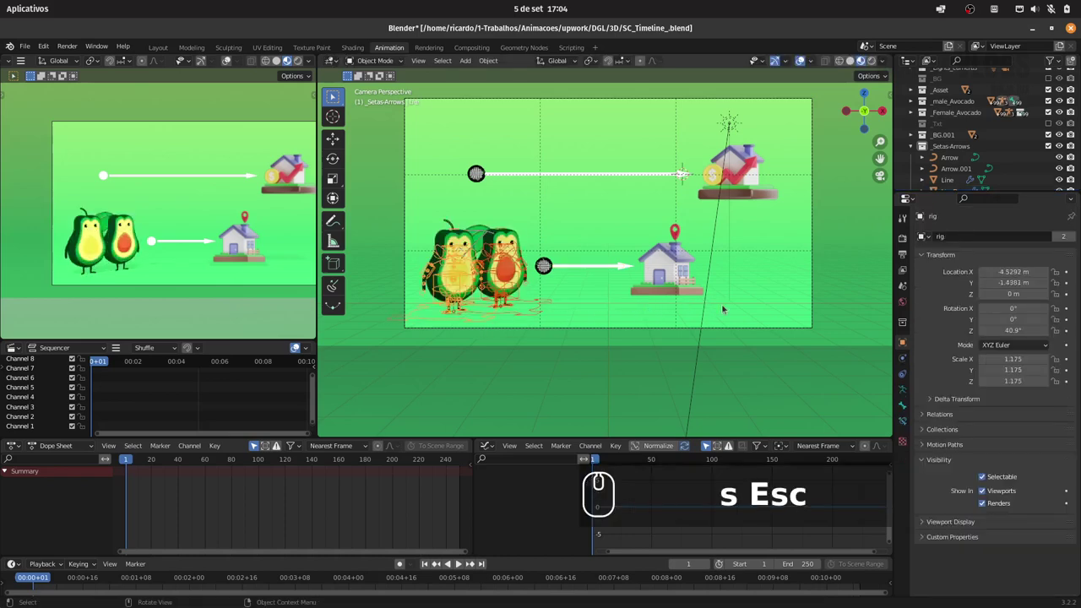
Rescale the avocado pair to a moderate size, cancelling trial vertical moves.
key("s")
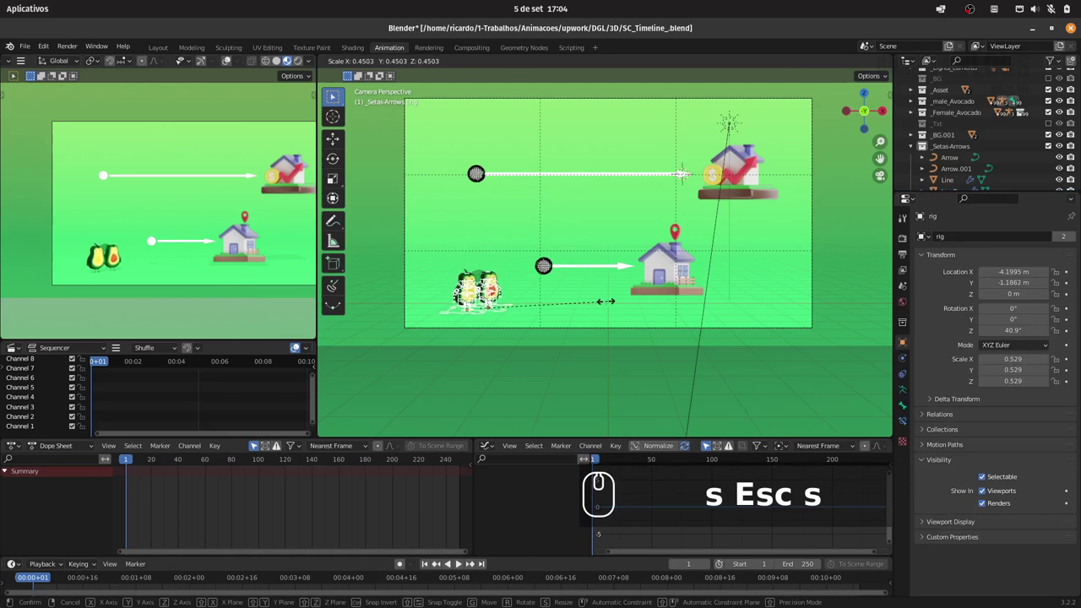
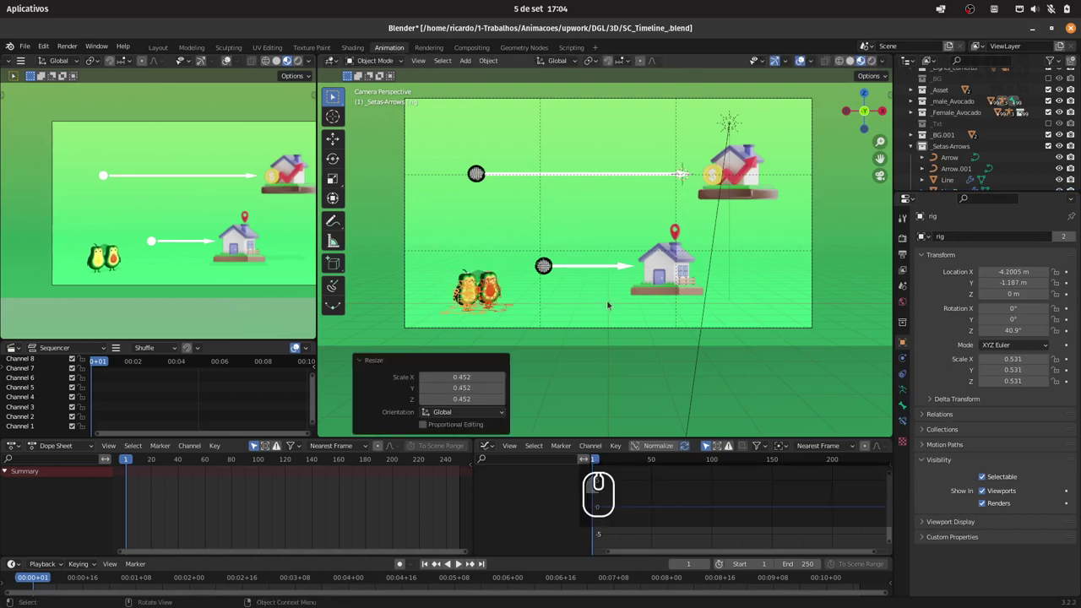
key("g")
key("z")
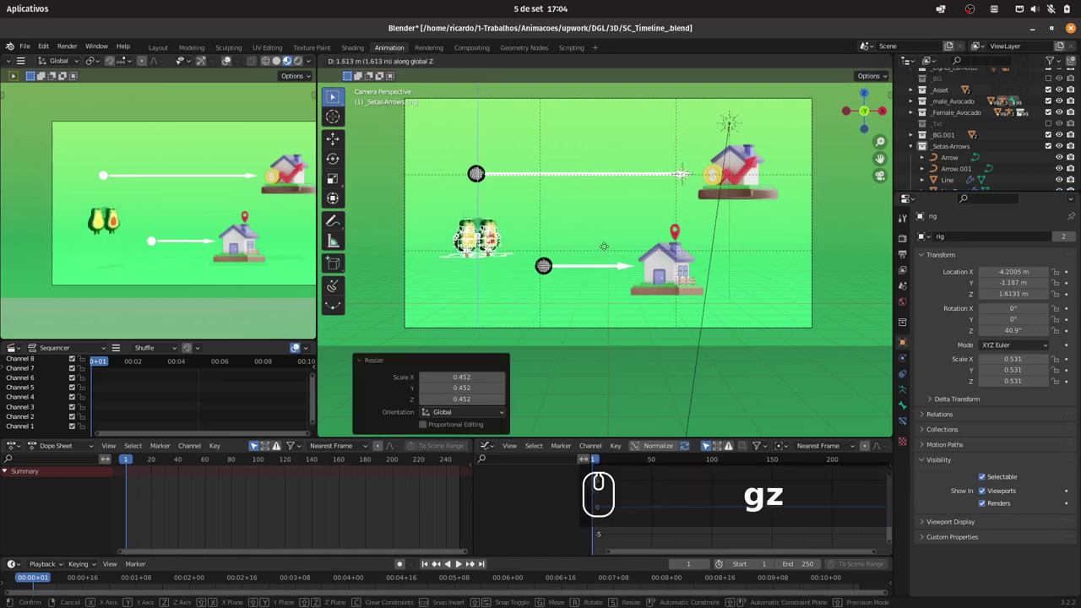
key("Escape")
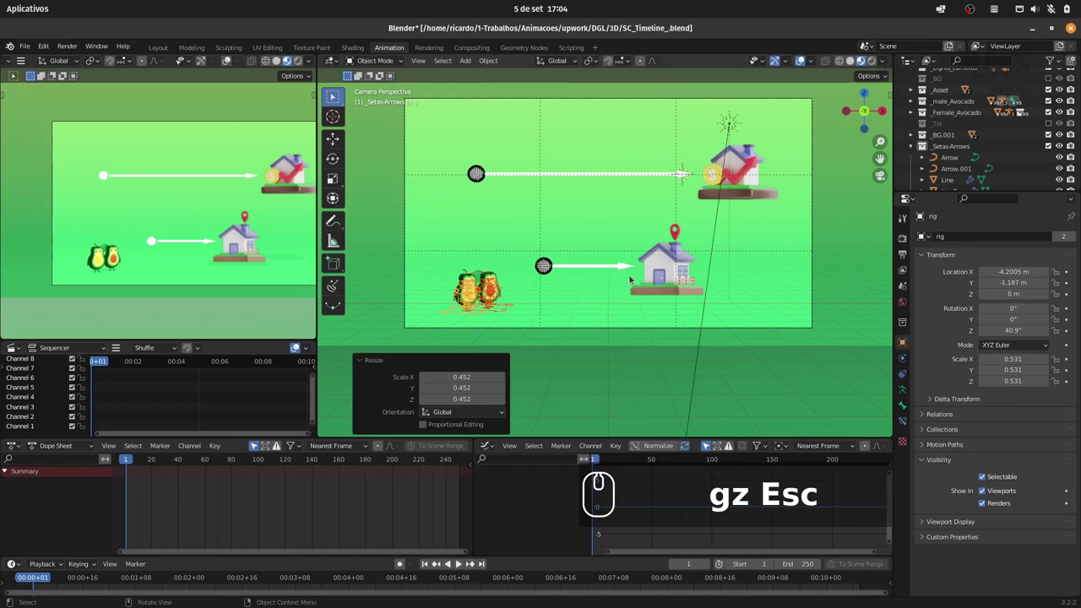
type("gz")
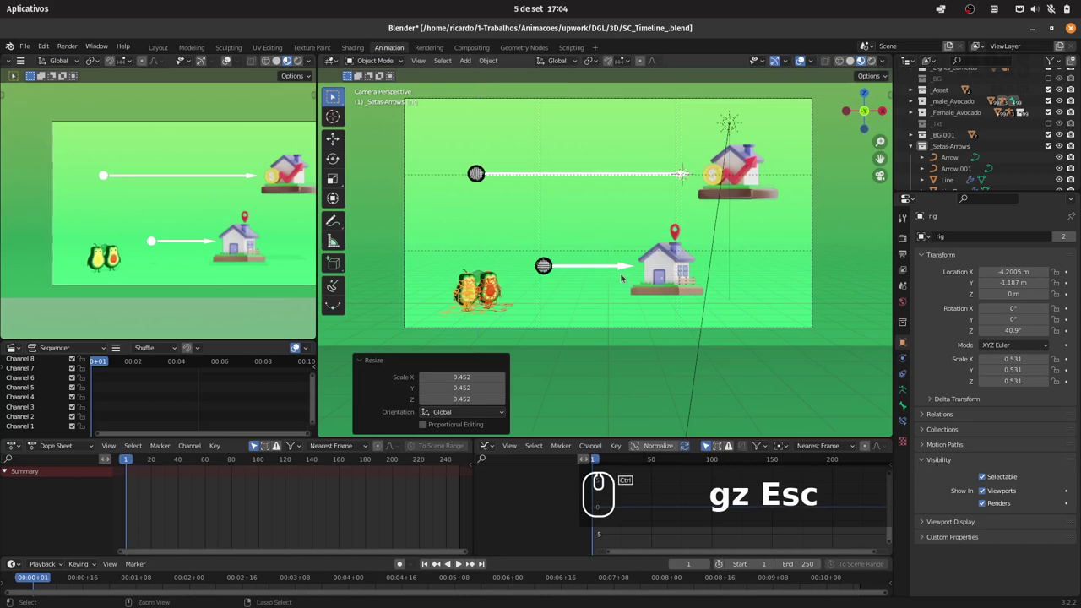
key("z")
type("gz")
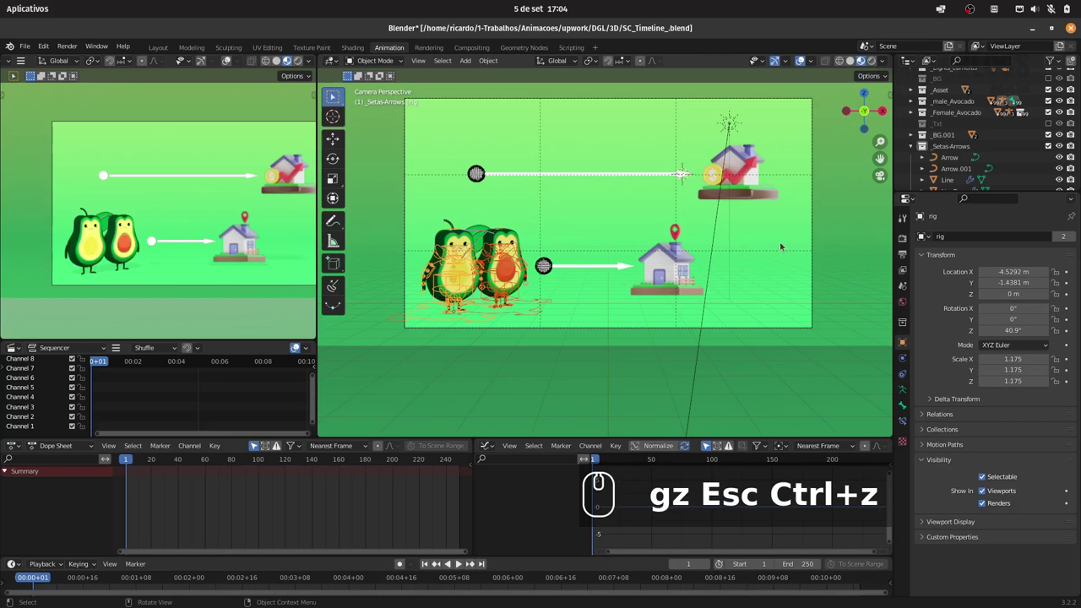
key("s")
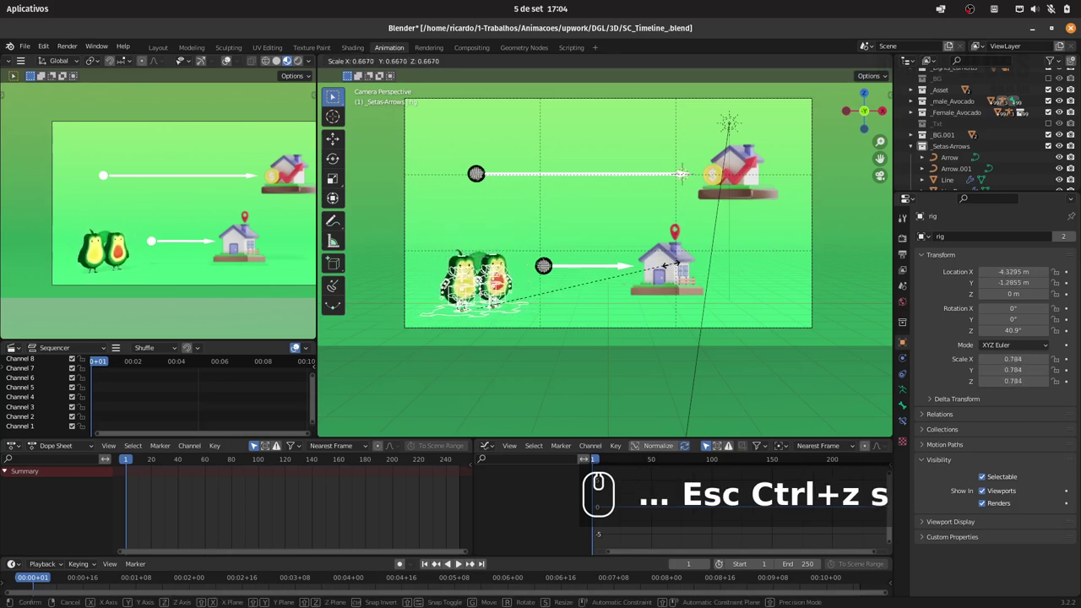
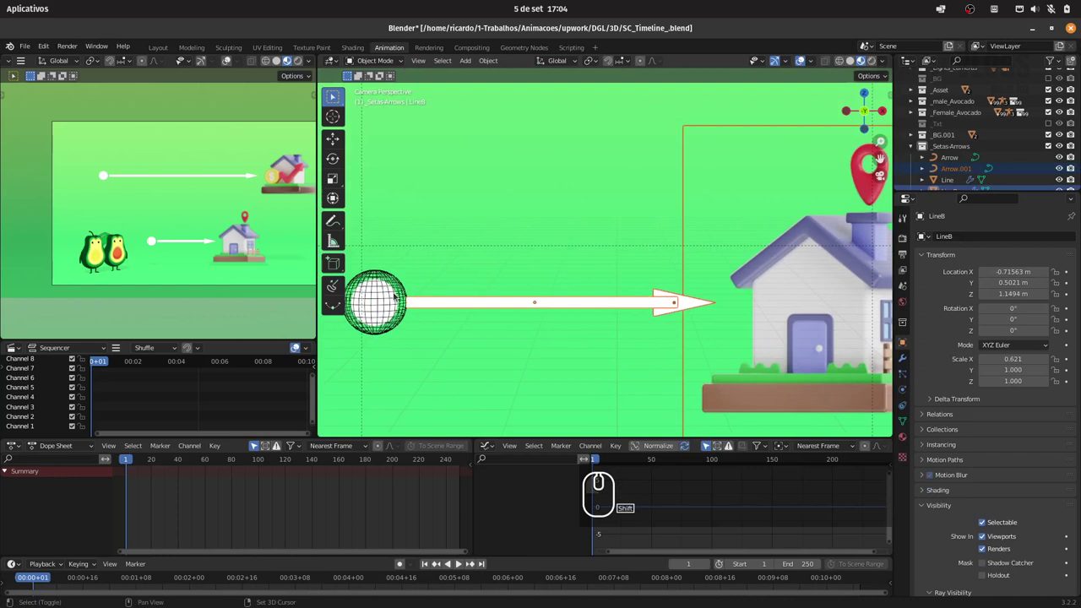
Move the lower arrow's shaft and sphere cap up and left in the shot.
left_click(888, 365)
left_click(888, 366)
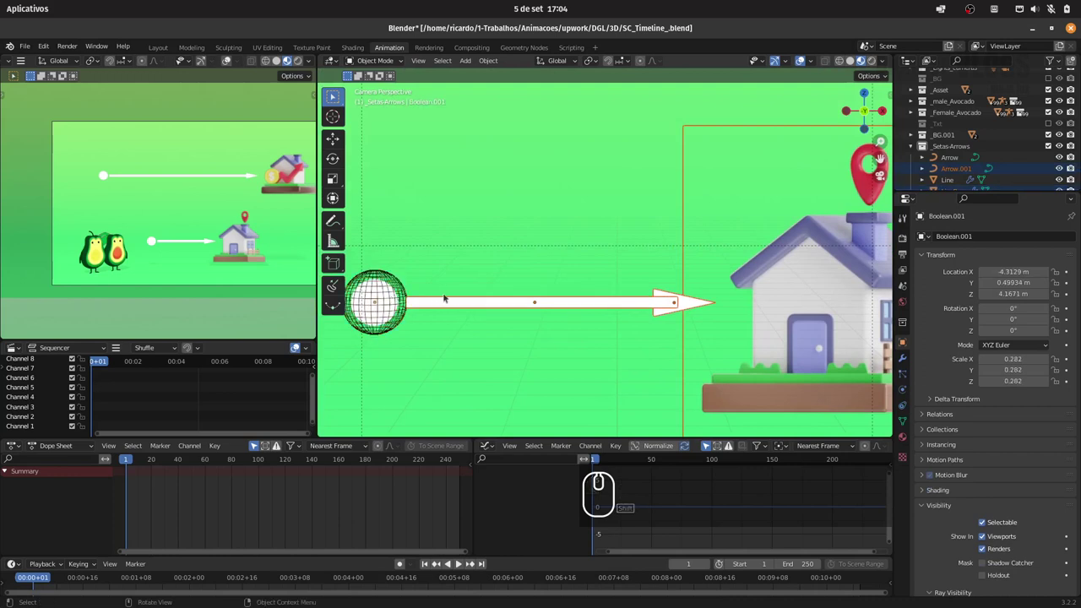
key("g")
key("Escape")
left_click_drag(792, 365, 653, 270)
type("g")
key("Escape")
left_click(655, 255)
Move the lower house together with its arrow to line up under the upper arrow.
left_click_drag(636, 282, 643, 299)
key("g")
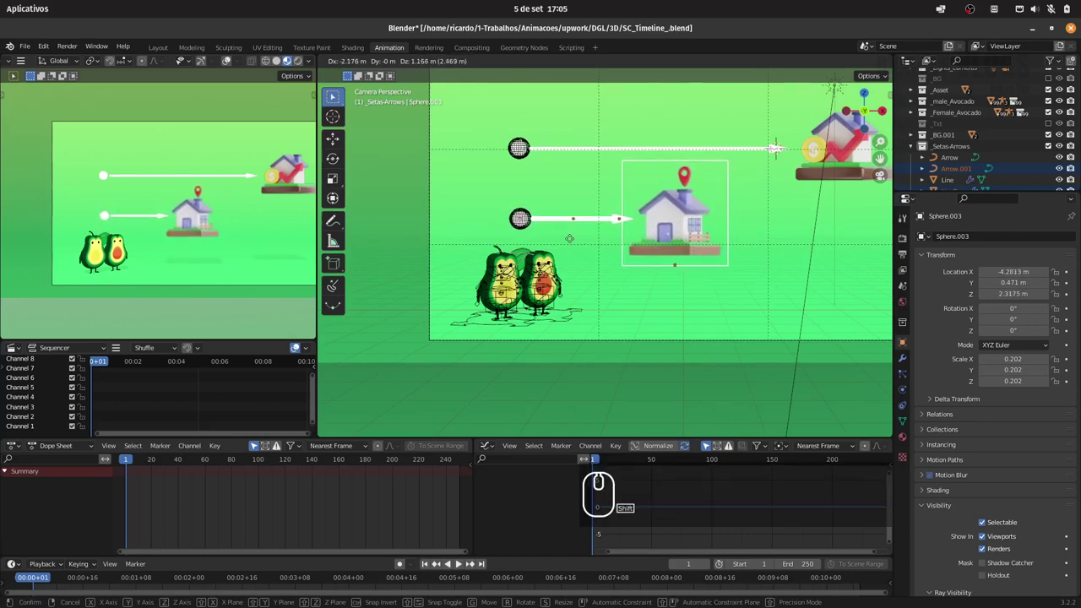
left_click(578, 237)
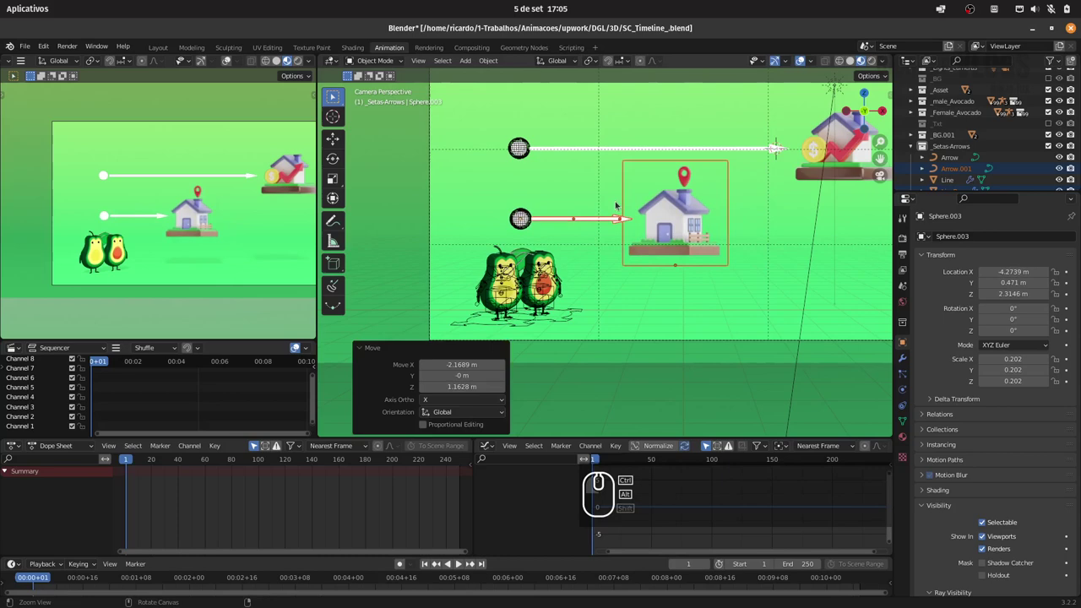
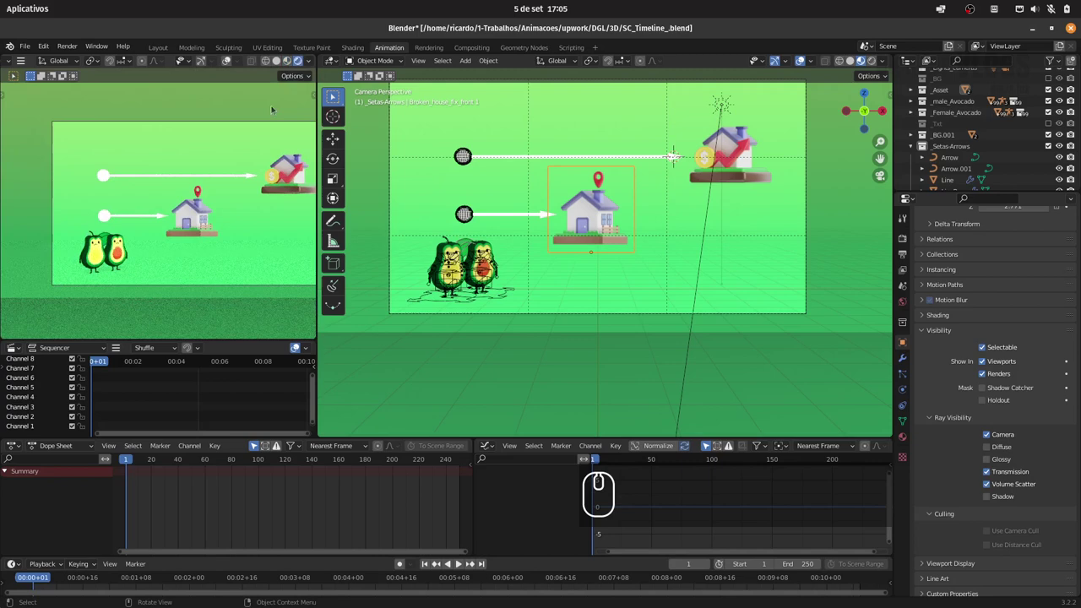
Check the shot preview in solid and rendered shading, then save the blend file.
left_click_drag(258, 145, 254, 134)
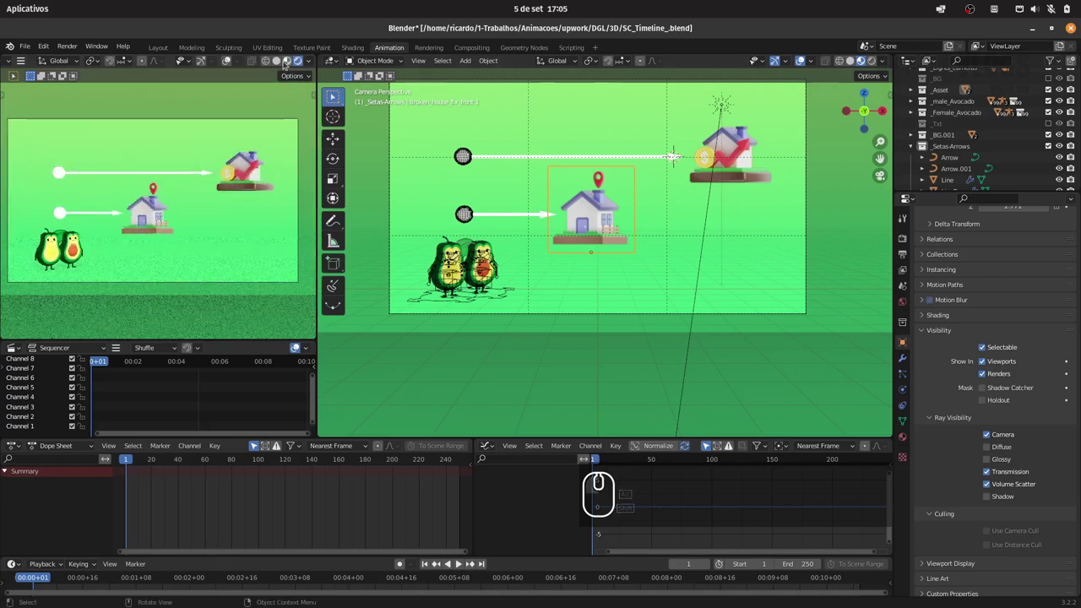
left_click(292, 58)
left_click(282, 59)
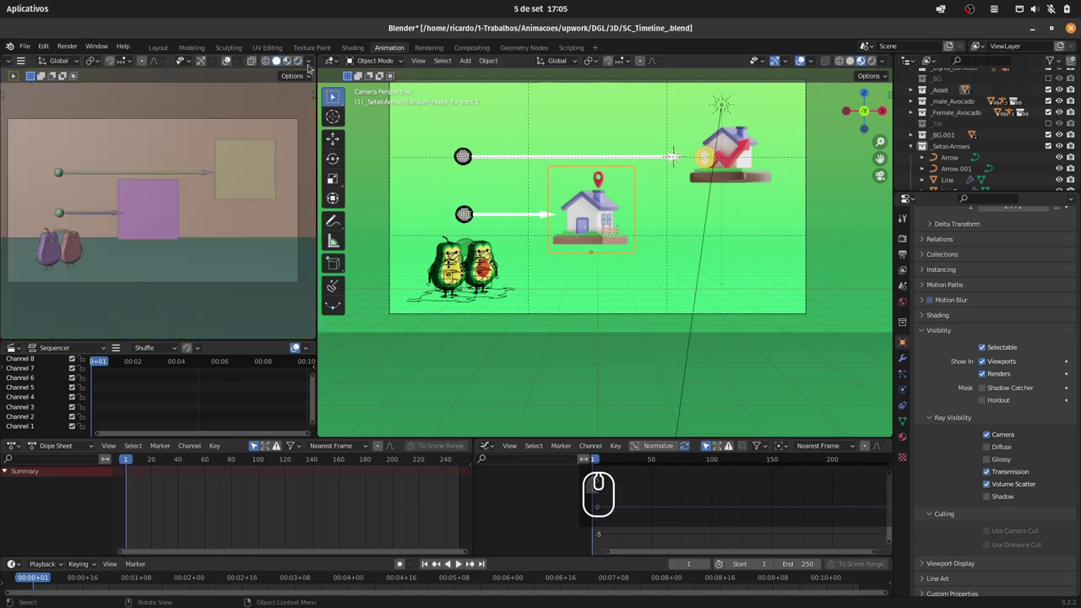
left_click(295, 61)
left_click_drag(688, 213, 728, 217)
key("ctrl+s")
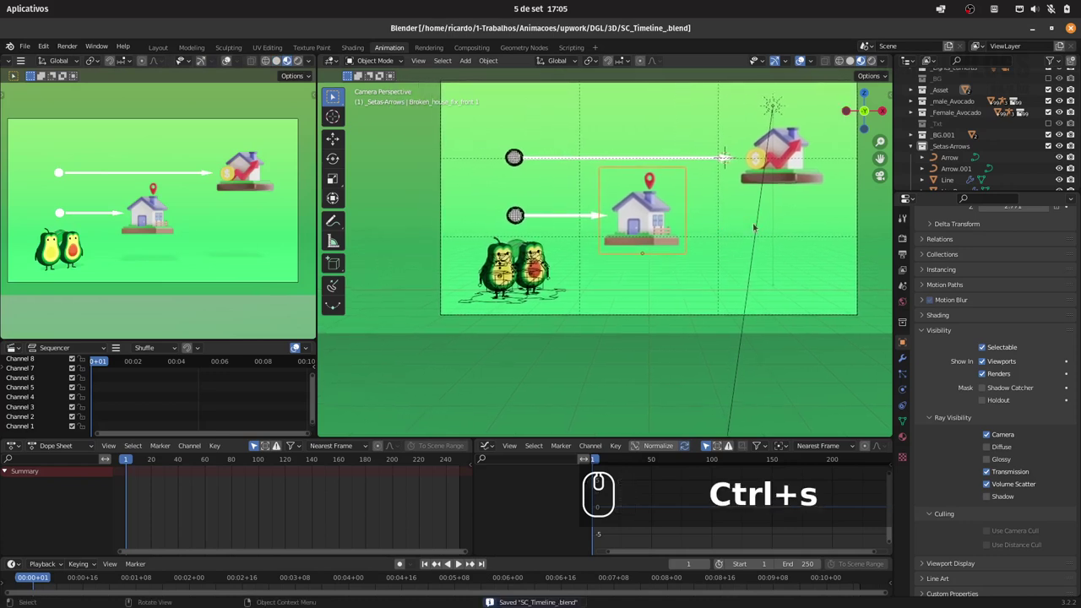
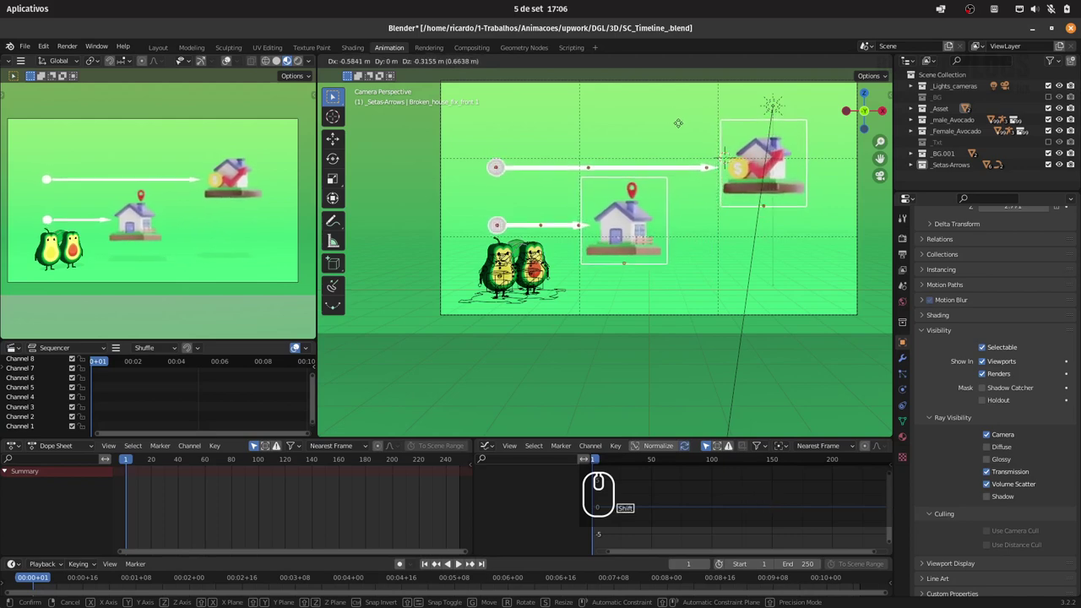
Confirm the move of both houses and arrows into their final position.
left_click(688, 121)
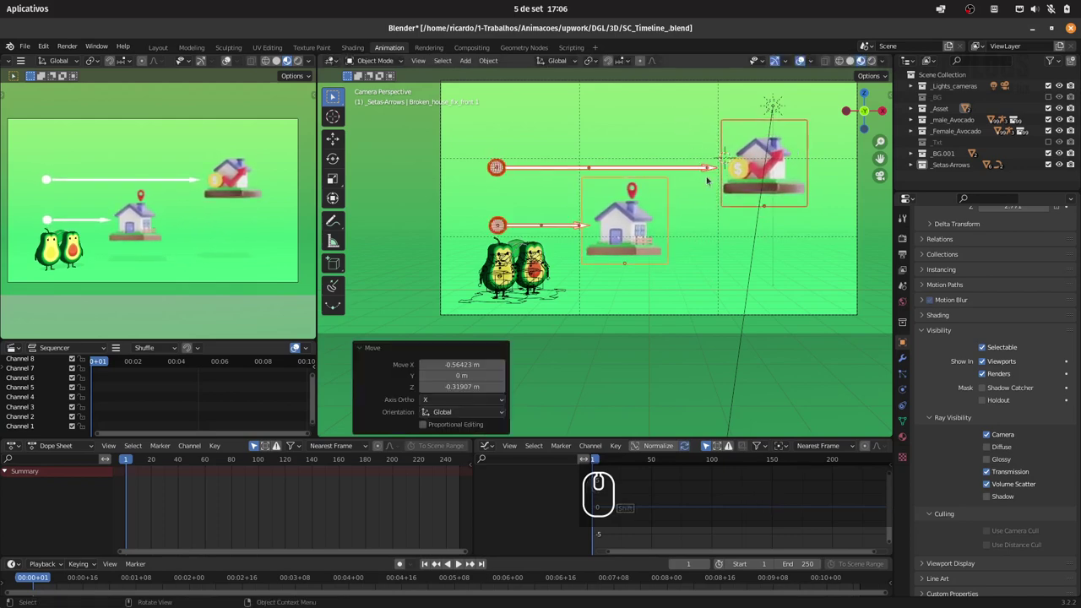
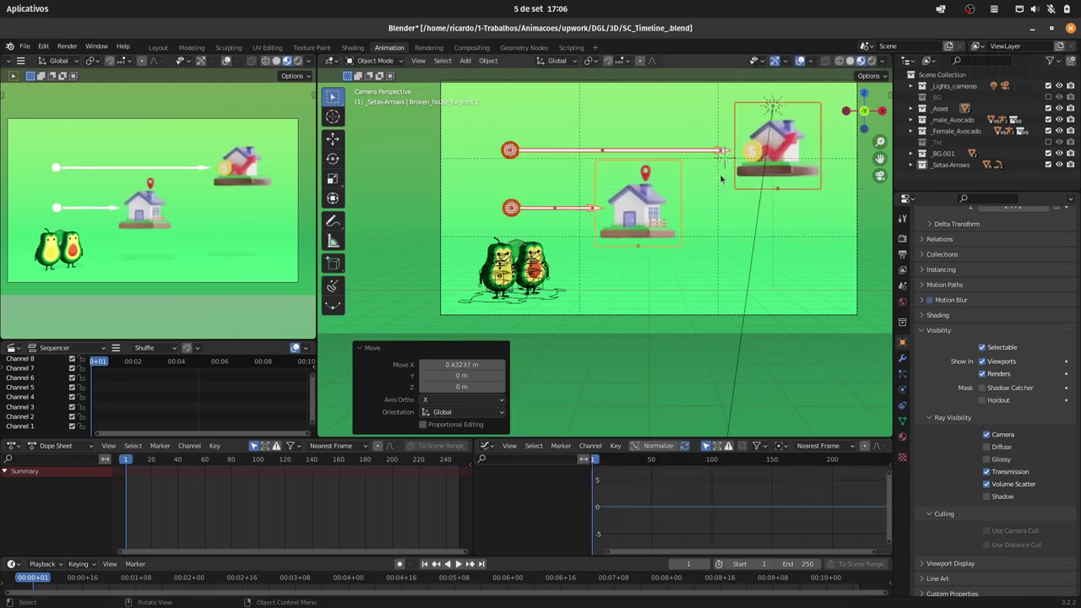
Save the file and start an F12 test render with Output Properties shown.
key("ctrl+s")
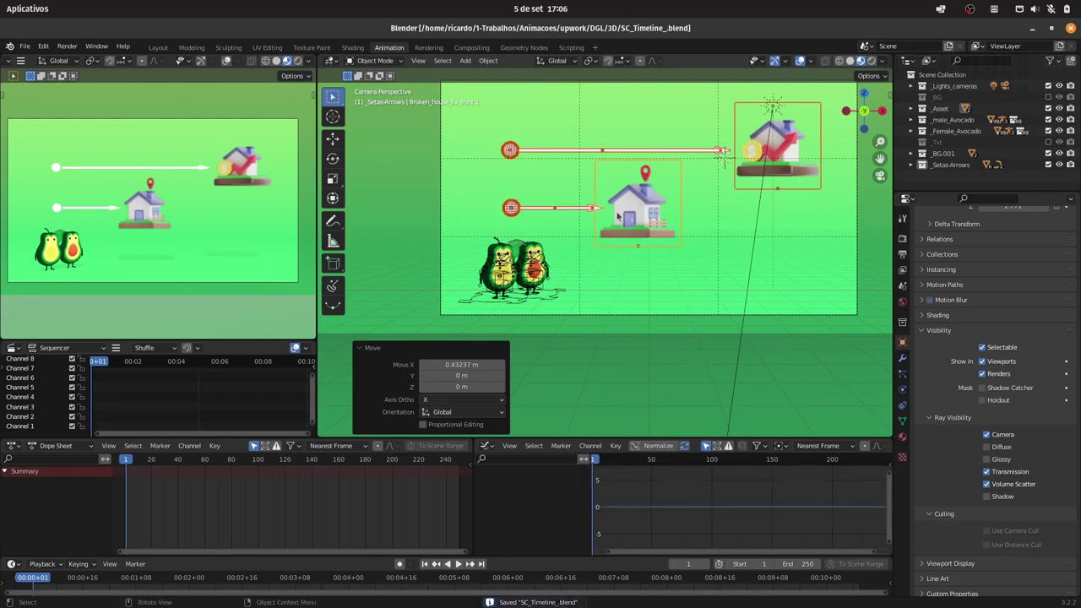
left_click(907, 252)
key("F12")
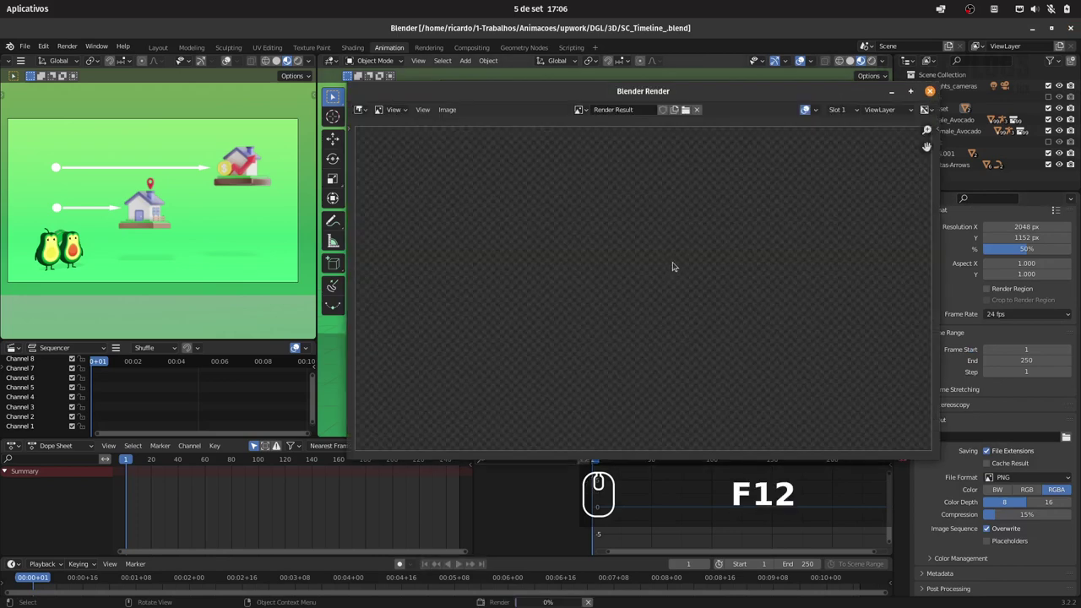
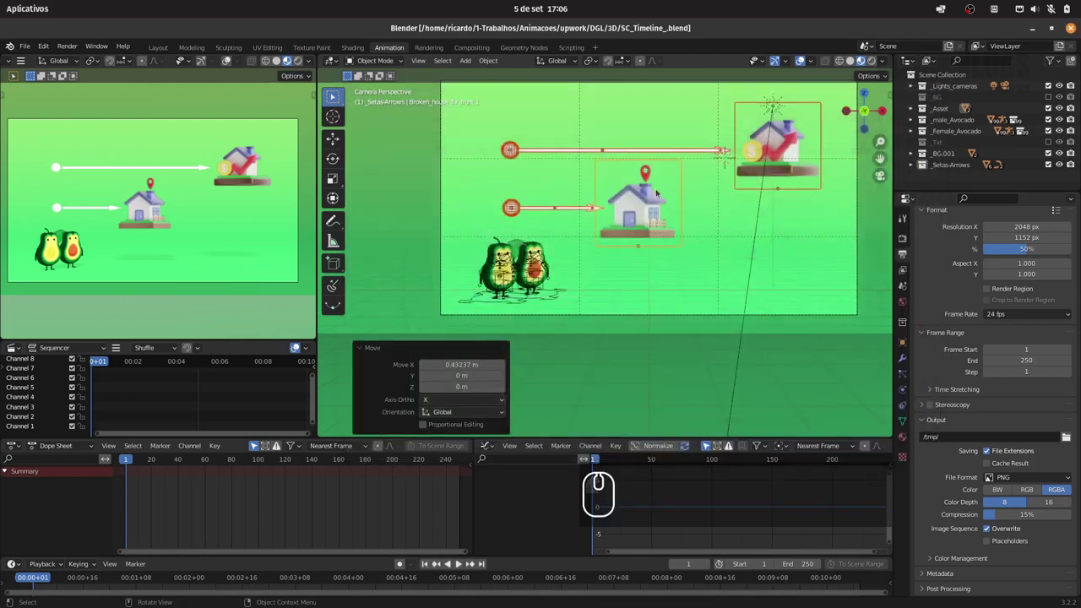
Frame both sphere caps closely and show the selected object's properties.
left_click_drag(560, 203, 544, 150)
left_click_drag(544, 162, 580, 257)
left_click_drag(554, 222, 517, 186)
left_click(444, 136)
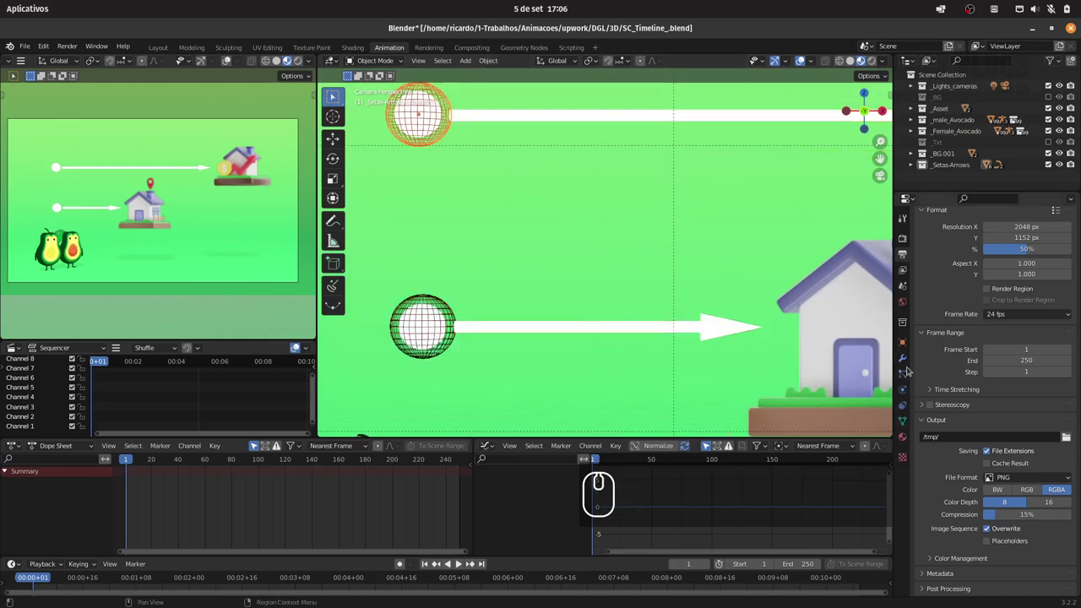
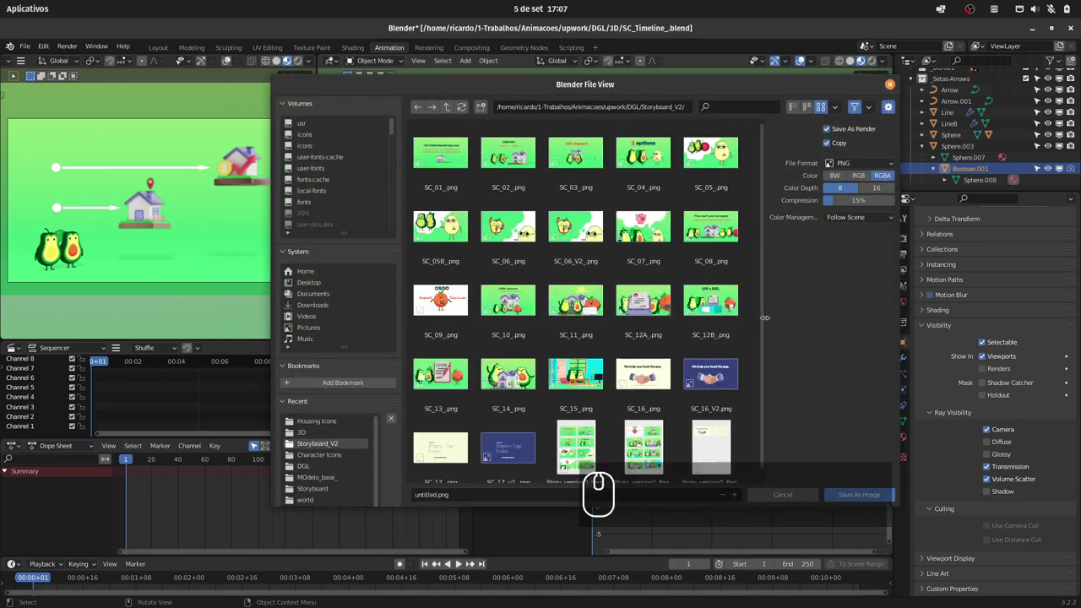
Name the rendered image New_Timeline_Scene.png in the Storyboard_V2 folder.
double_click(498, 305)
left_click(498, 305)
type("new_timeline_scene")
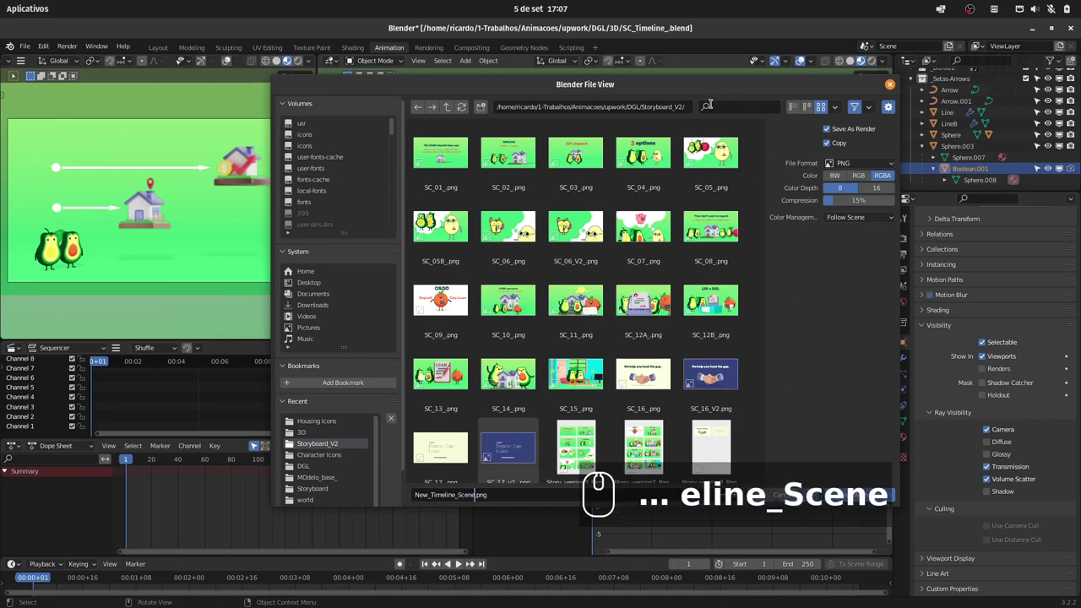
left_click_drag(499, 305, 619, 267)
type("eline_Scene")
key("ctrl+s")
Save the render as that image and save the blend file.
left_click_drag(644, 221, 615, 276)
key("ctrl+s")
key("alt+a")
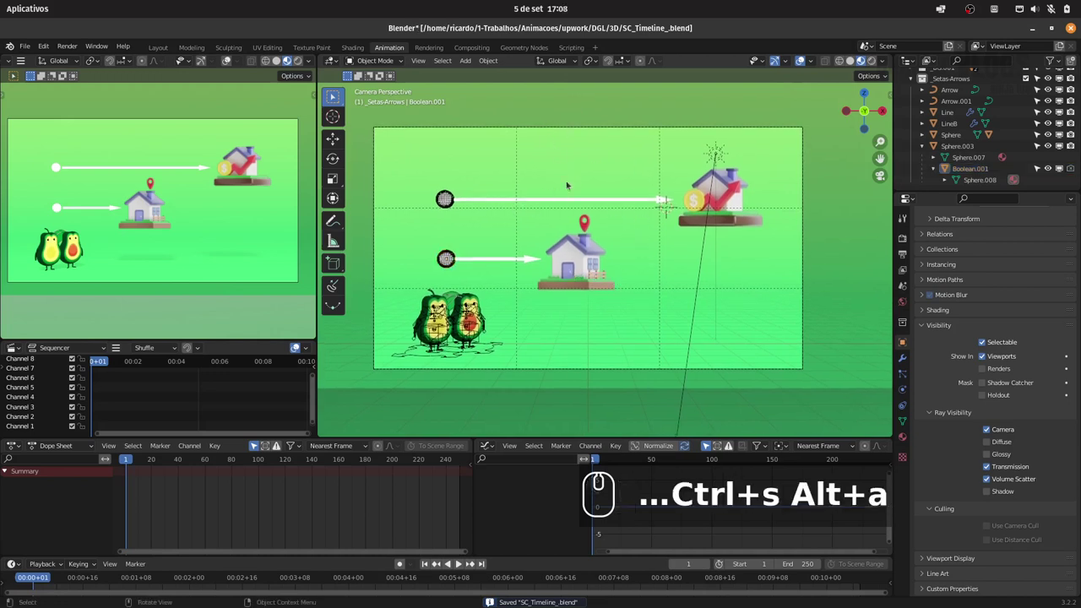